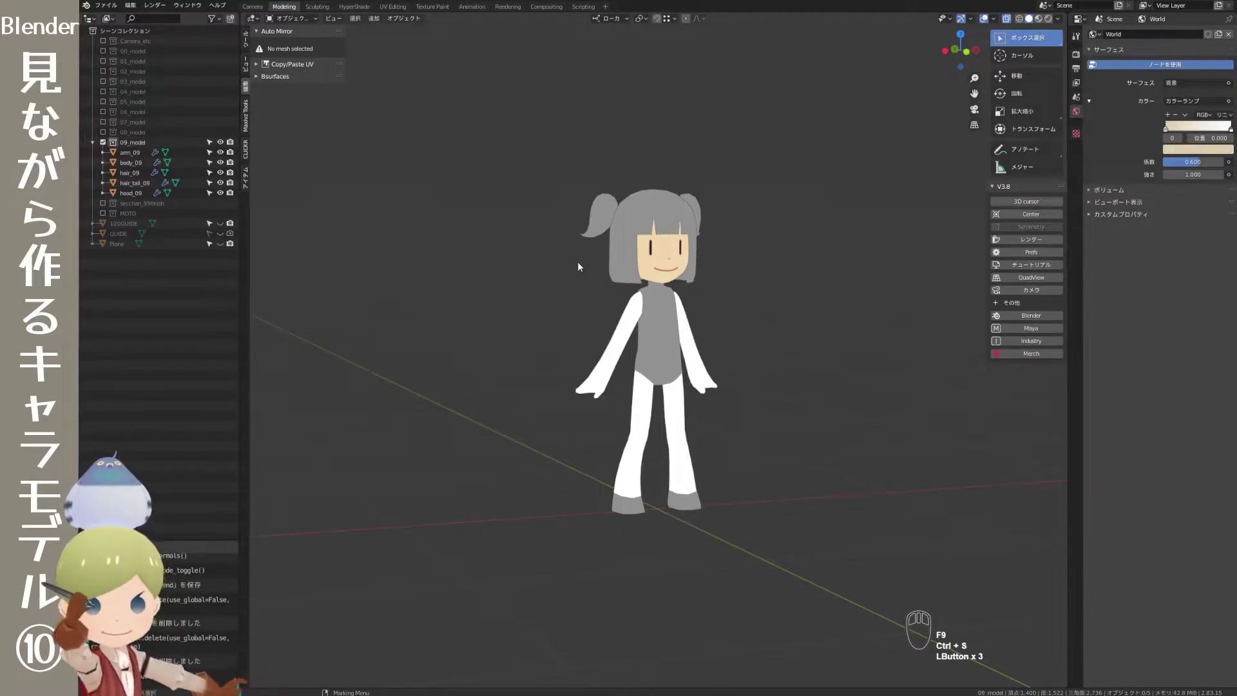
- Orbit around the finished character and return to face it
left_click_drag(558, 337, 525, 345)
left_click_drag(550, 366, 576, 360)
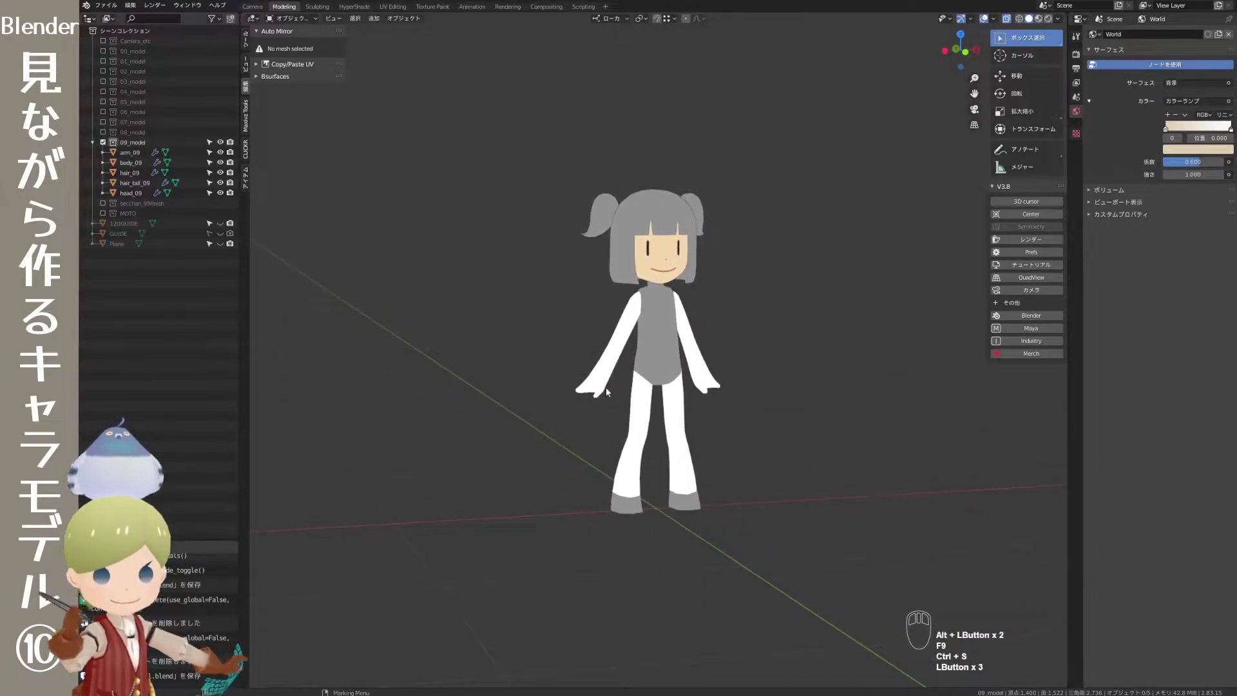
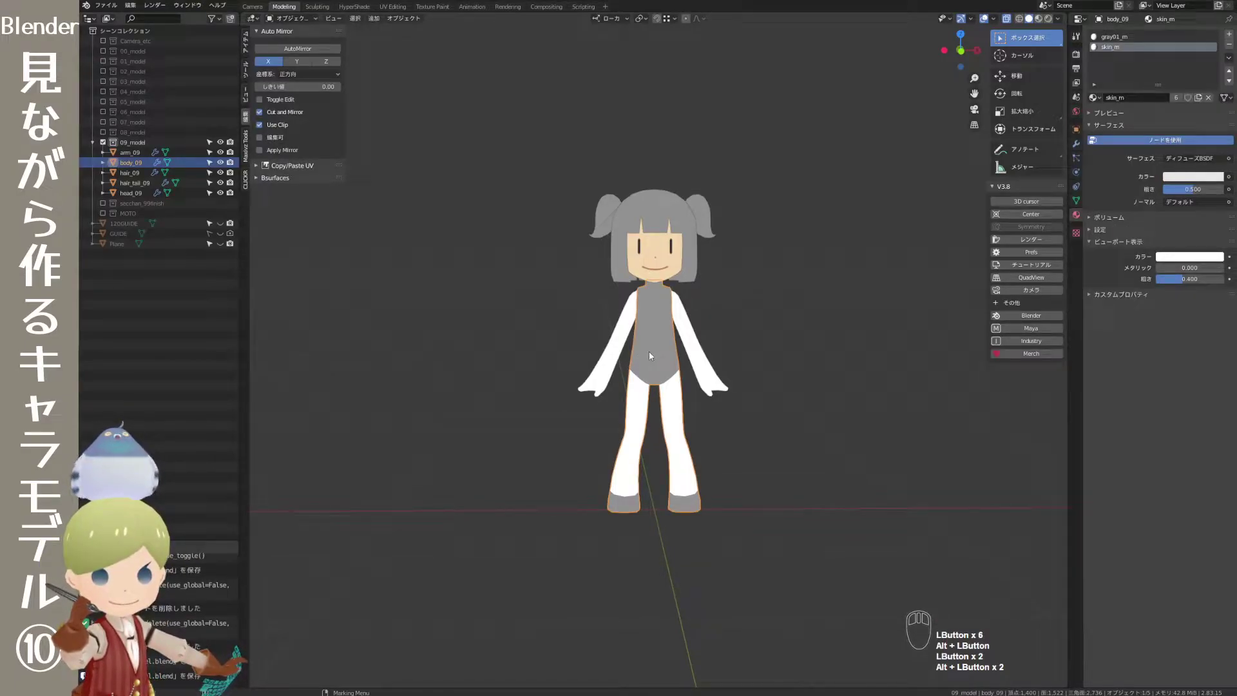
- Duplicate the body_09 mesh in place so the copy sits exactly over the original
left_click(742, 330)
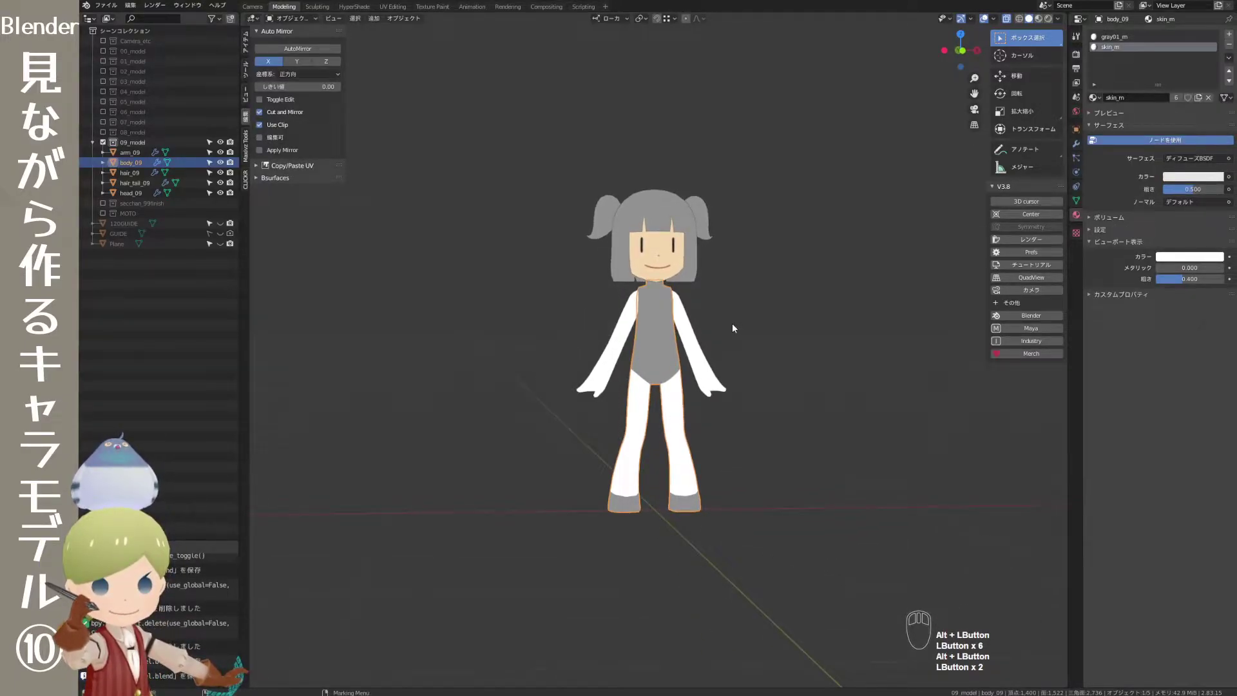
key("shift+d")
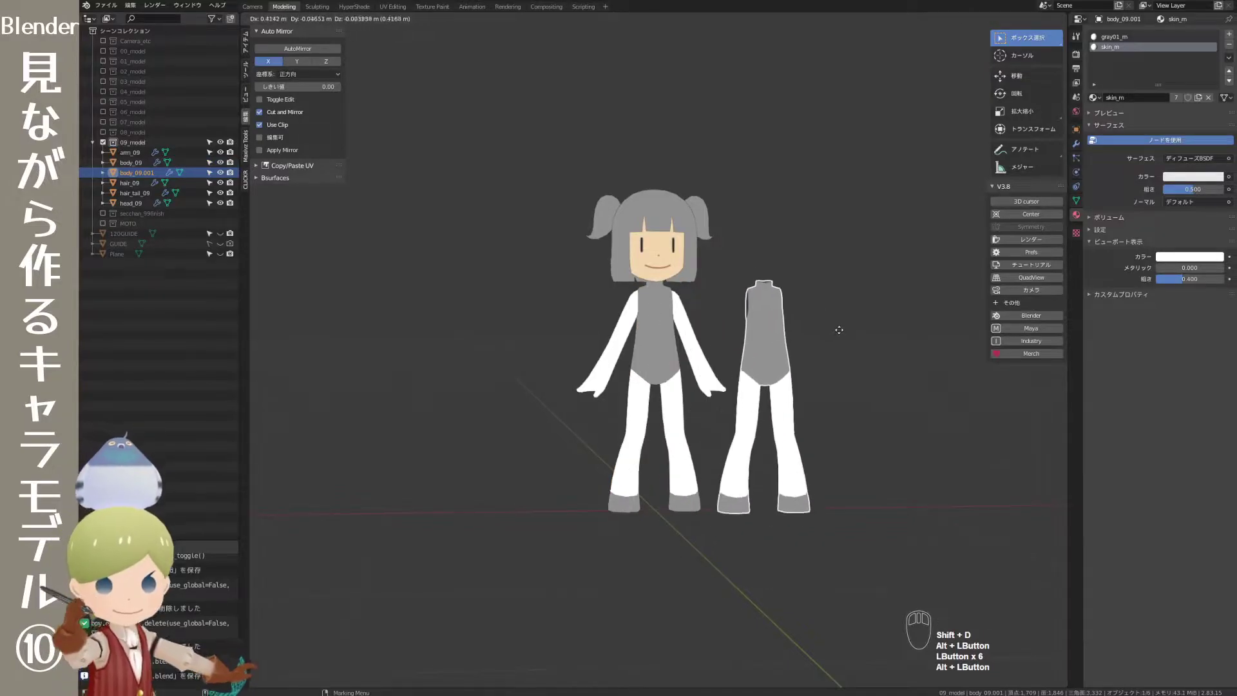
right_click(868, 343)
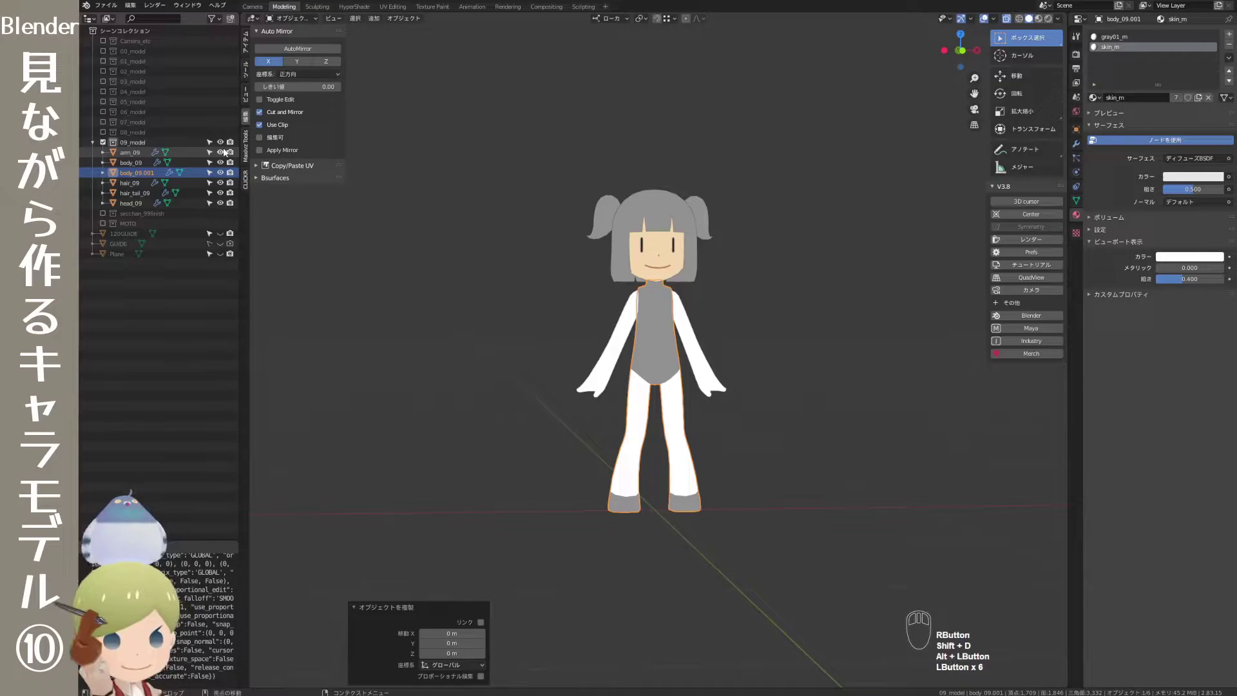
- Hide the arm, original body, hair, twin tail and head so only the copy shows
left_click(227, 154)
left_click(223, 167)
left_click(223, 188)
left_click(221, 196)
left_click(222, 204)
- Rename the copied body mesh to skirt_09 in the Outliner
double_click(145, 177)
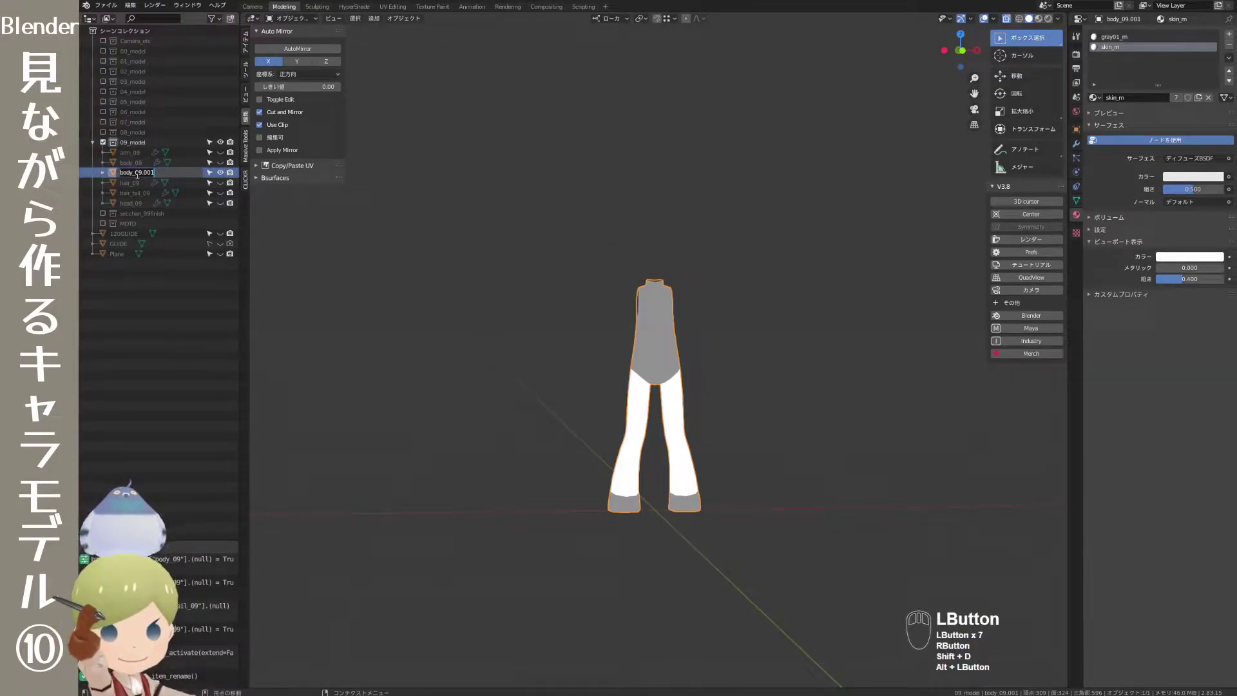
key("s")
key("k")
key("i")
key("r")
key("t")
key("shift+-")
key("0")
key("Return")
key("9")
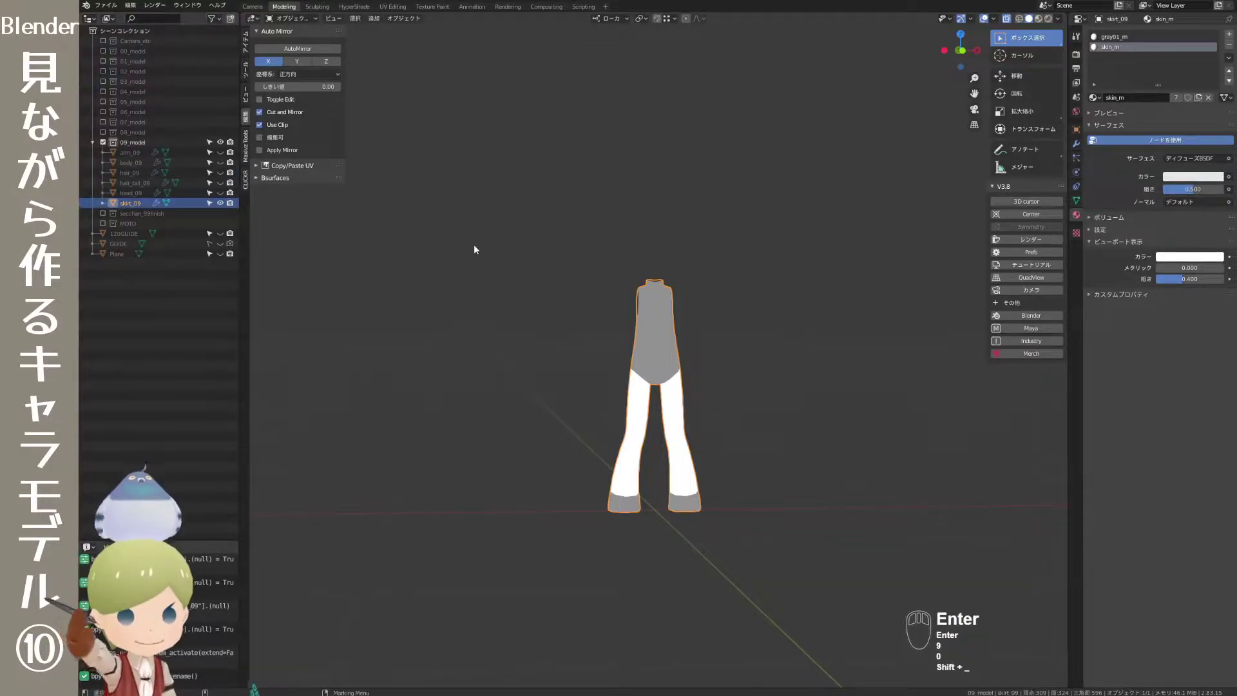
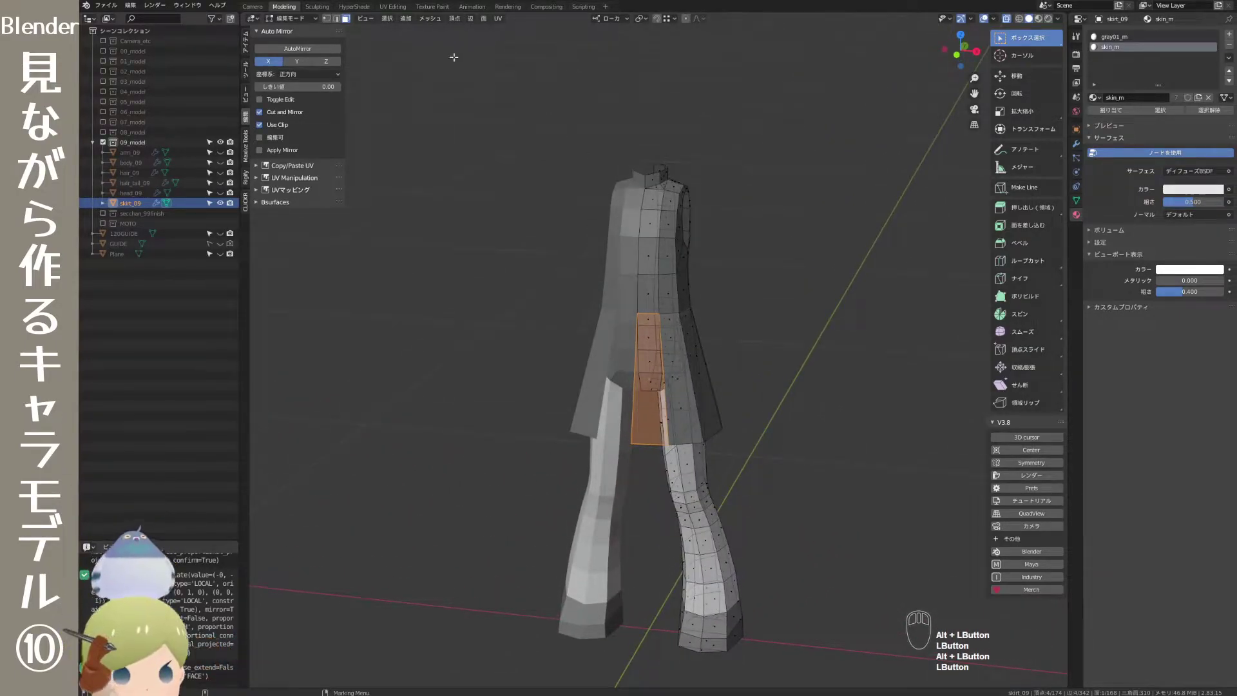
- Bring up the Mesh menu to split the skirt faces from the legs
left_click(437, 18)
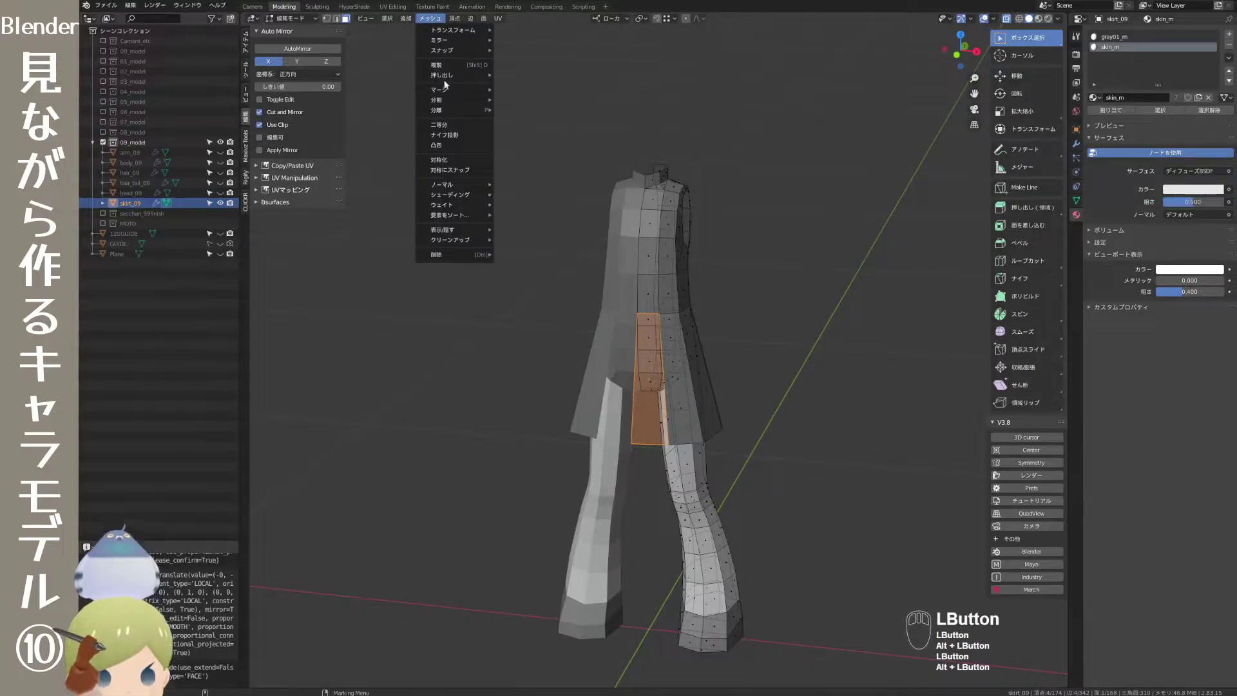
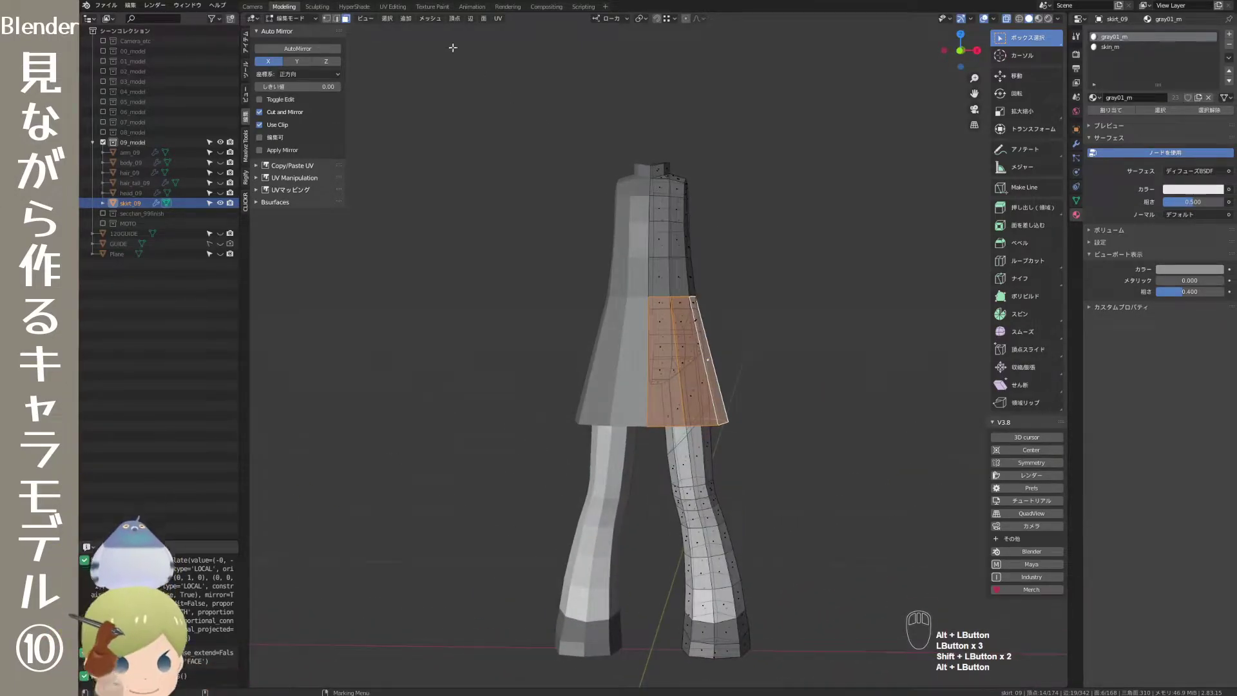
- Invert the selection so everything except the skirt faces is picked for deletion
left_click(392, 20)
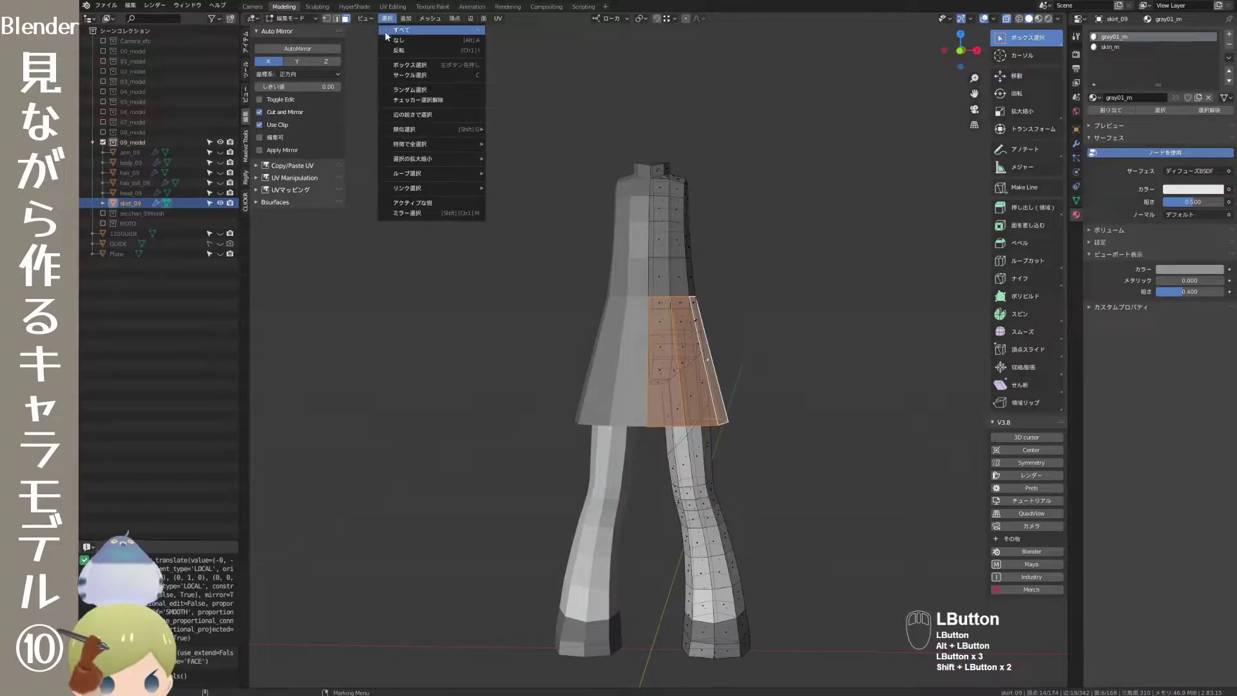
left_click(412, 49)
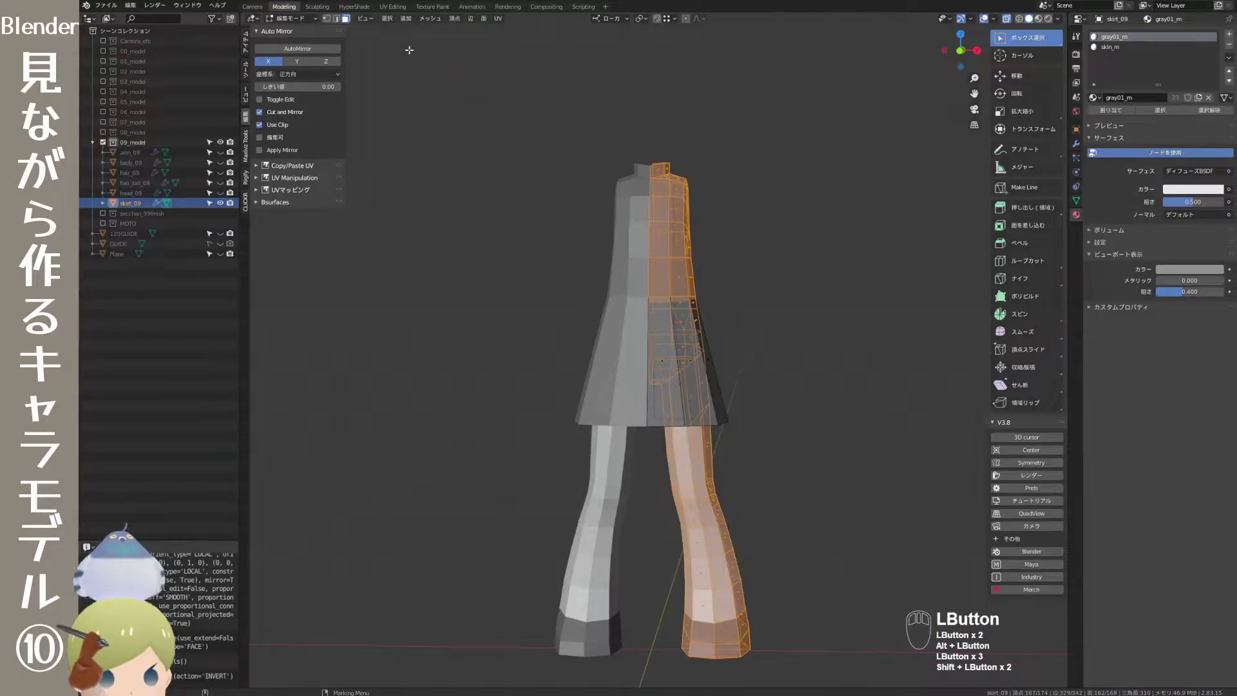
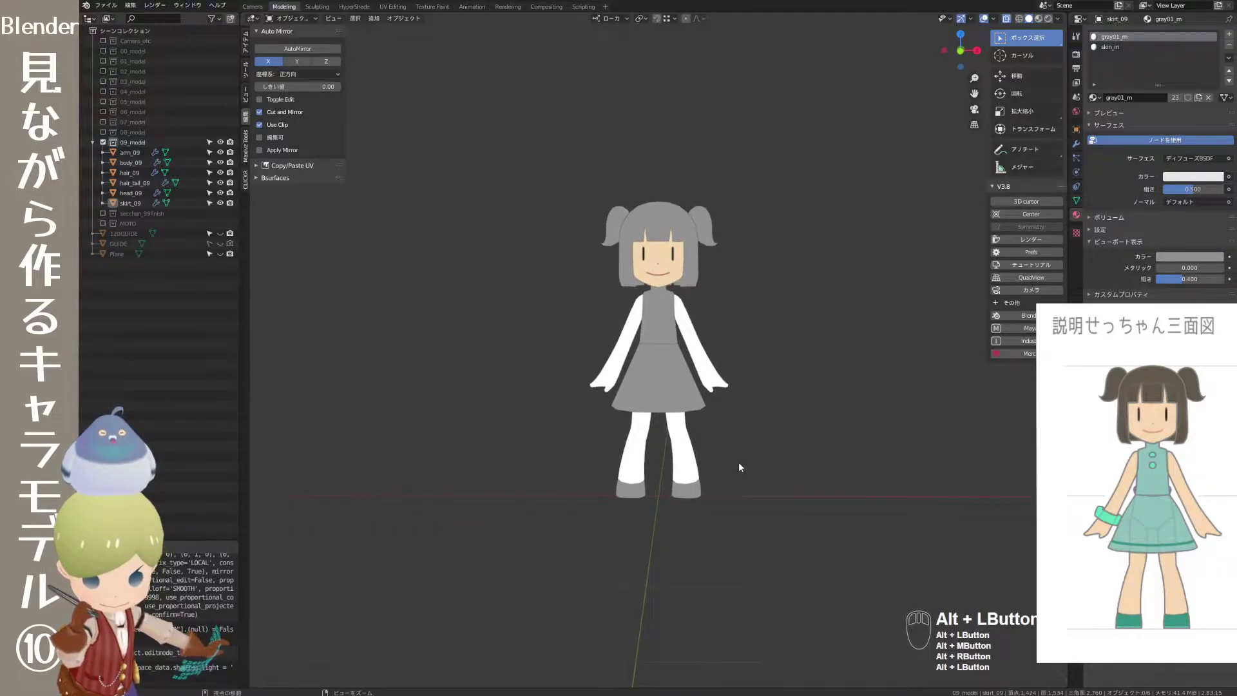
- Zoom in on the character to check the skirt's fit
left_click_drag(750, 436, 740, 439)
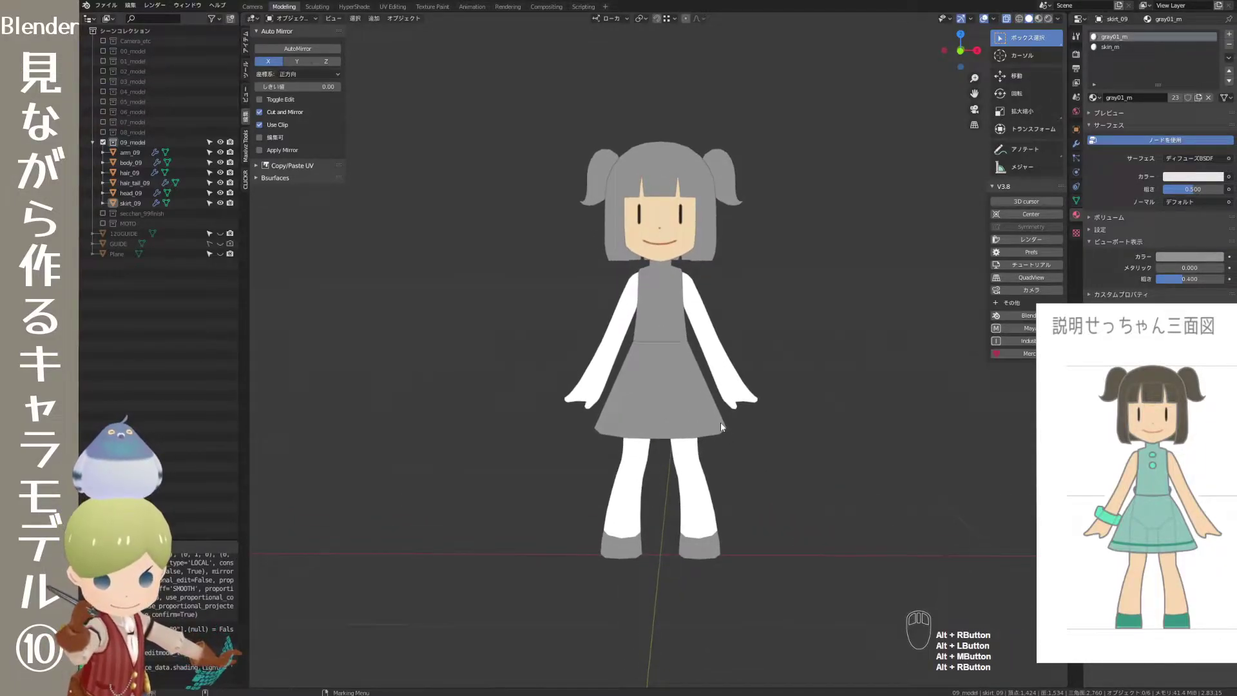
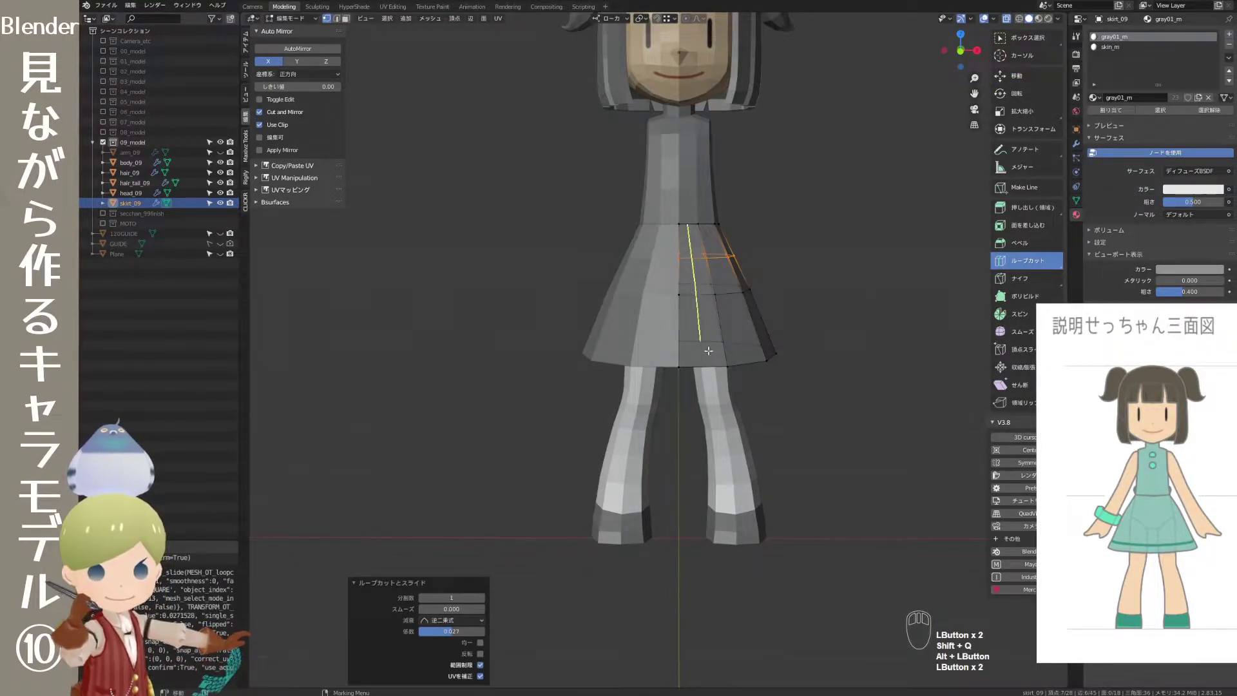
- Adjust the skirt loop cuts, then switch the viewport lighting to Flat shading
key("ctrl+z")
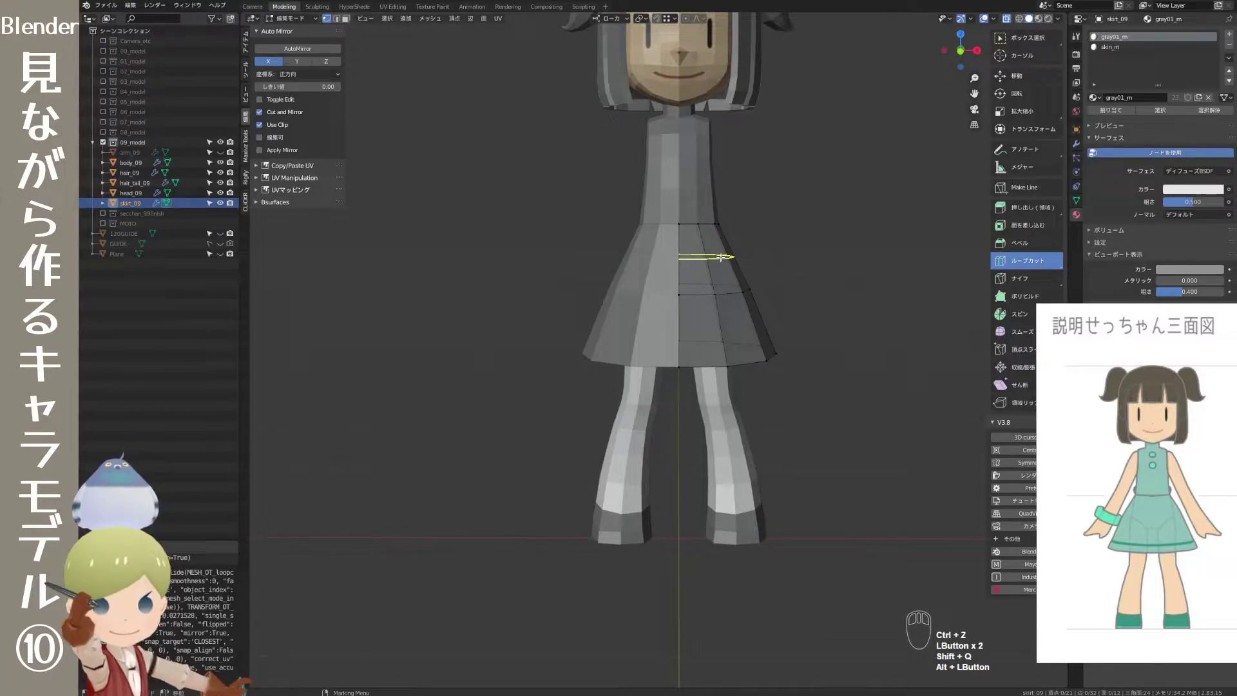
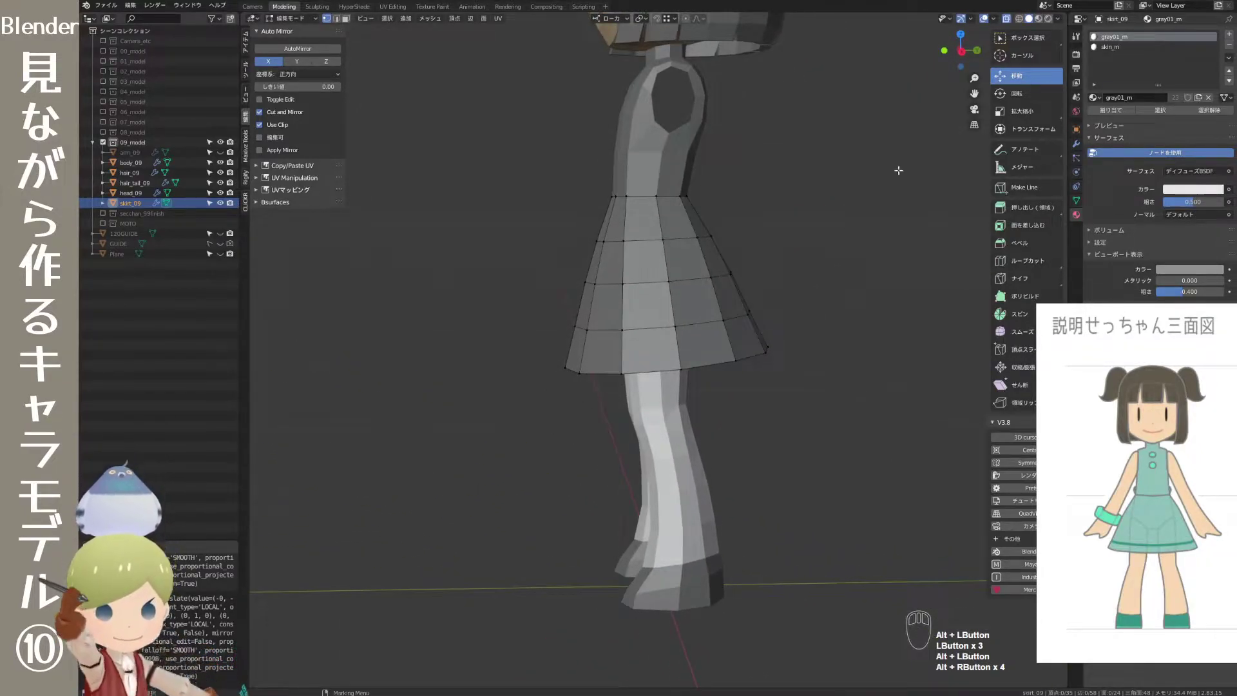
left_click(1061, 21)
double_click(1082, 66)
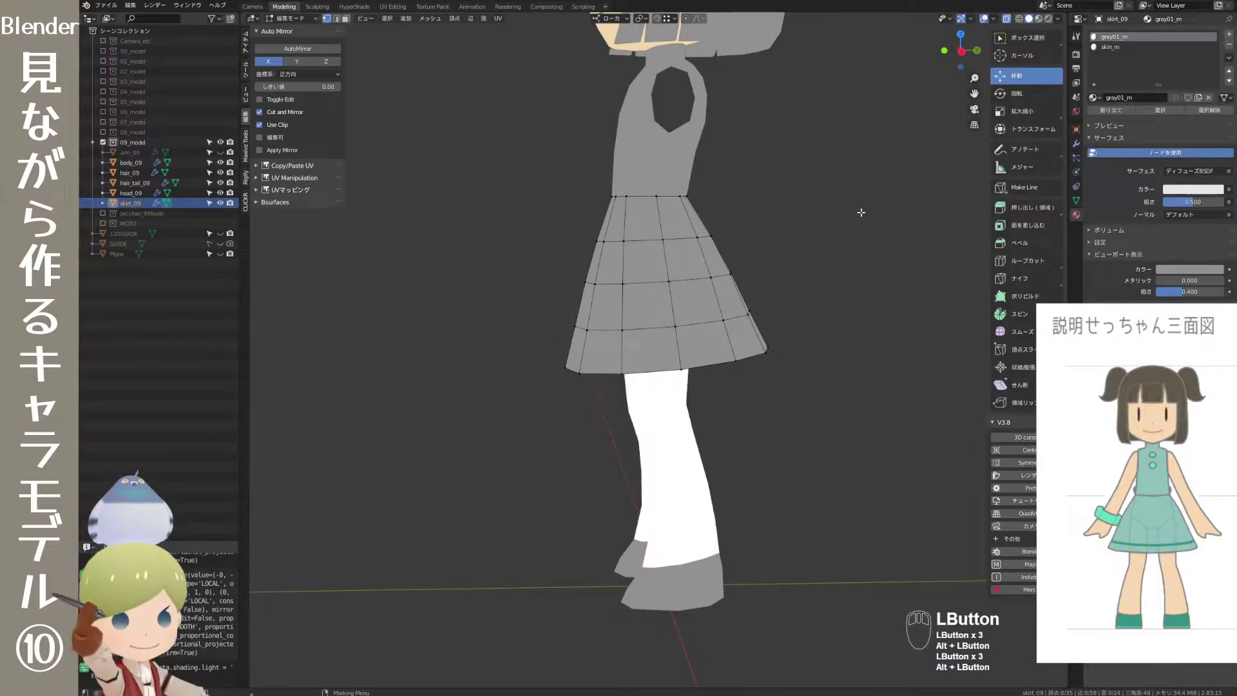
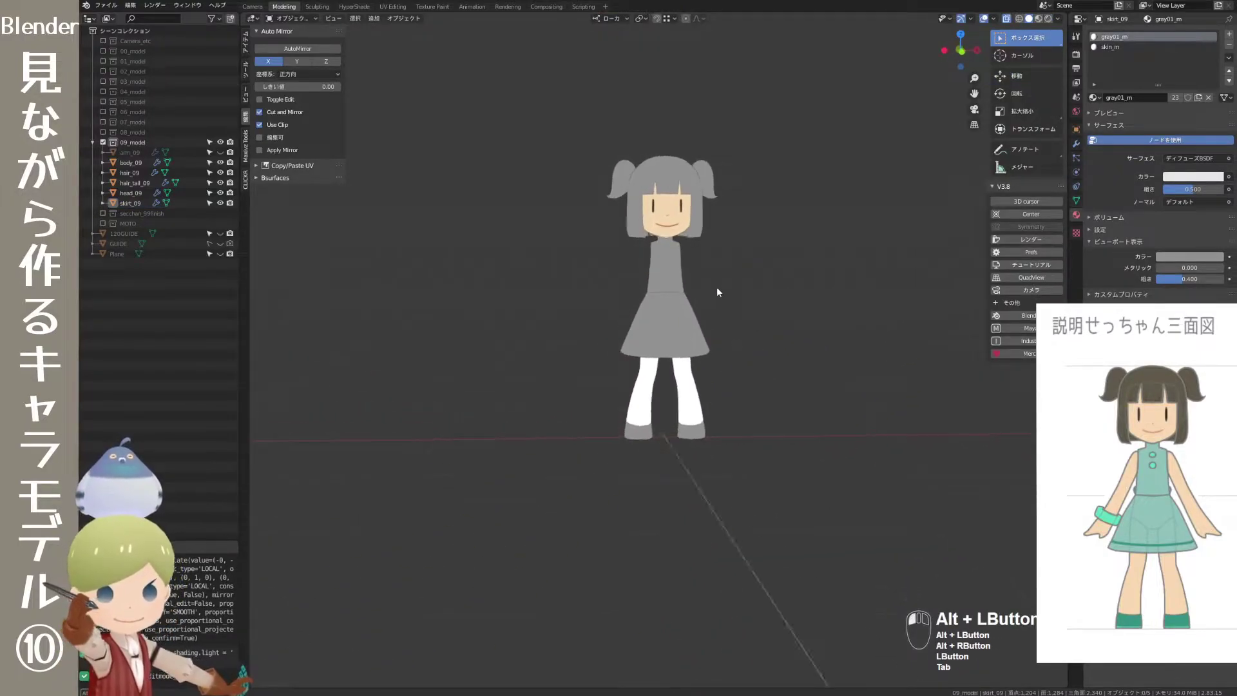
- From the side view, select the skirt and adjust its mesh in Edit Mode, undoing a stray change
left_click_drag(778, 331, 659, 326)
left_click(765, 357)
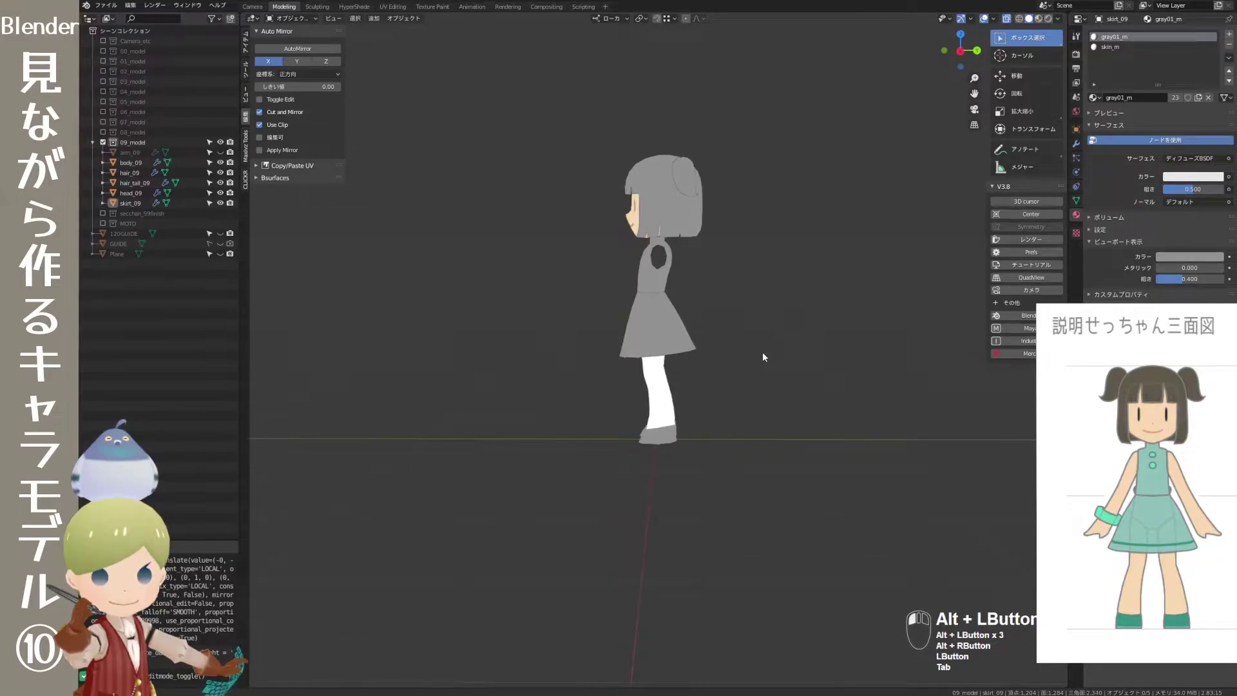
left_click(691, 343)
right_click(692, 343)
key("Tab")
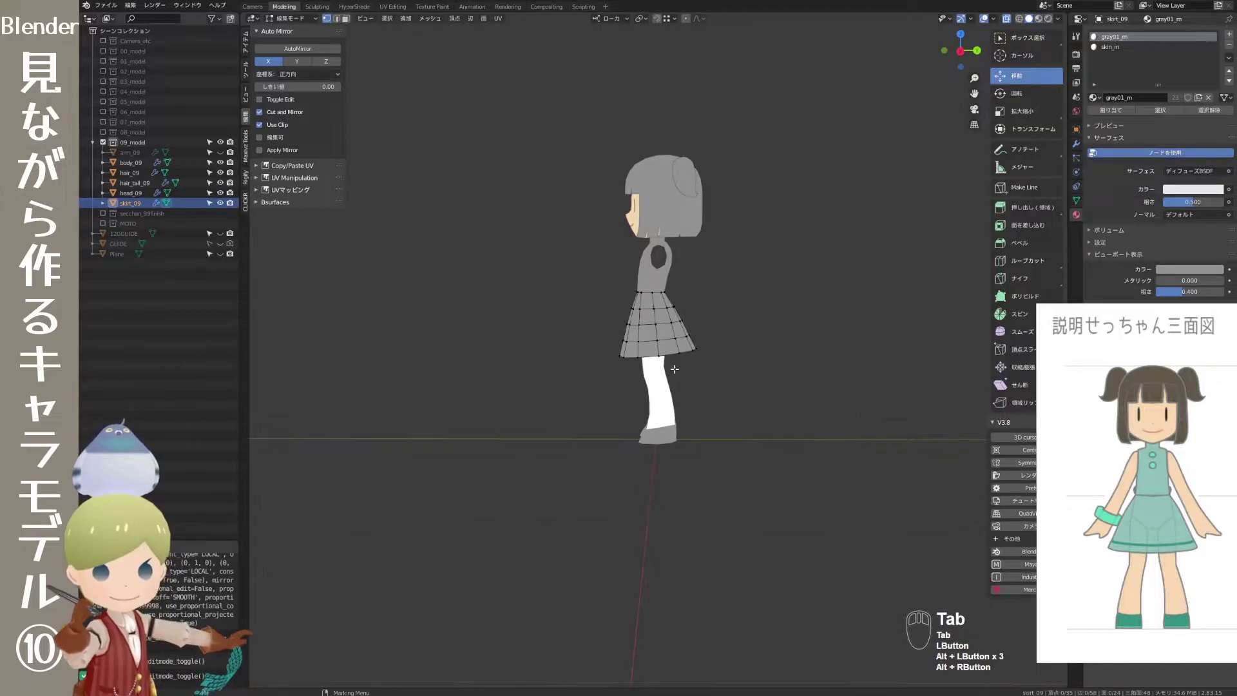
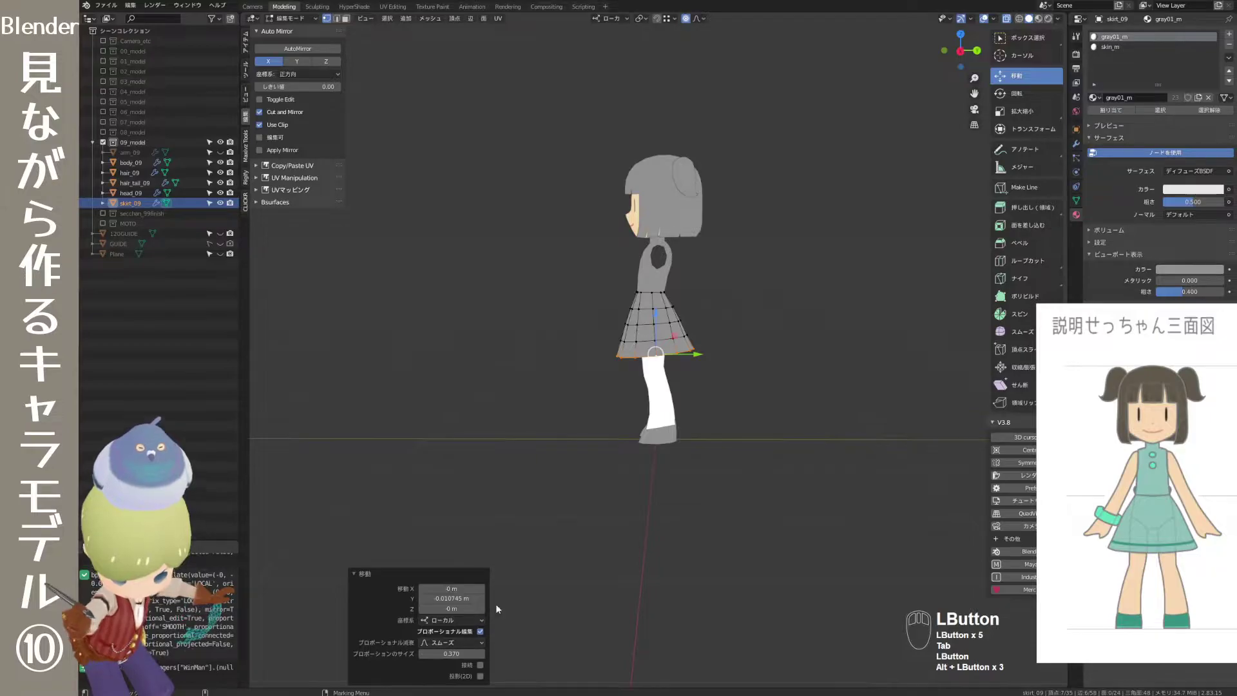
key("ctrl+z")
key("shift+z")
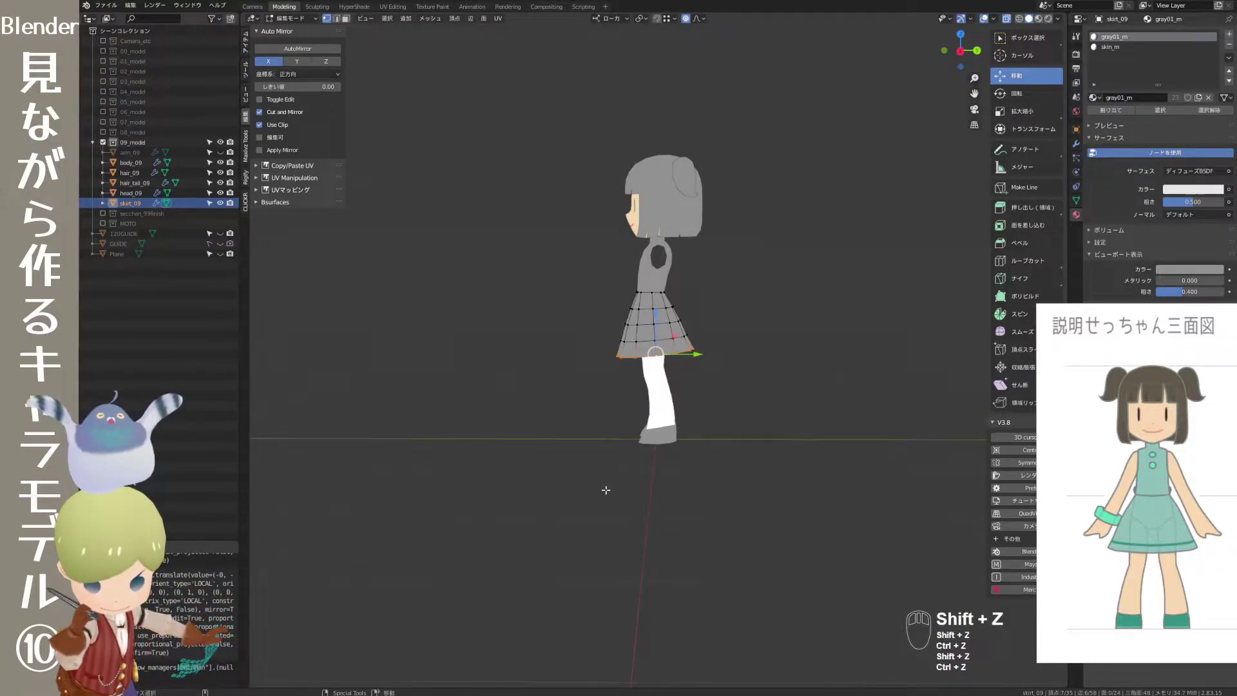
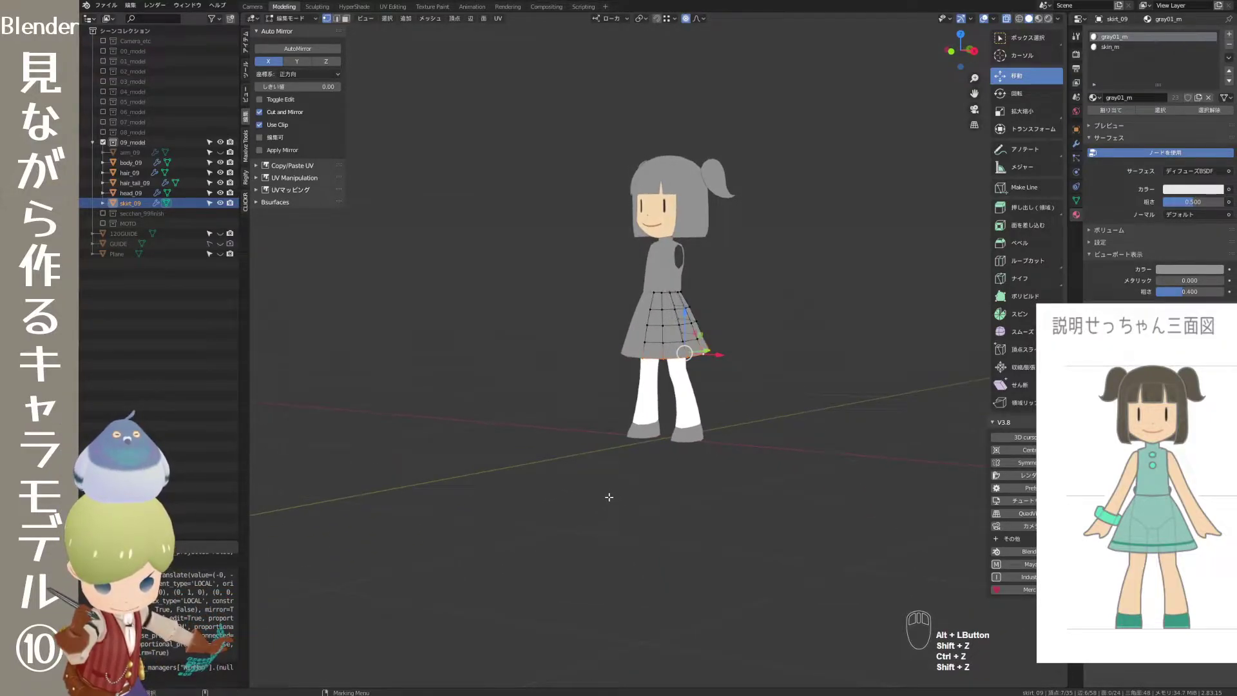
key("Tab")
- Orbit to check the skirt's flare, undo unwanted edits and leave the mesh in Object Mode
left_click_drag(620, 523, 548, 521)
left_click(555, 536)
left_click_drag(569, 540, 804, 543)
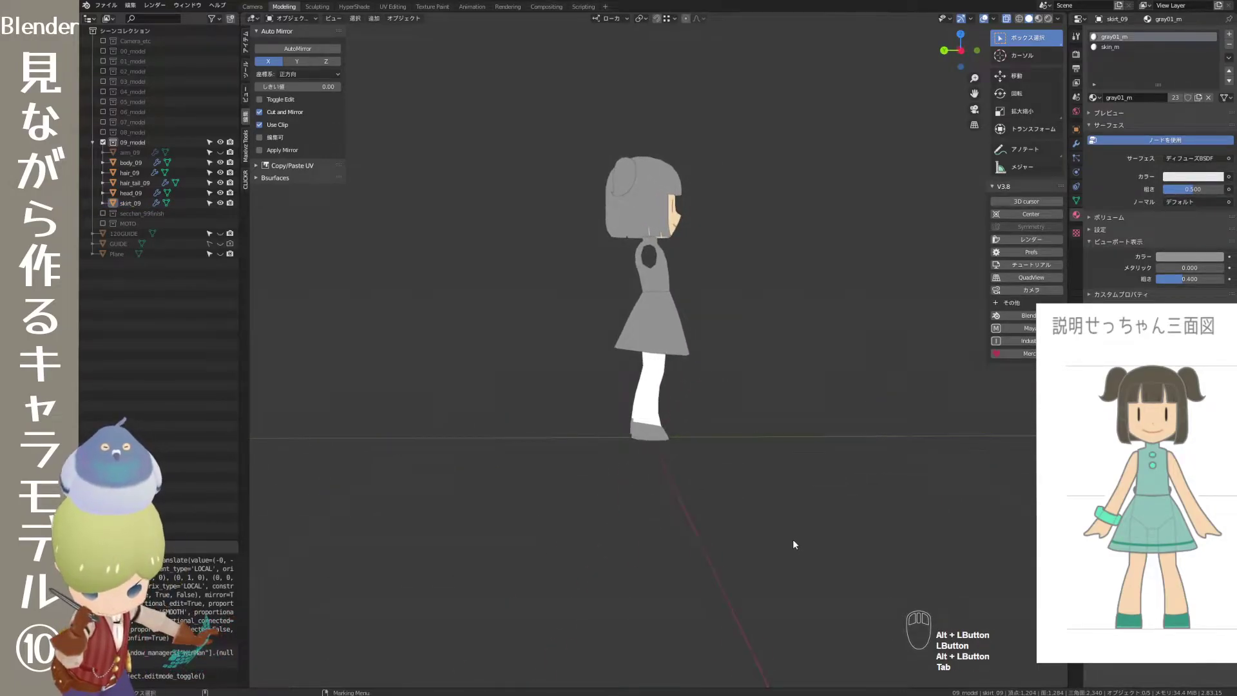
key("ctrl+z")
key("ctrl+z")
key("ctrl+z")
key("q")
key("shift+z")
key("shift+z")
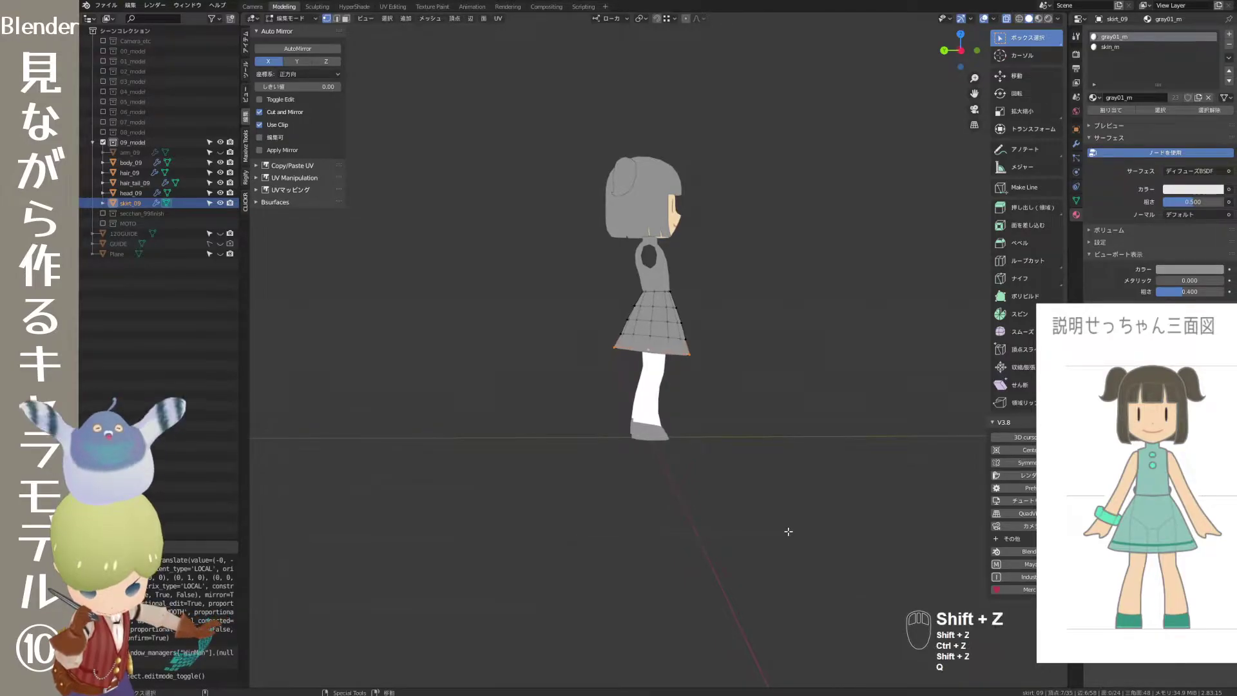
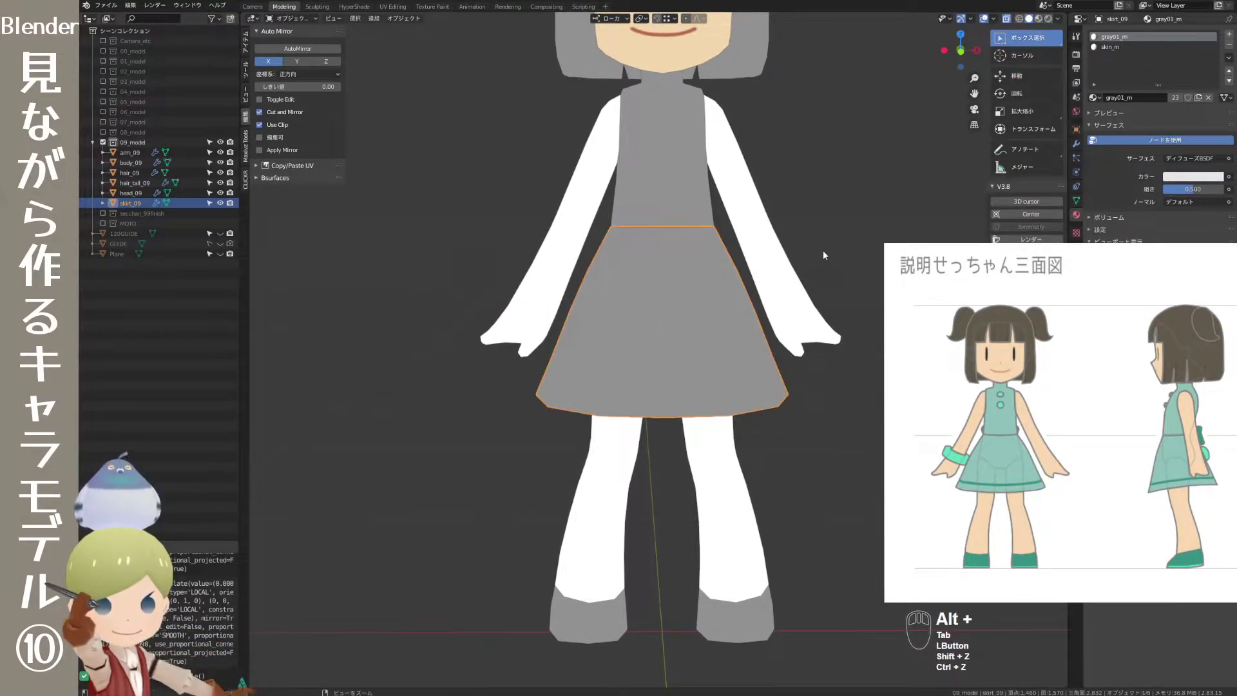
- Zoom in on the skirt, then pull back and look down on the whole character from above
left_click_drag(783, 256, 729, 265)
left_click(791, 251)
left_click_drag(768, 302, 783, 311)
left_click_drag(757, 313, 778, 311)
left_click_drag(773, 320, 771, 324)
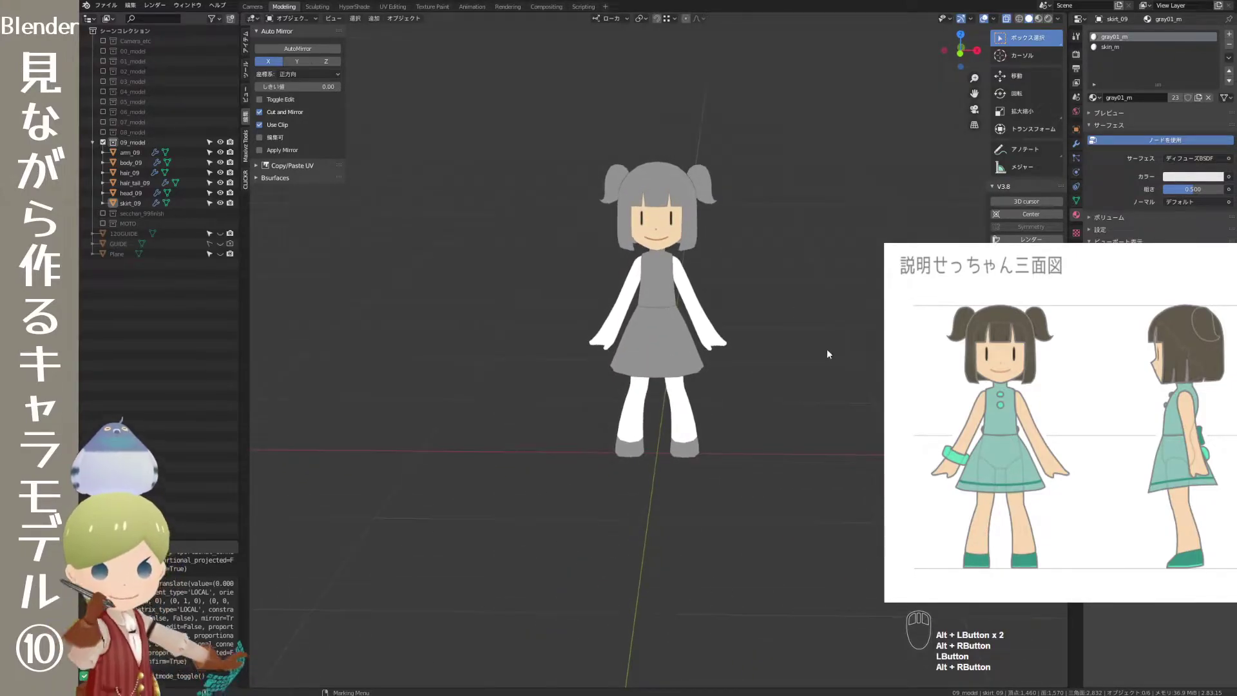
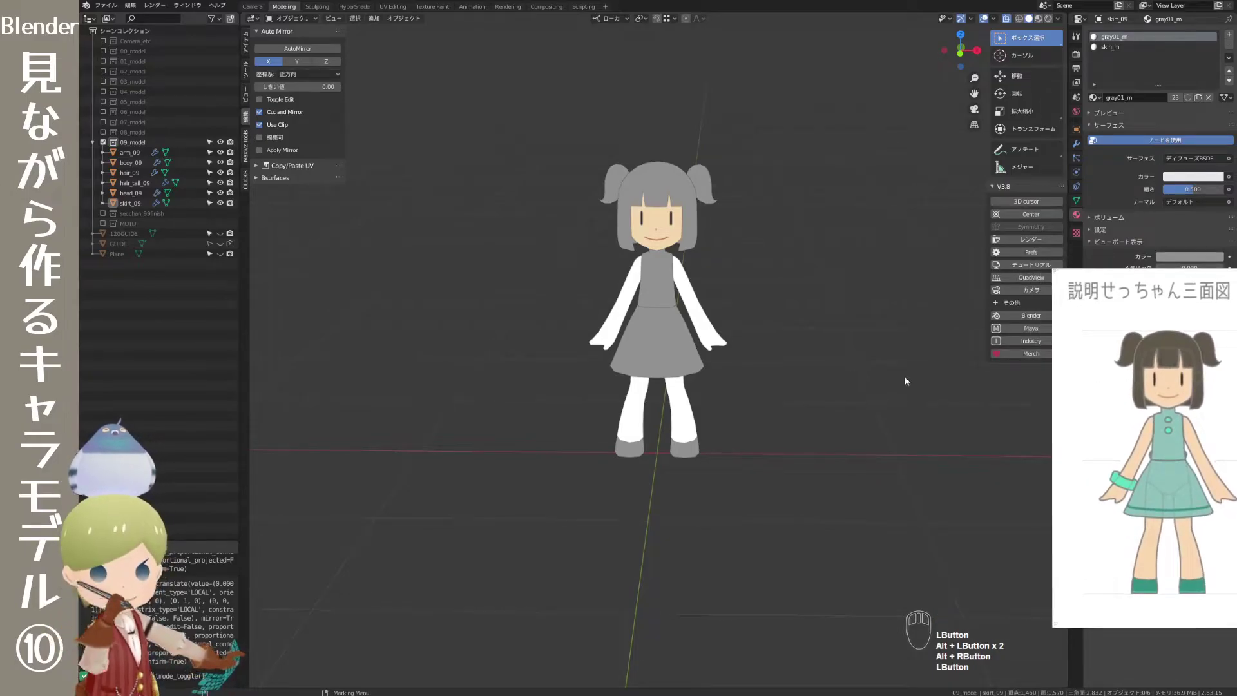
left_click_drag(792, 306, 784, 370)
left_click_drag(769, 283, 765, 344)
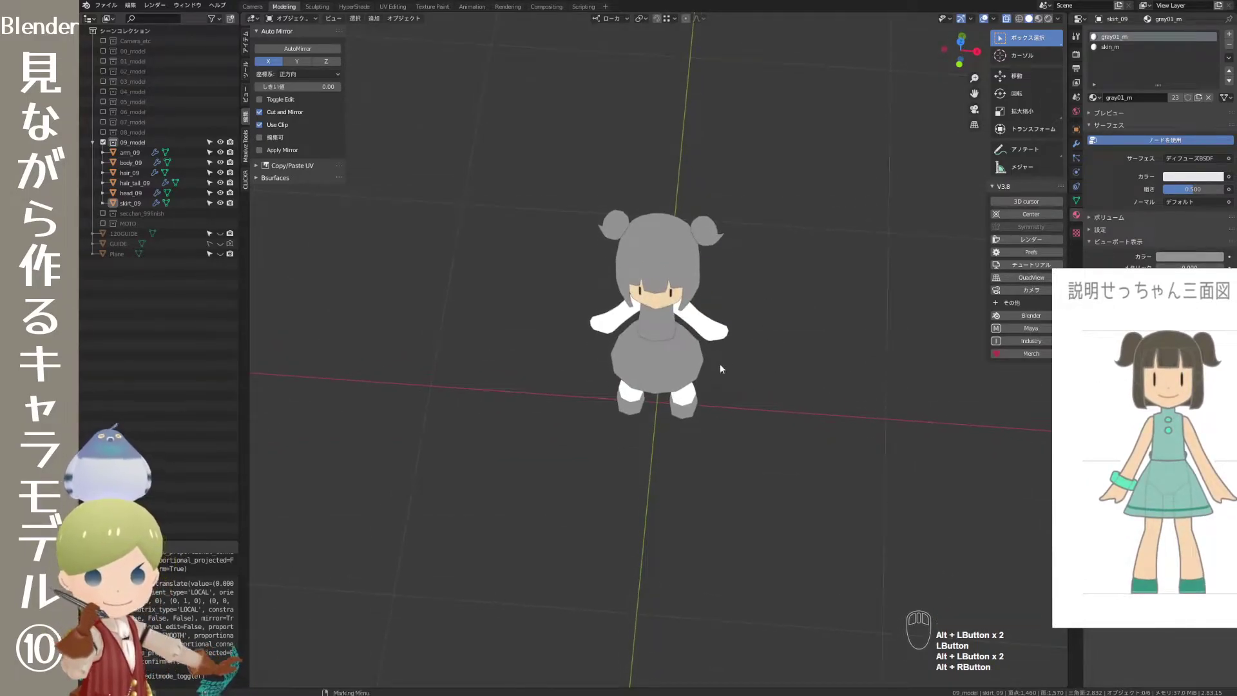
left_click_drag(742, 400, 746, 413)
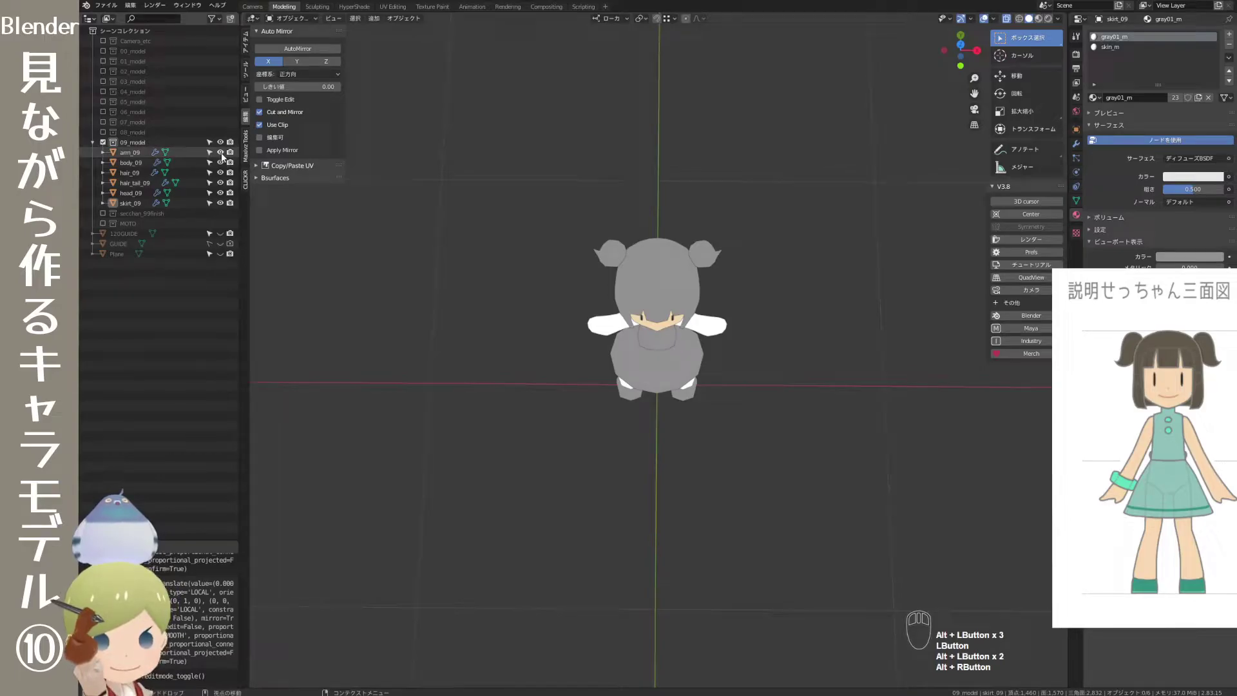
- Return to a front view and zoom in on the skirt and legs
left_click(227, 156)
left_click_drag(752, 360, 748, 289)
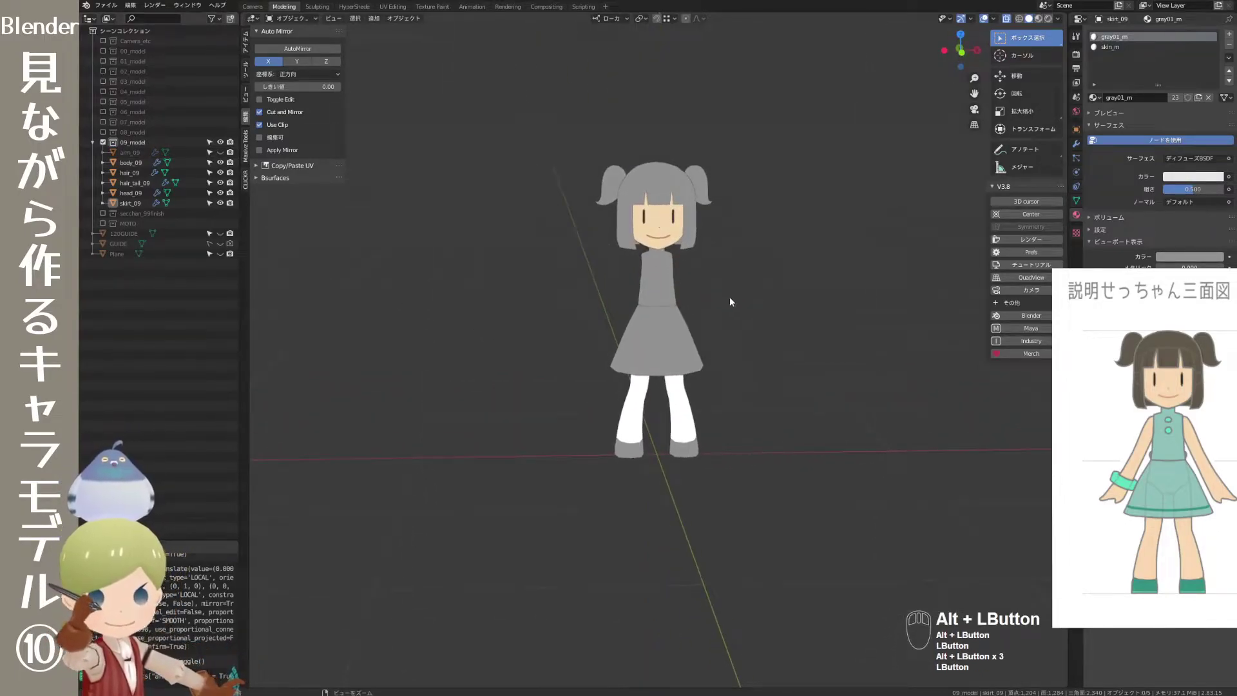
right_click(759, 307)
right_click(830, 293)
left_click_drag(821, 352, 806, 340)
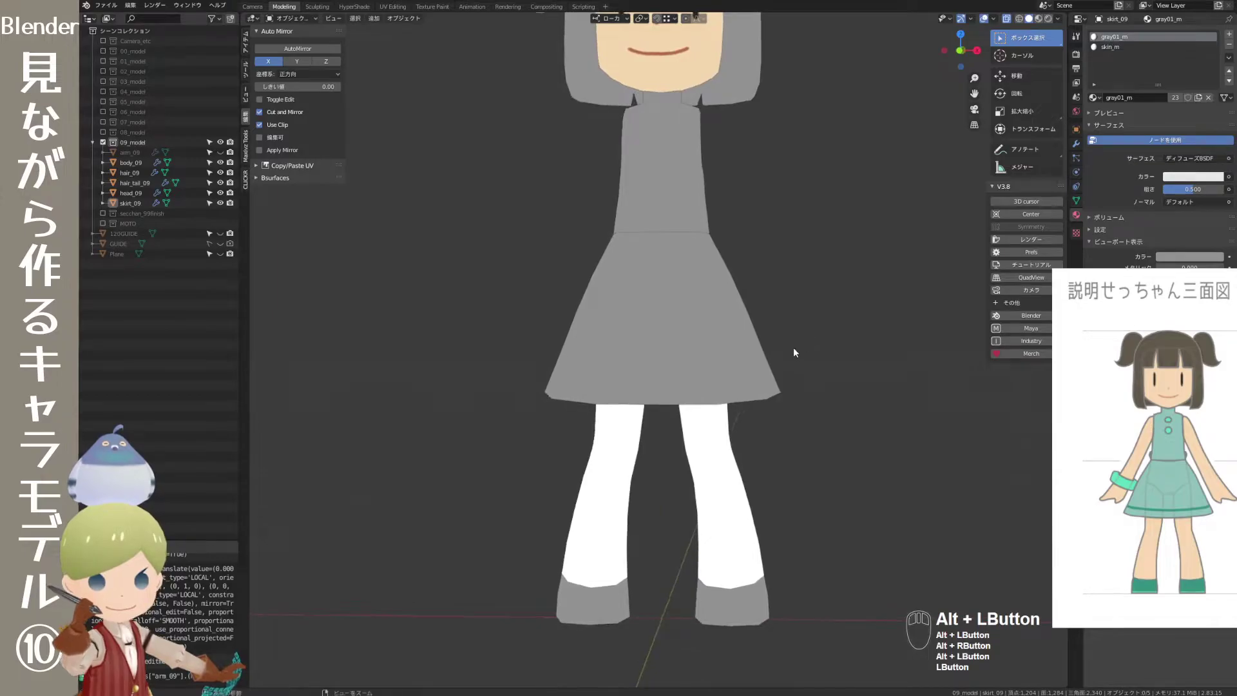
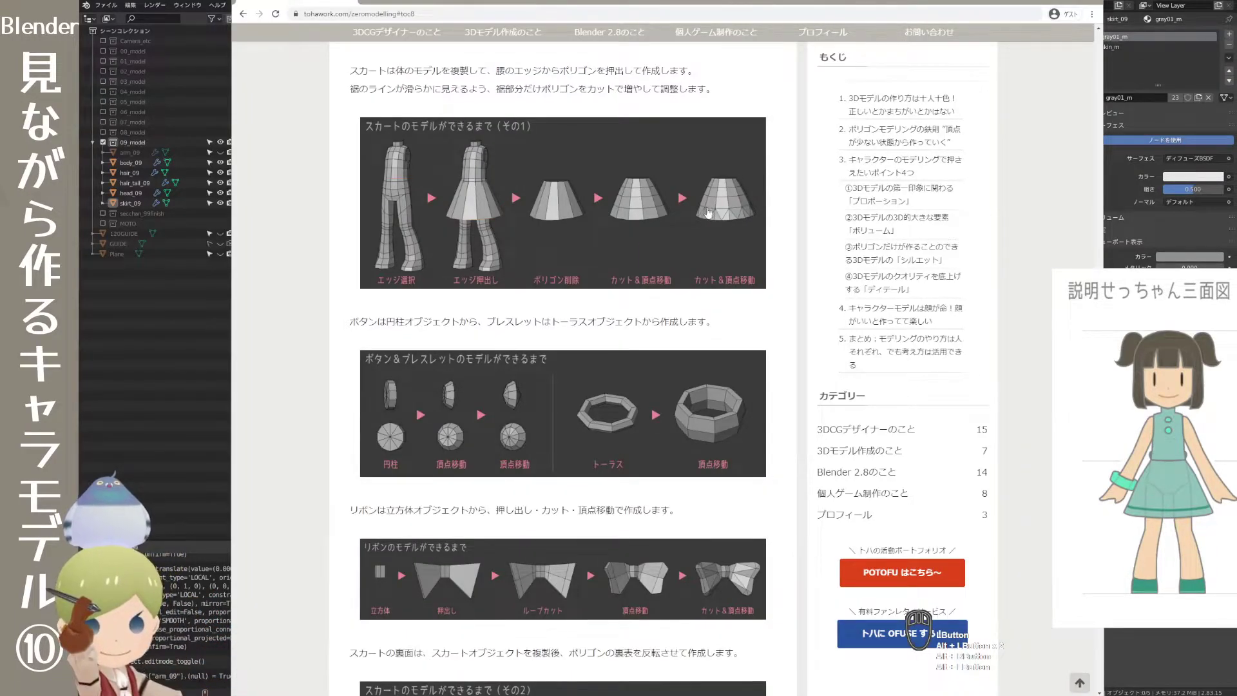
- Enlarge the blog's skirt modelling diagram in the lightbox
left_click(711, 216)
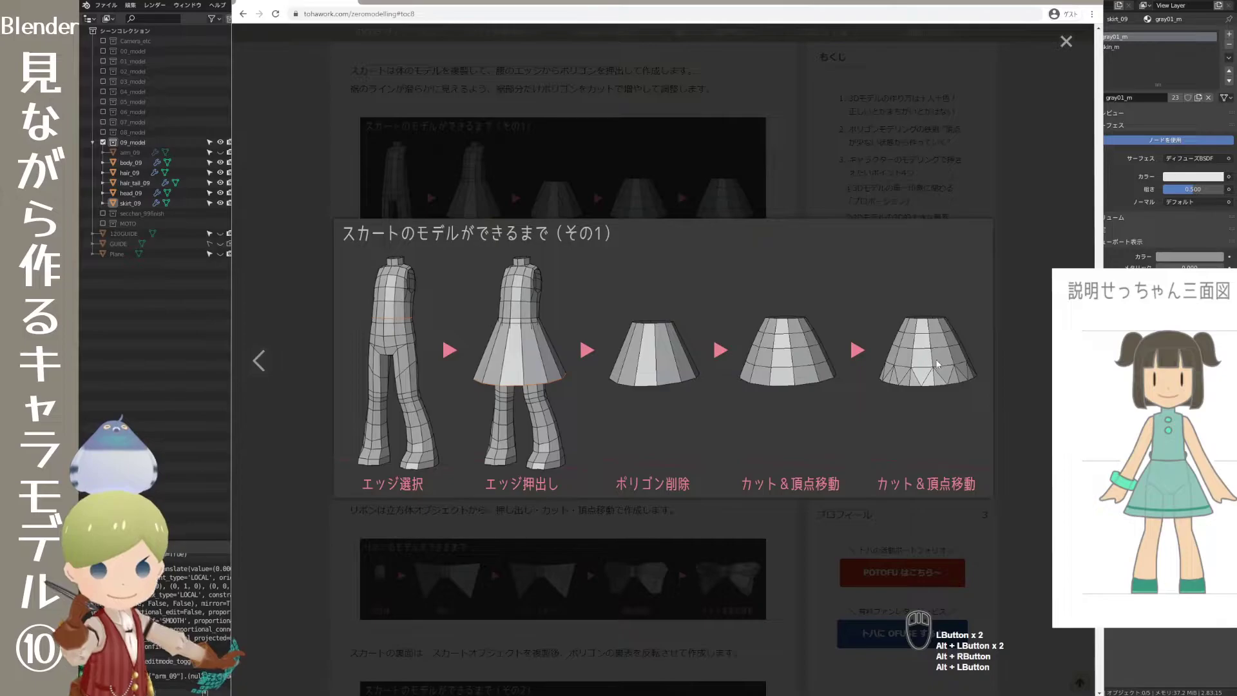
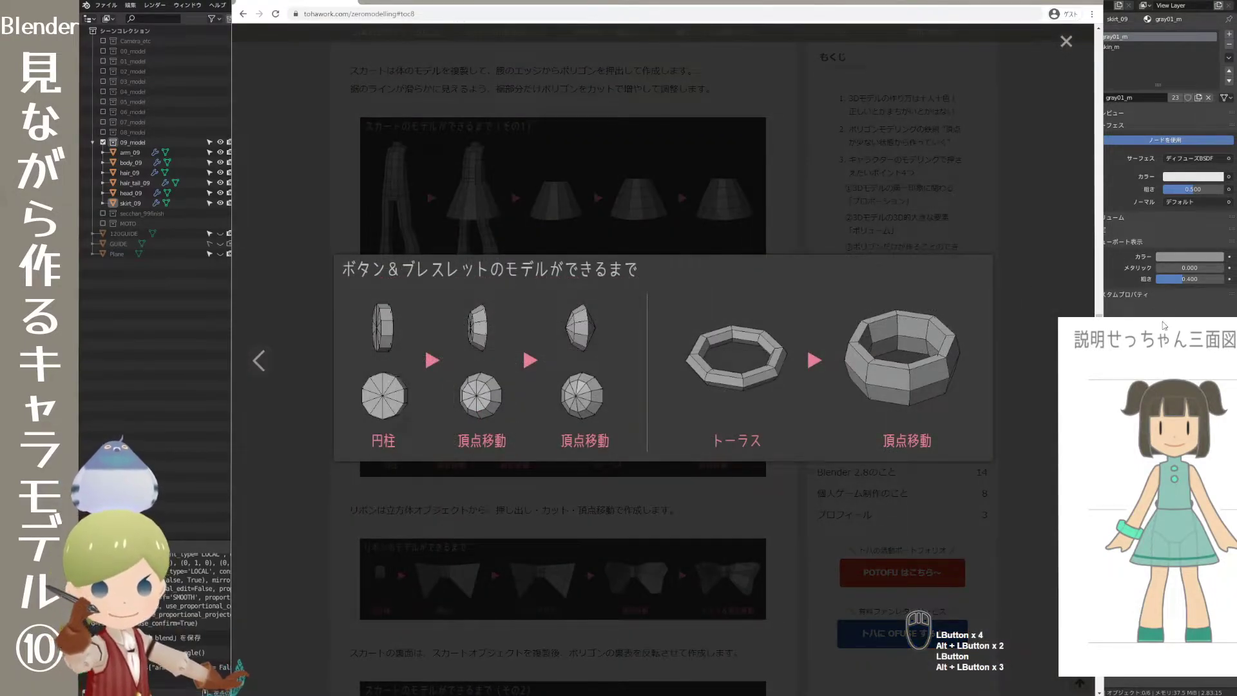
- Add a Cylinder mesh to the scene at the character's feet as the button base
left_click(1170, 306)
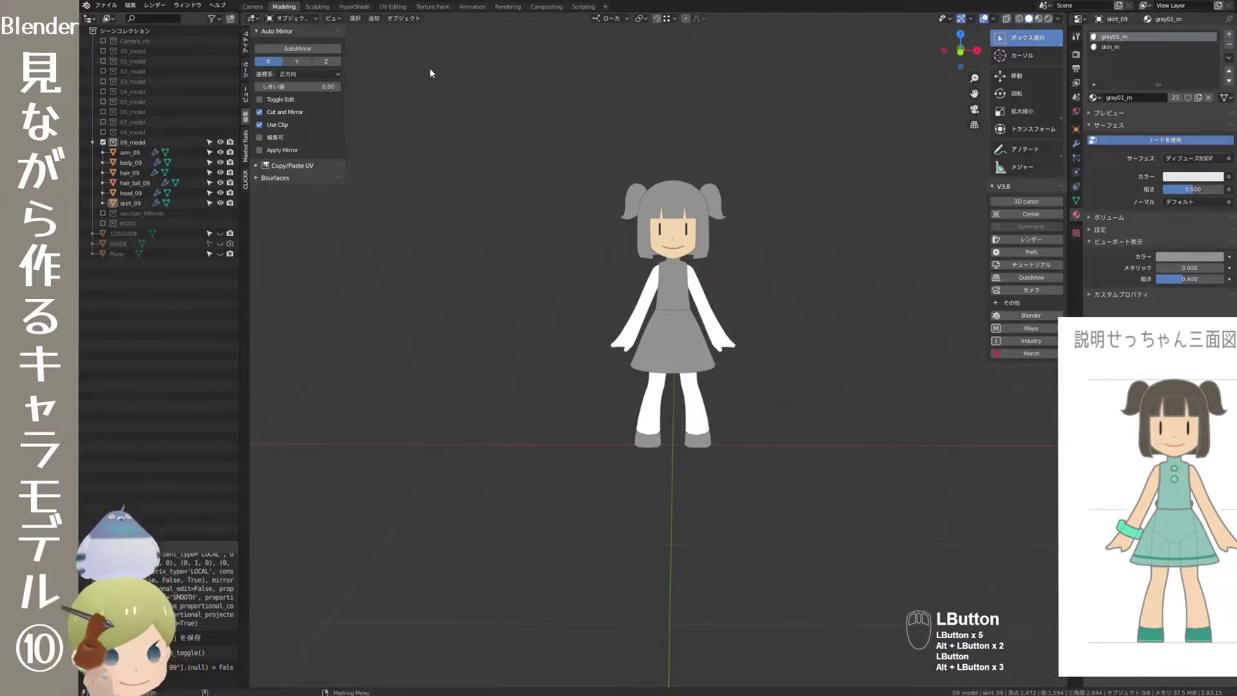
left_click(379, 23)
left_click(384, 31)
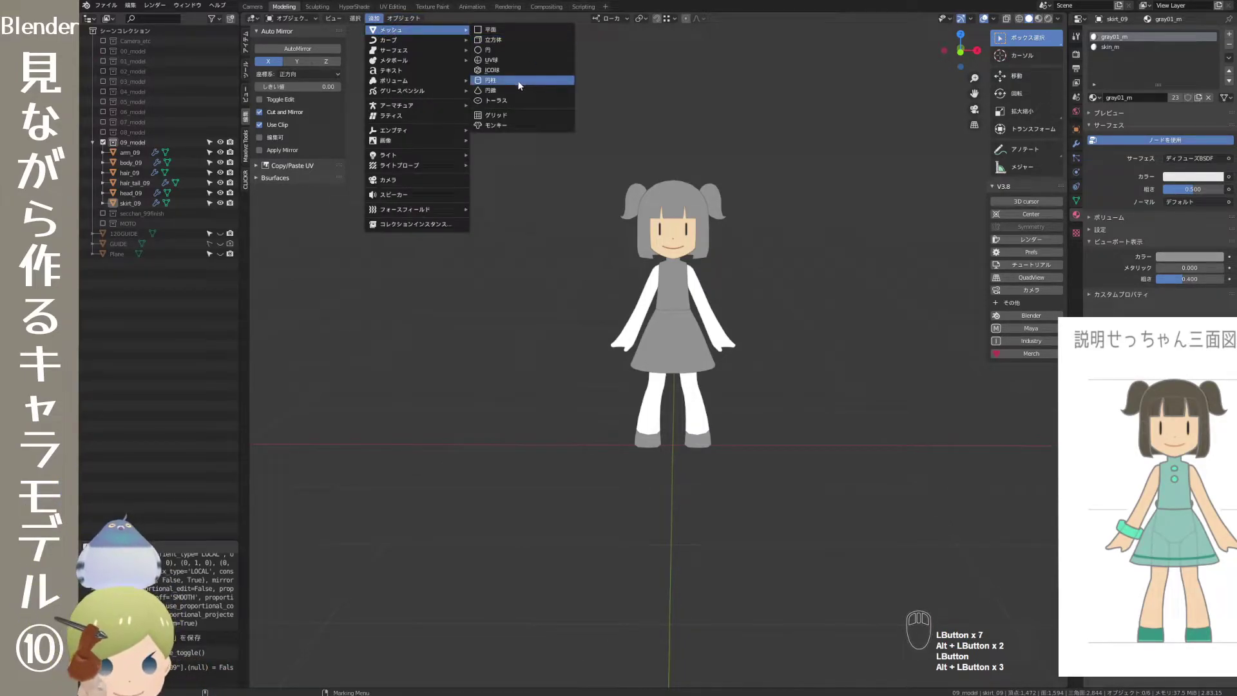
left_click(521, 84)
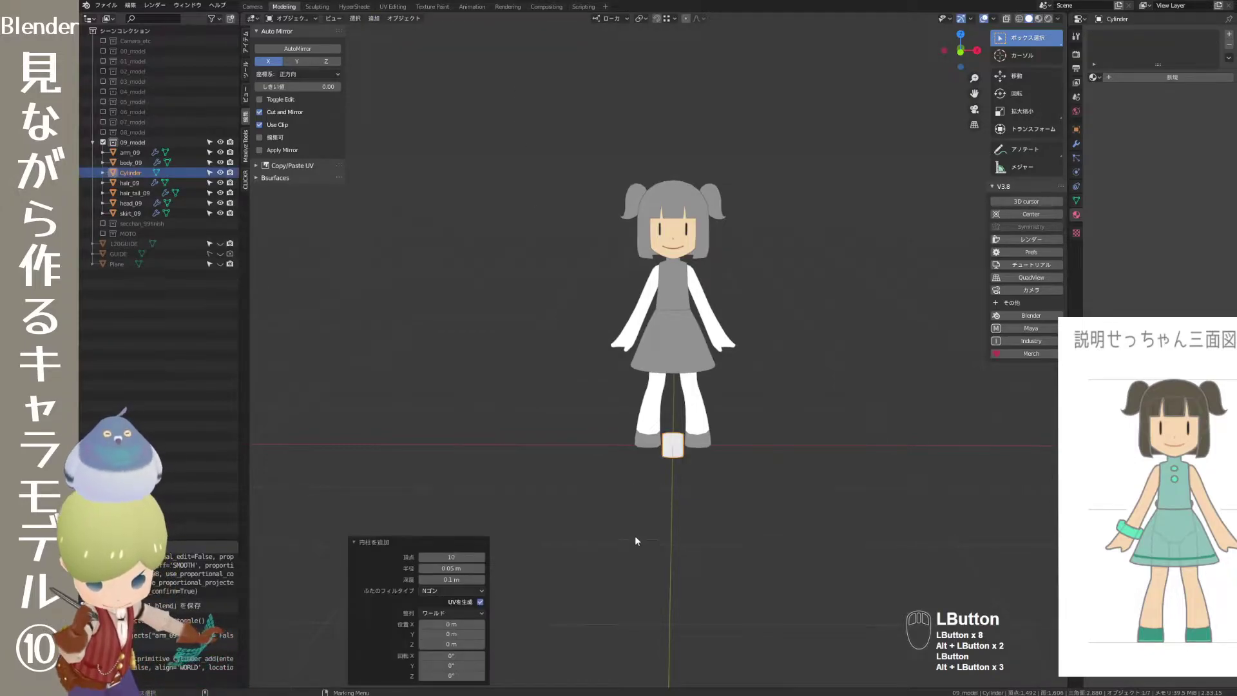
left_click(1063, 27)
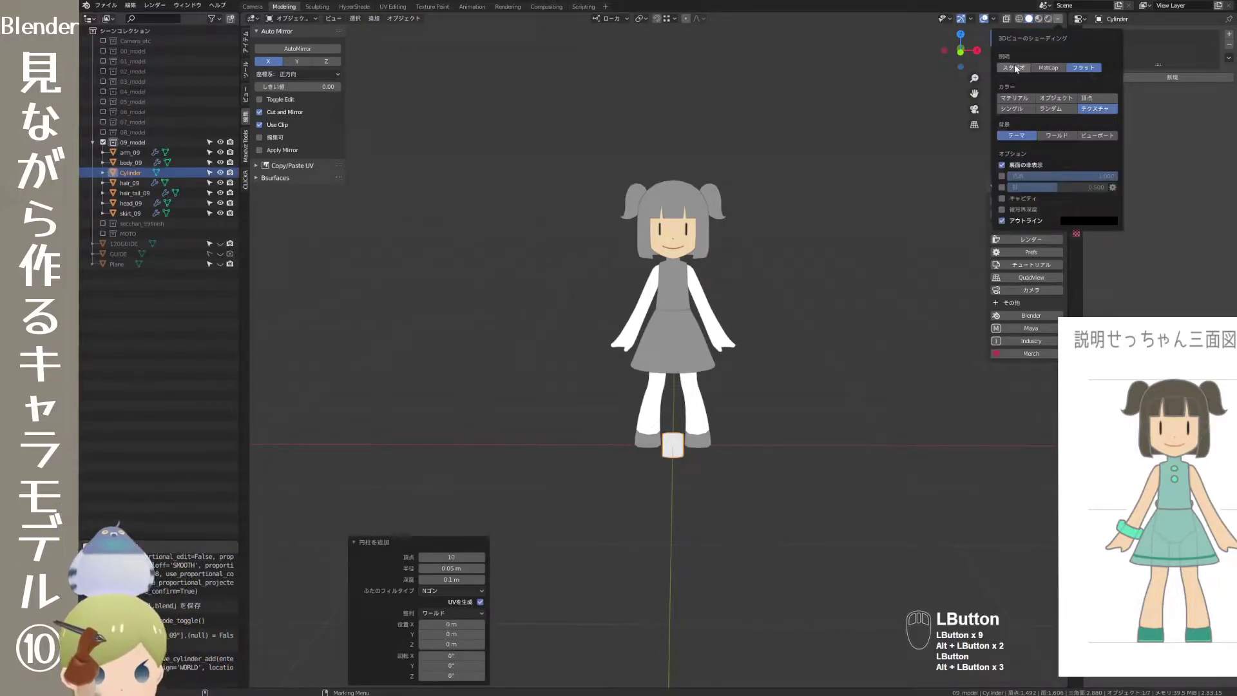
- Switch viewport lighting to Studio and enable the Wireframe overlay on the model
left_click(1017, 70)
left_click_drag(729, 383, 707, 394)
left_click_drag(730, 403, 766, 452)
left_click_drag(767, 453, 764, 491)
left_click_drag(764, 470, 763, 488)
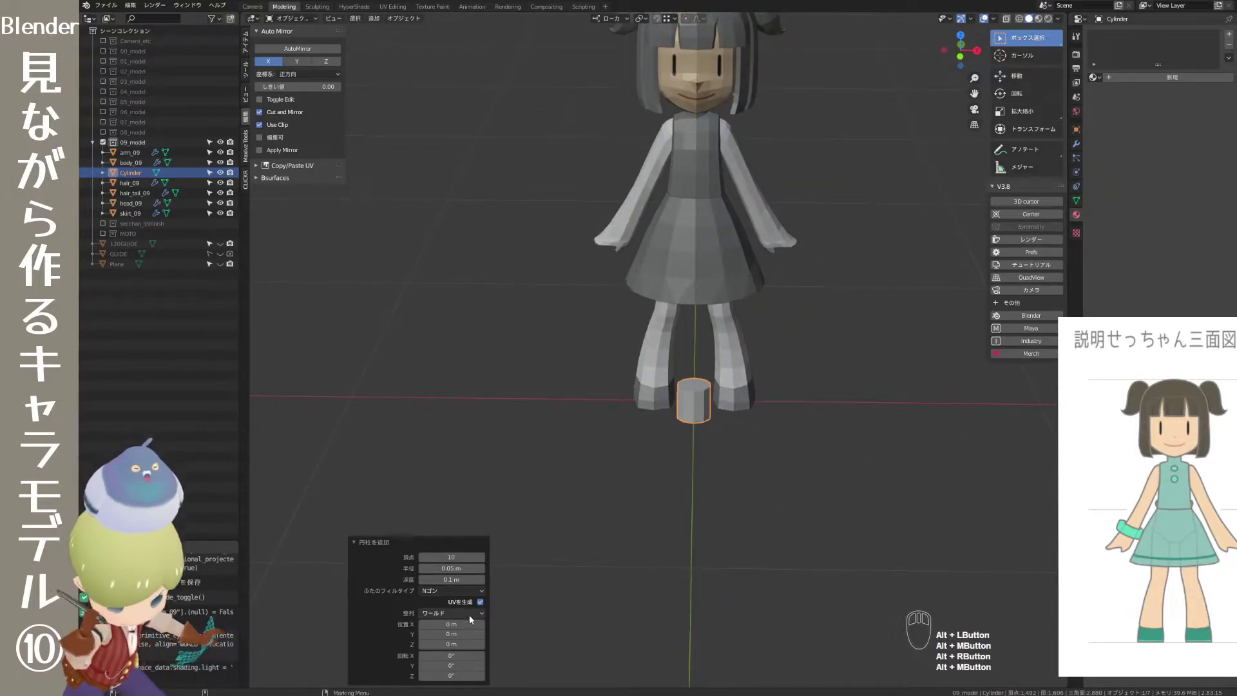
left_click(997, 18)
left_click(935, 192)
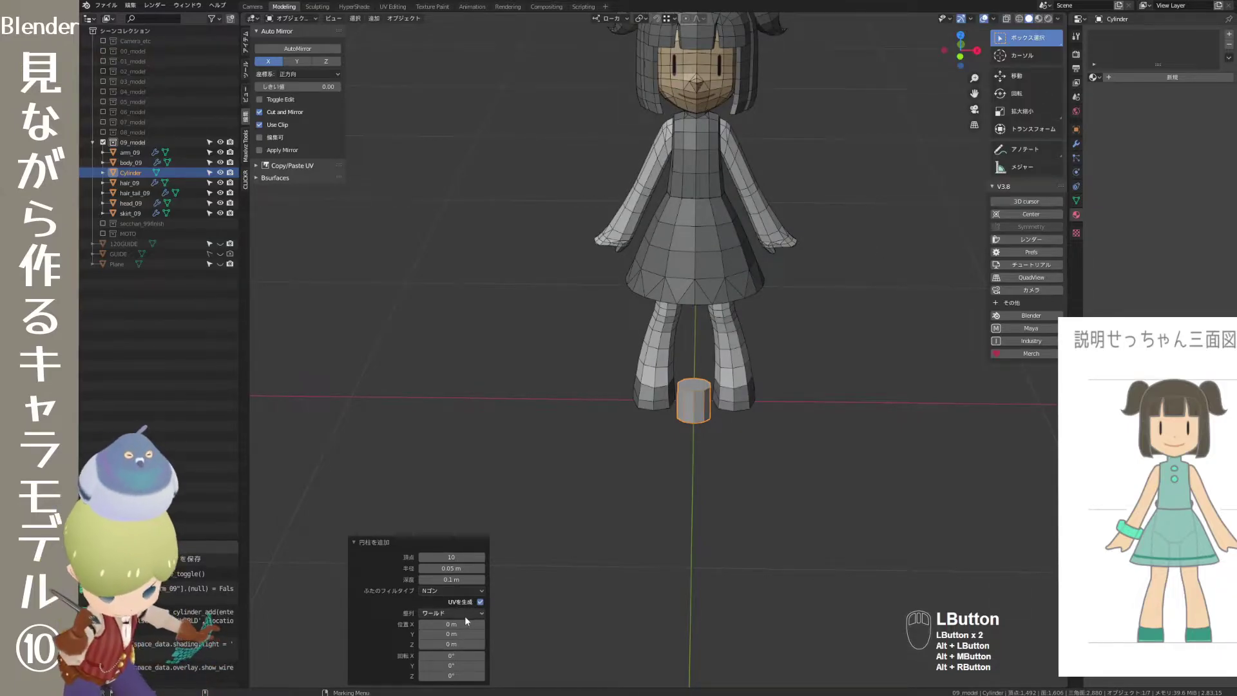
- Set the cylinder's Cap Fill Type to Triangle Fan and frame its top
left_click(485, 595)
left_click(470, 625)
left_click_drag(726, 518, 724, 510)
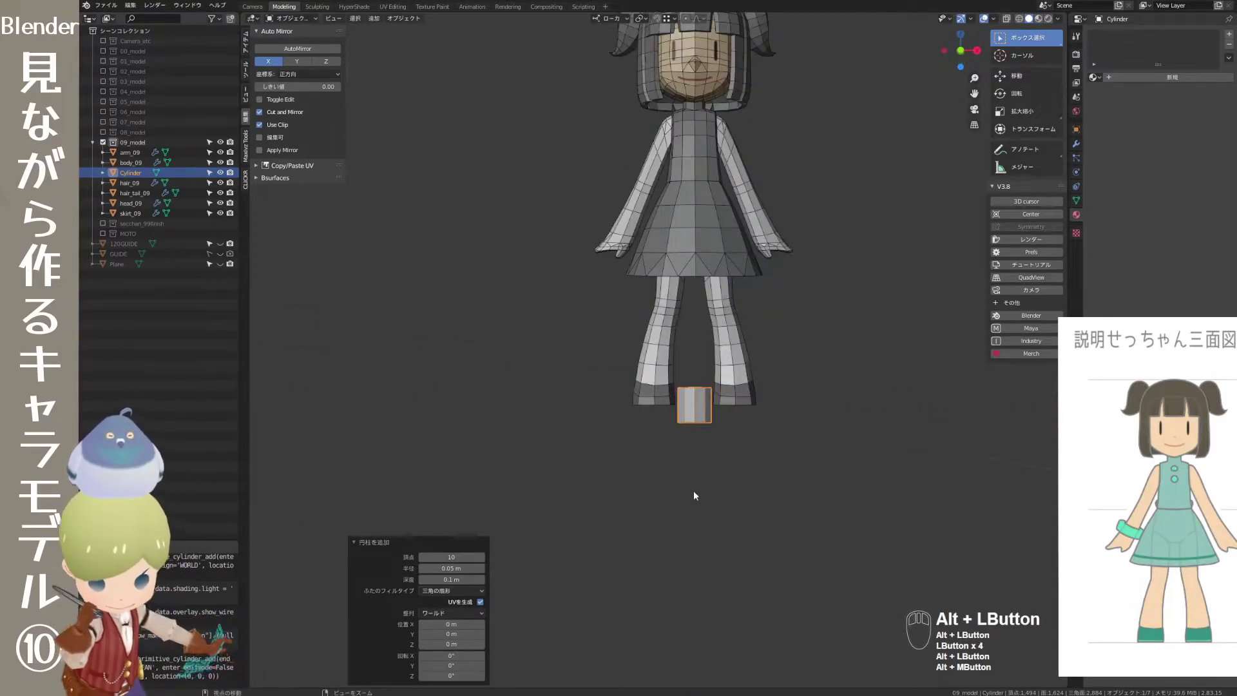
left_click_drag(699, 475, 754, 514)
left_click_drag(754, 514, 750, 561)
middle_click(728, 505)
- Rotate the cylinder 90° on X, scale it to 0.544 and seat it on the chest below the collar
left_click_drag(714, 517, 751, 521)
left_click_drag(762, 539, 762, 535)
left_click(750, 542)
left_click(710, 471)
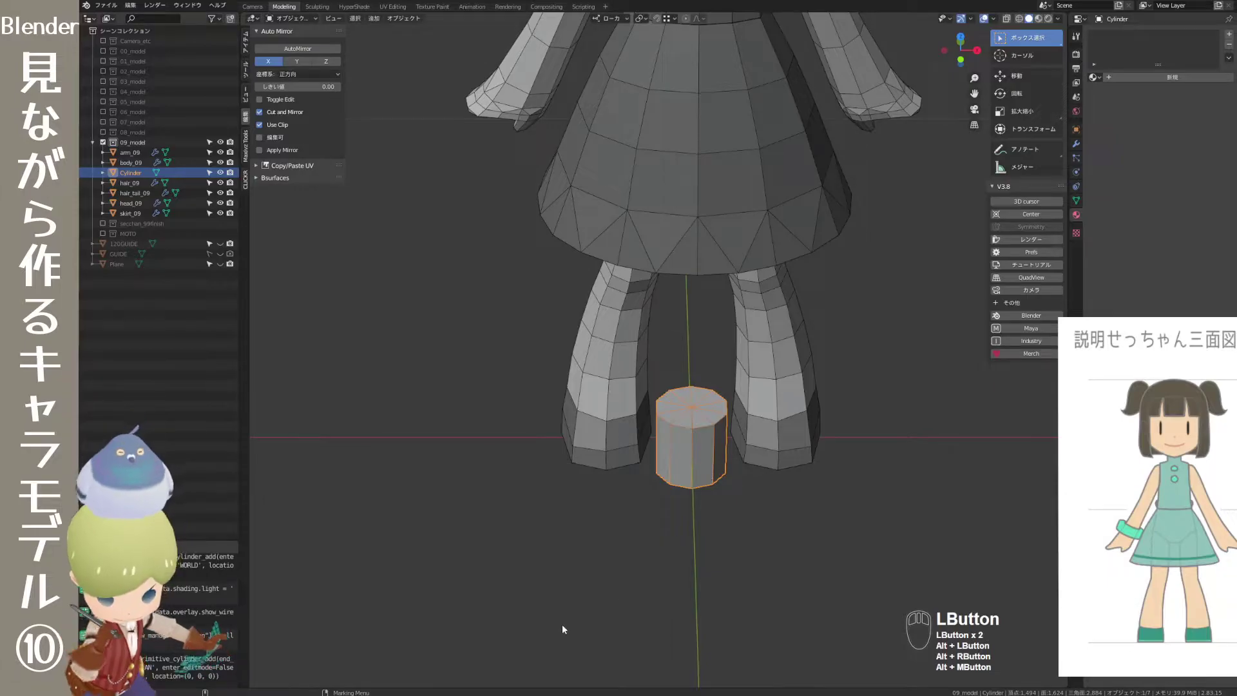
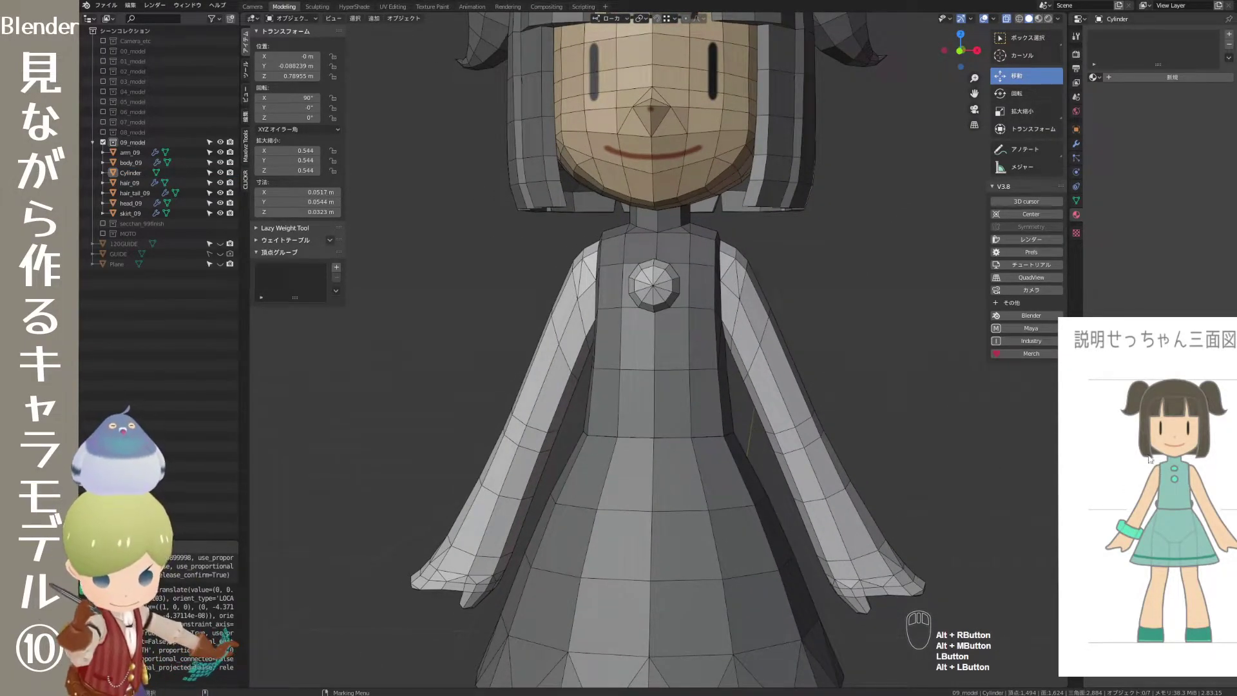
left_click_drag(682, 364, 685, 365)
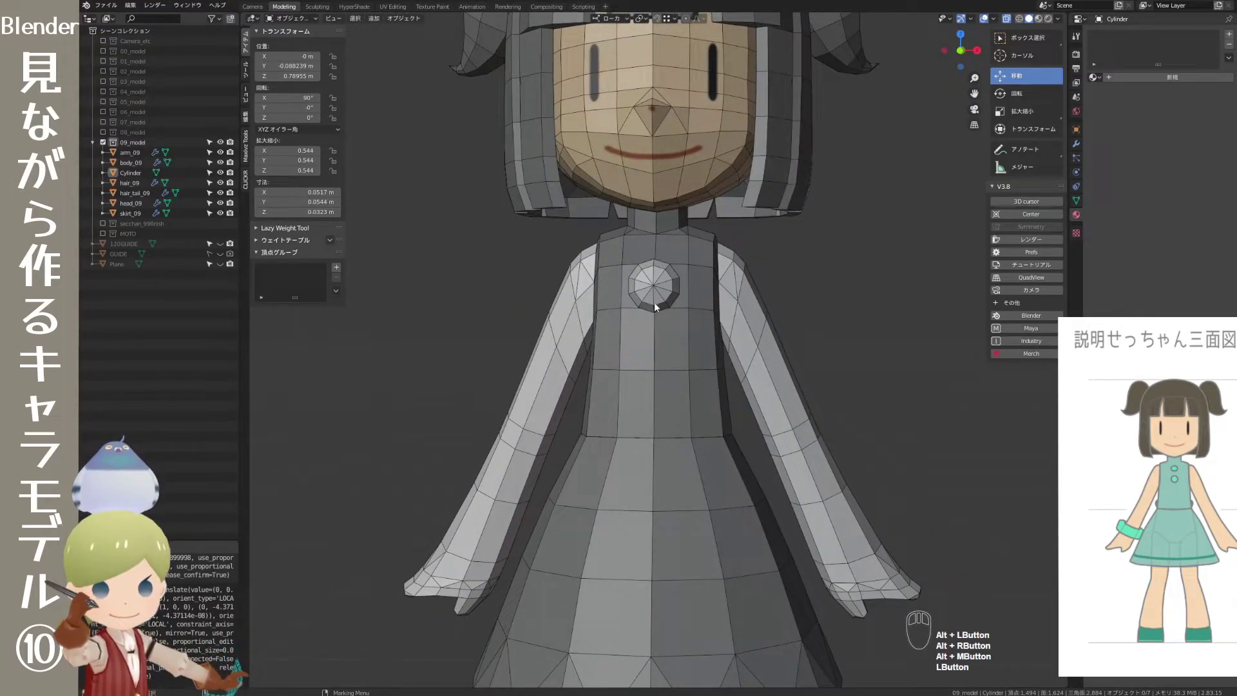
- Duplicate the chest button in side view and slide the copy down the chest
left_click(665, 299)
key("q")
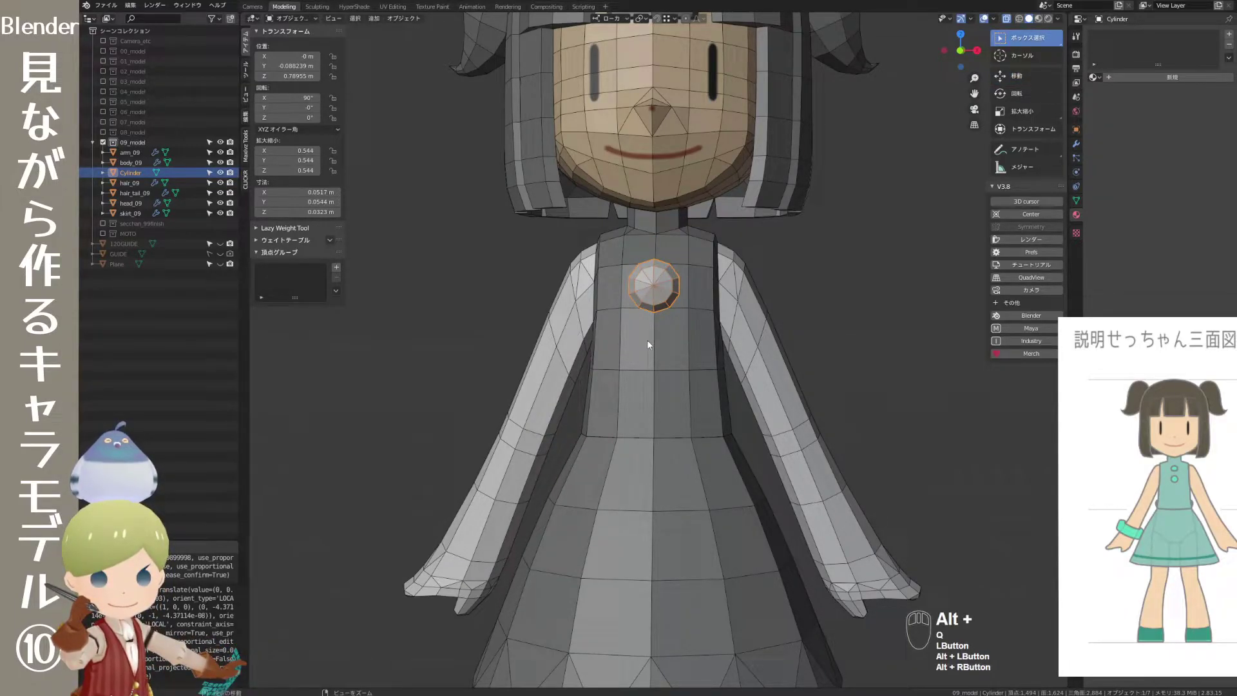
key("alt+d")
right_click(740, 422)
key("w")
left_click_drag(651, 372, 755, 371)
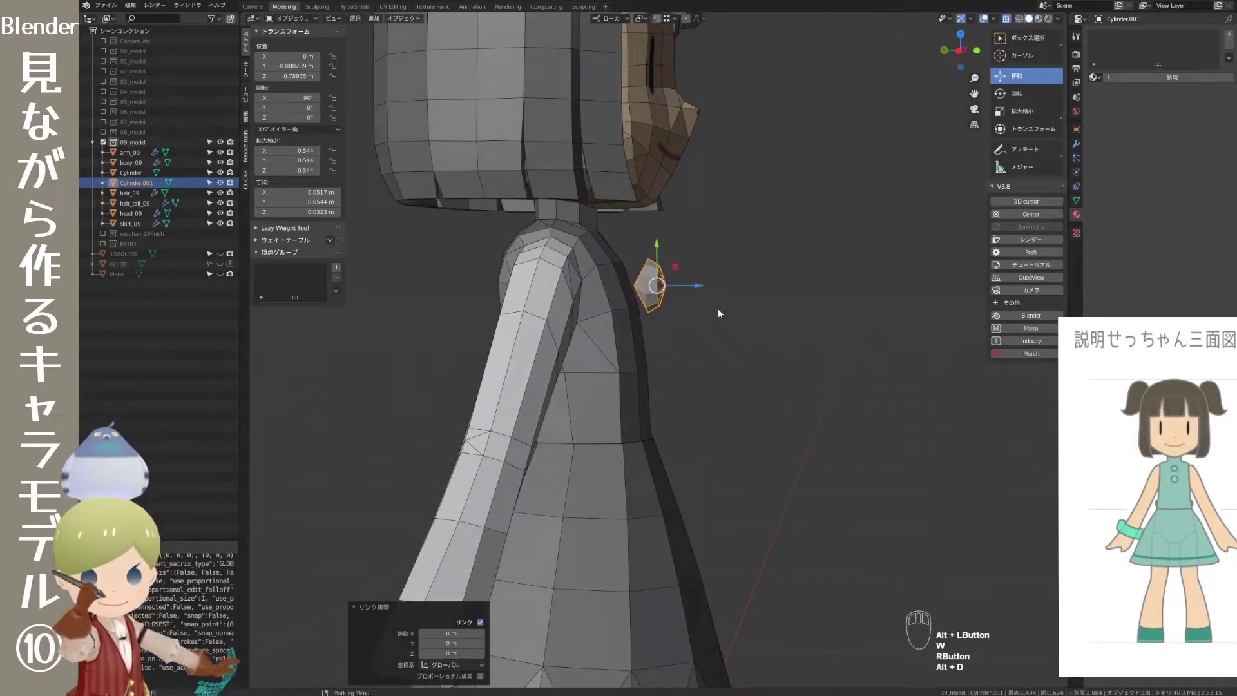
- Line the second button up under the first and shrink both buttons to 0.89
left_click_drag(678, 268, 689, 331)
left_click(730, 239)
left_click_drag(724, 273, 702, 275)
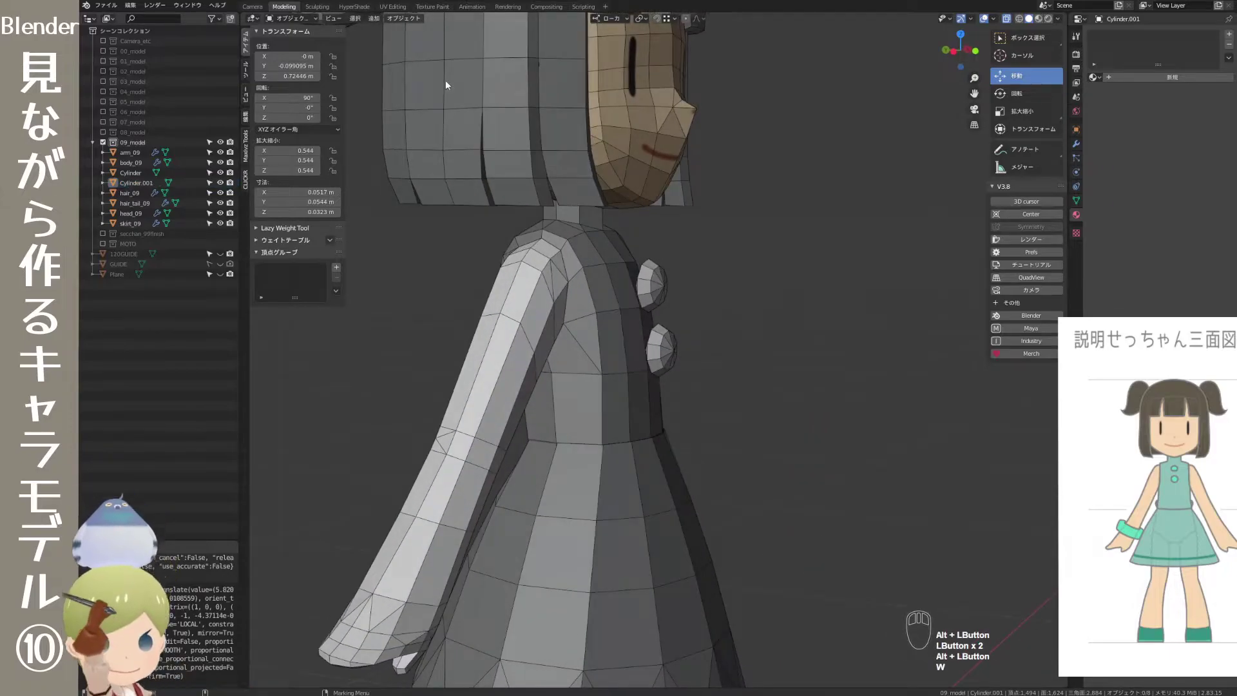
left_click(730, 310)
left_click(666, 286)
left_click_drag(778, 259, 686, 259)
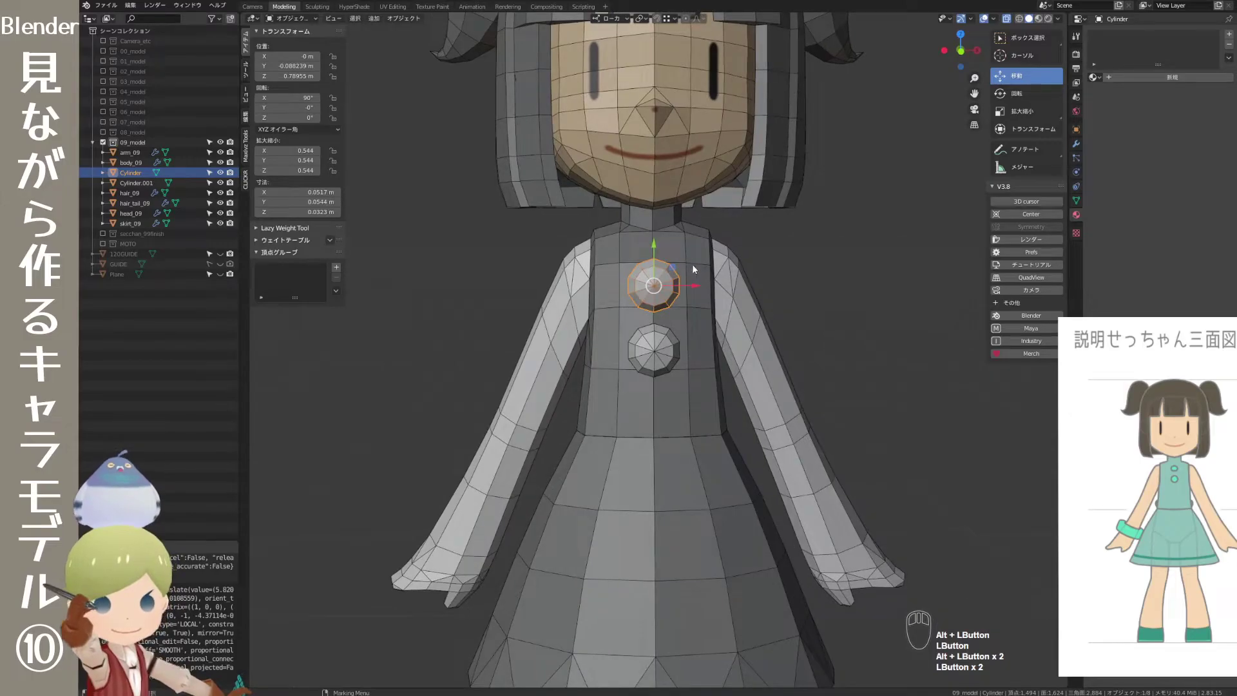
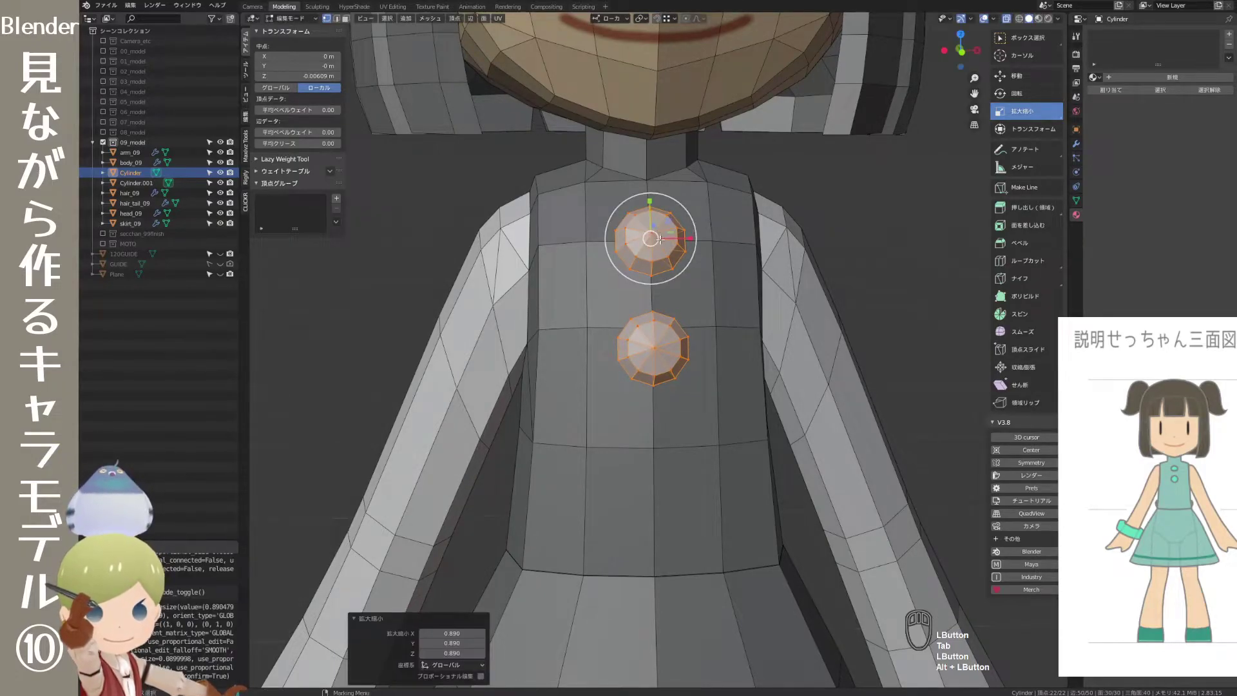
- From side view, tilt the upper button on X to about 65.6° to follow the chest slope
key("Tab")
left_click(876, 239)
right_click(796, 287)
left_click_drag(653, 342, 667, 343)
left_click_drag(678, 358, 563, 381)
left_click_drag(512, 383, 425, 390)
left_click_drag(485, 390, 457, 389)
left_click_drag(532, 364, 696, 363)
left_click(693, 358)
left_click(650, 256)
left_click(639, 225)
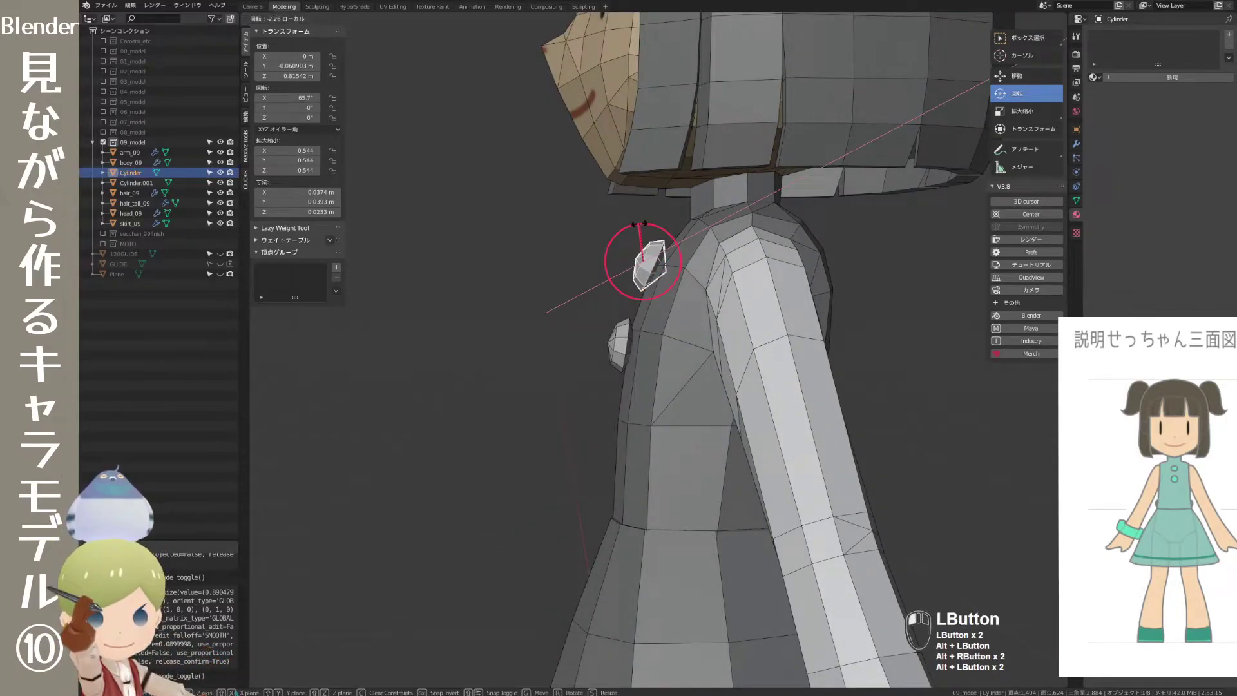
left_click(542, 382)
left_click(575, 395)
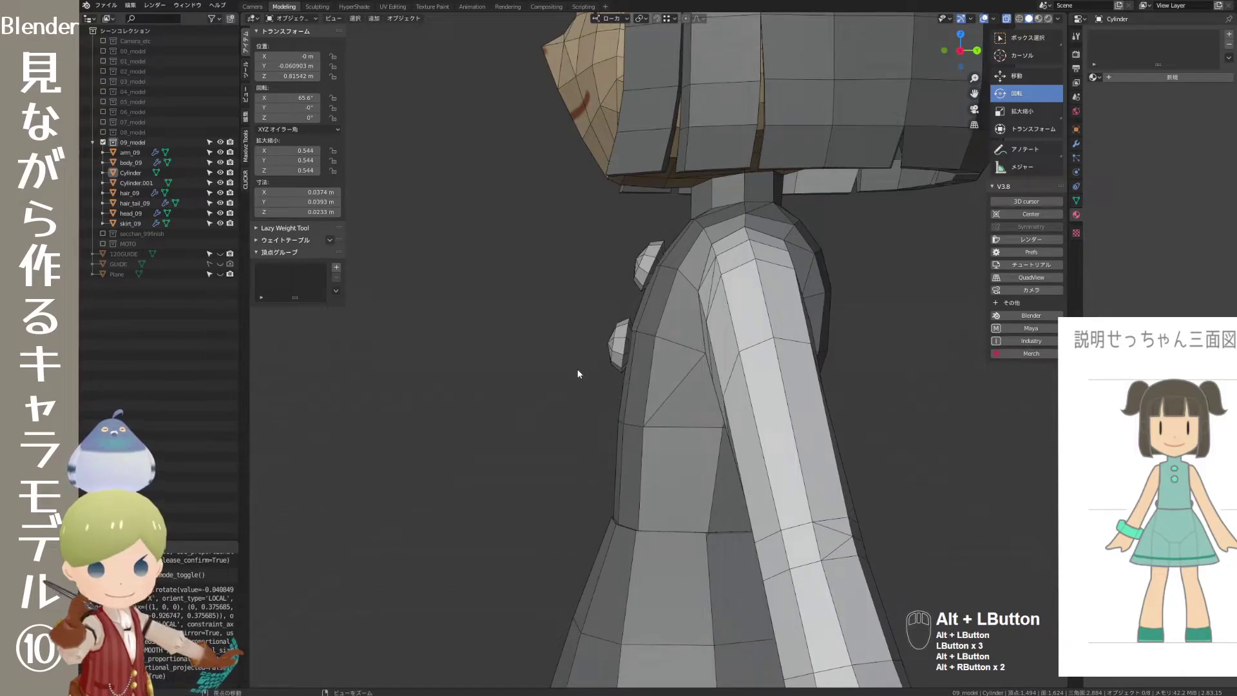
- Move the lower and upper buttons flush against the sloping chest surface
left_click(611, 351)
key("w")
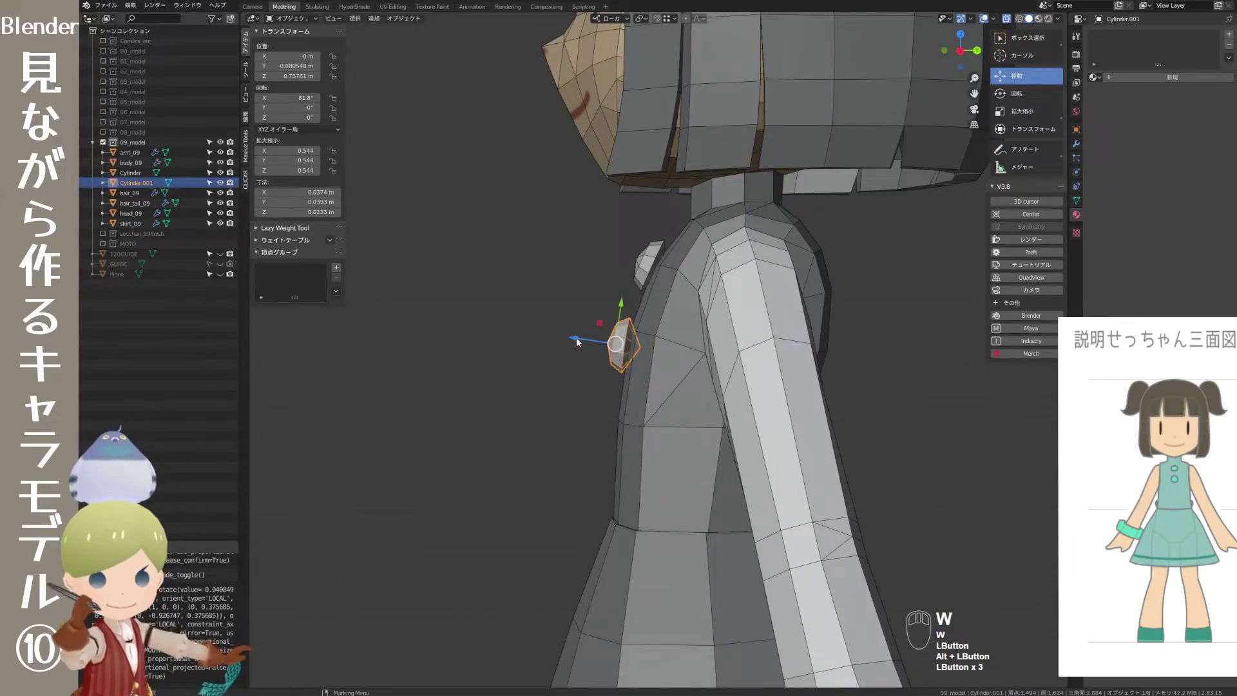
left_click_drag(582, 339, 583, 341)
left_click(567, 410)
left_click_drag(550, 413, 668, 418)
left_click(654, 308)
left_click(671, 264)
left_click(787, 258)
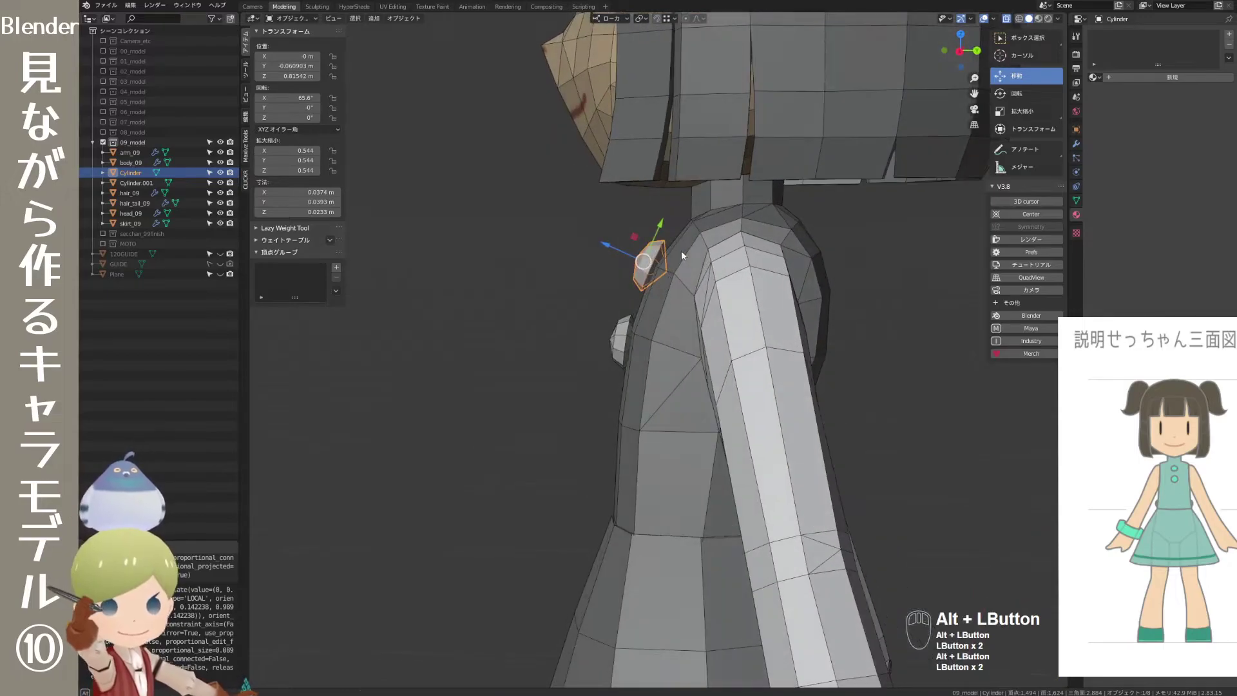
left_click(661, 226)
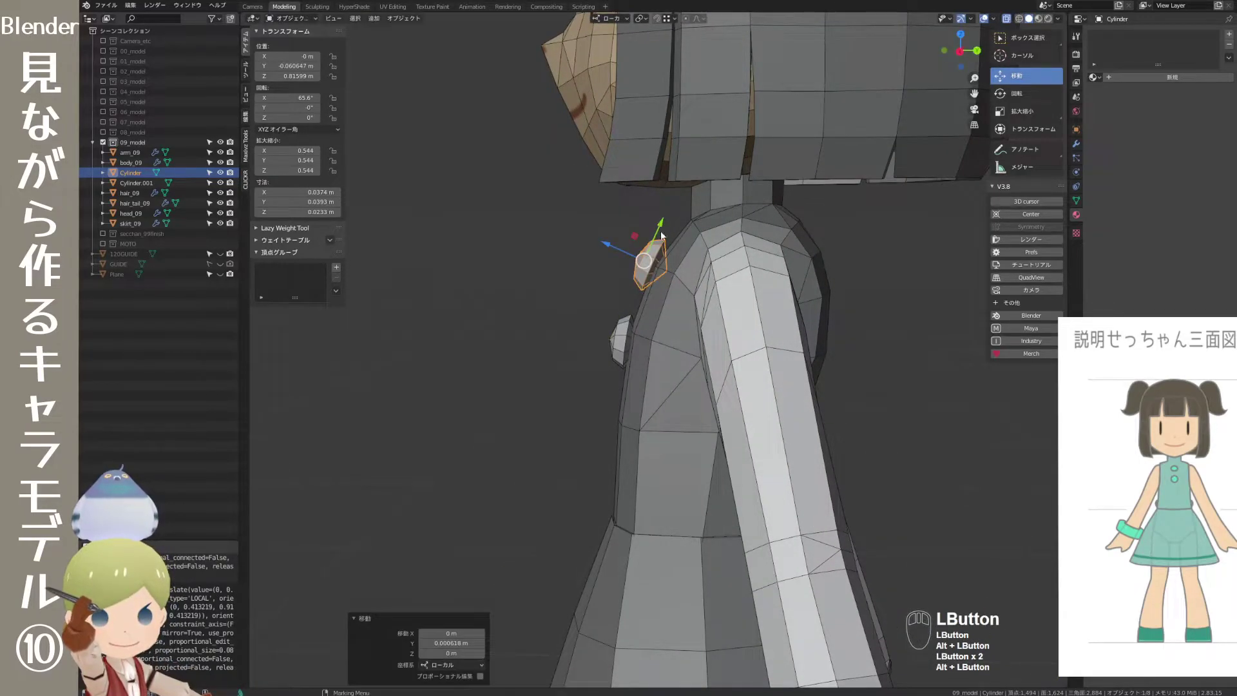
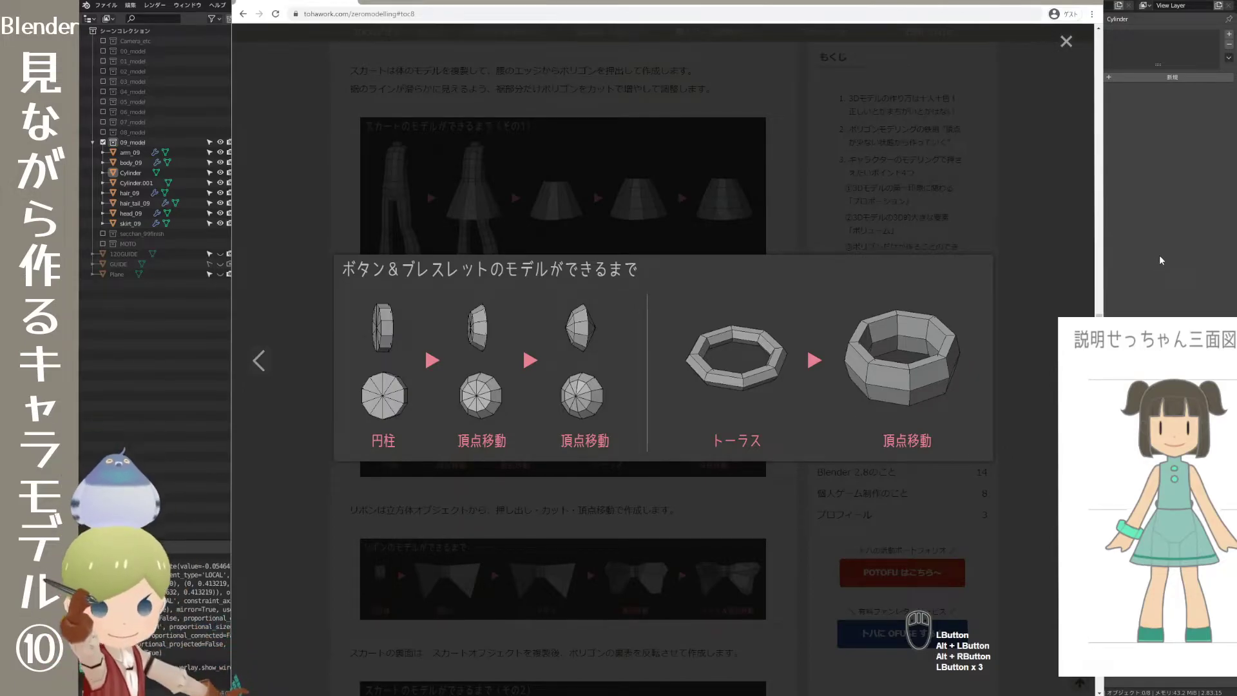
- Add a Torus mesh with 8 major segments at the character's feet for the bracelet
left_click(1163, 259)
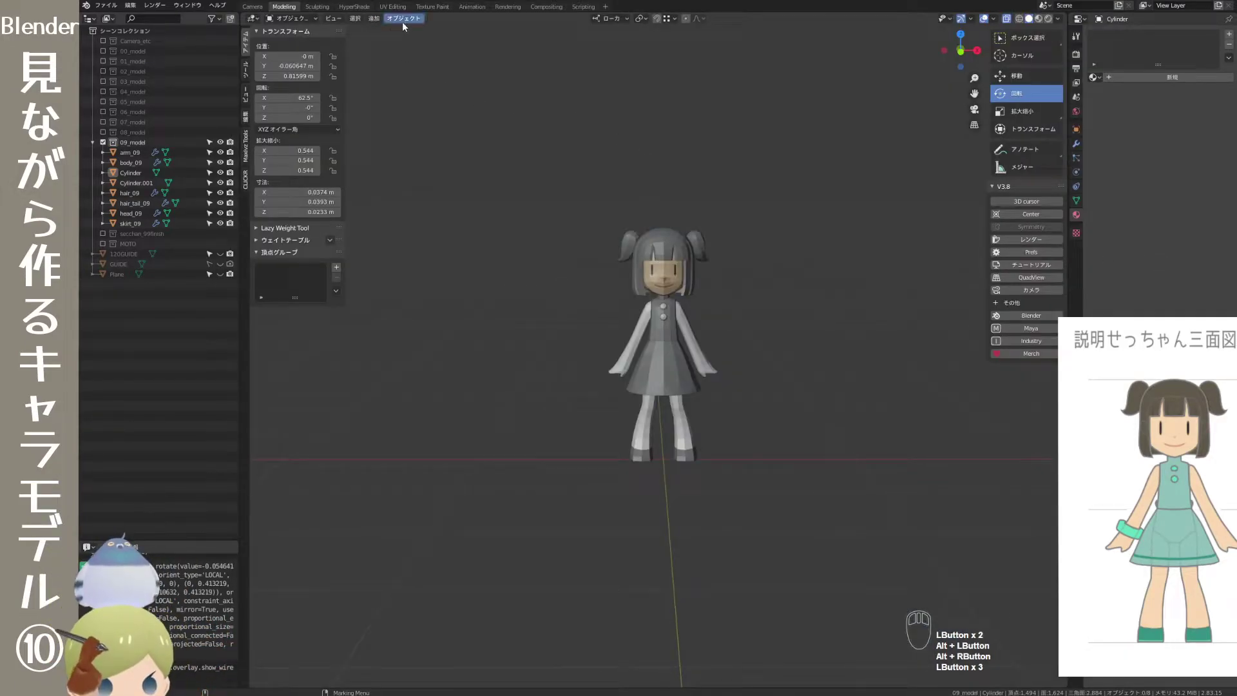
left_click(409, 19)
left_click(388, 33)
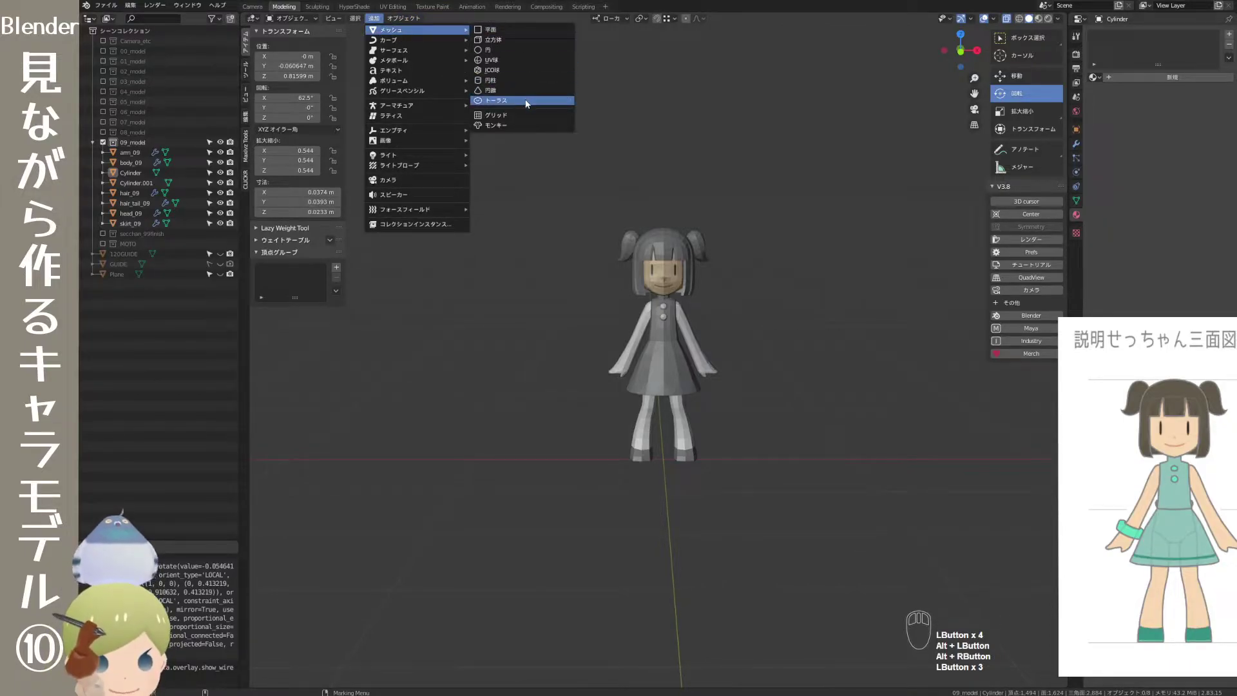
left_click(533, 107)
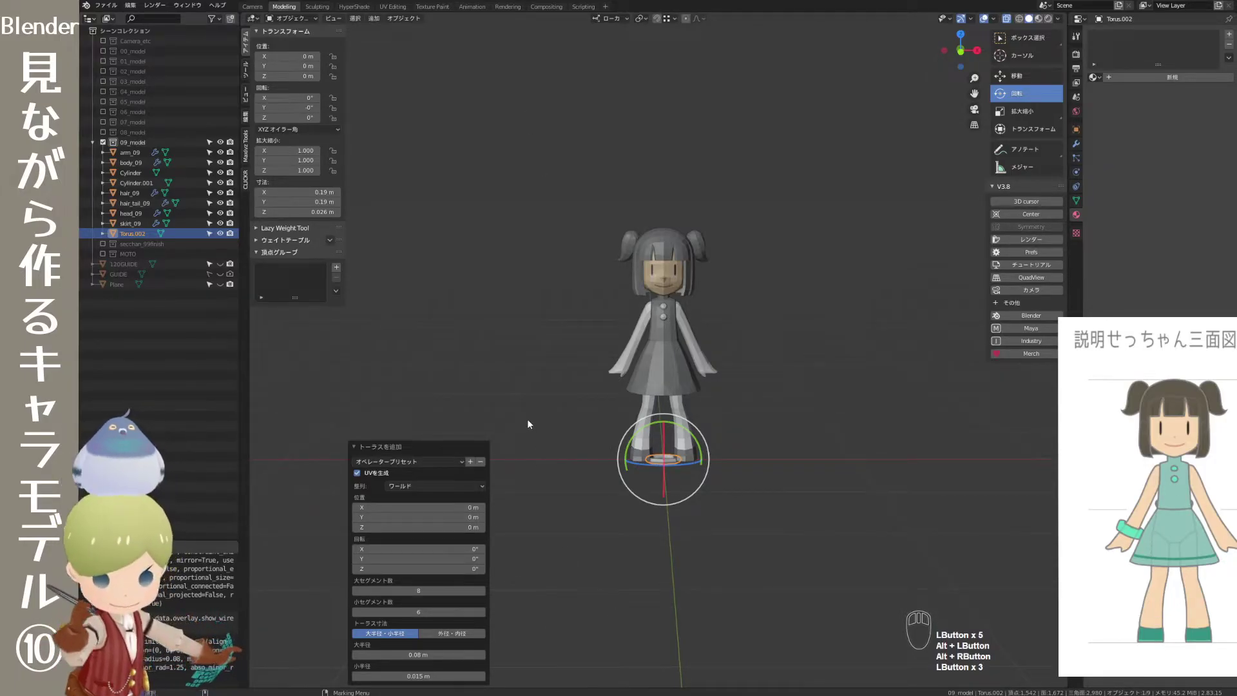
key("q")
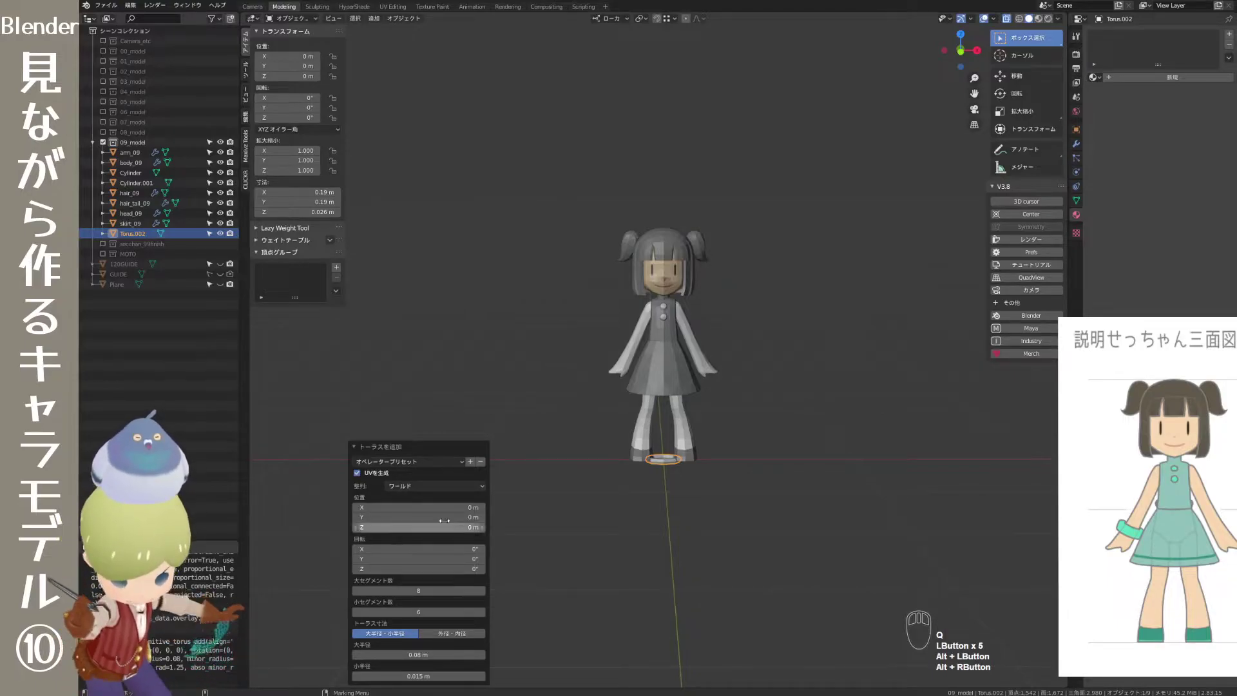
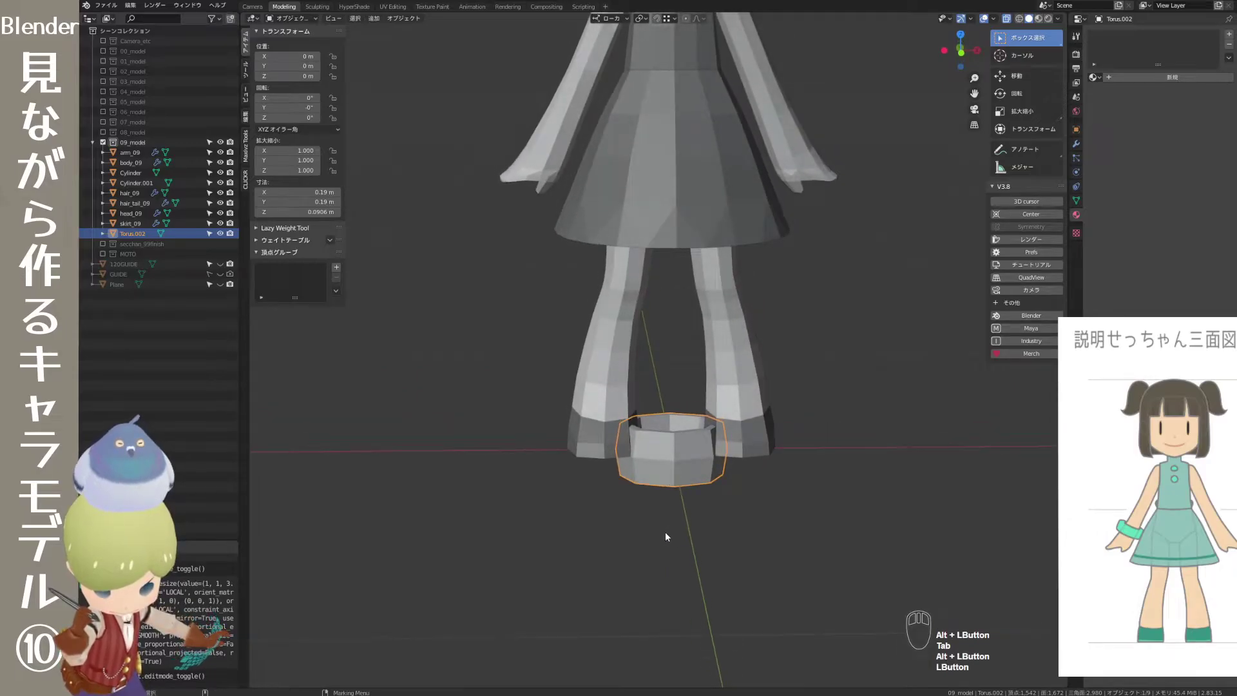
- Move Torus.002 from the feet up to the character's hand
key("w")
left_click(683, 556)
left_click_drag(716, 488, 710, 516)
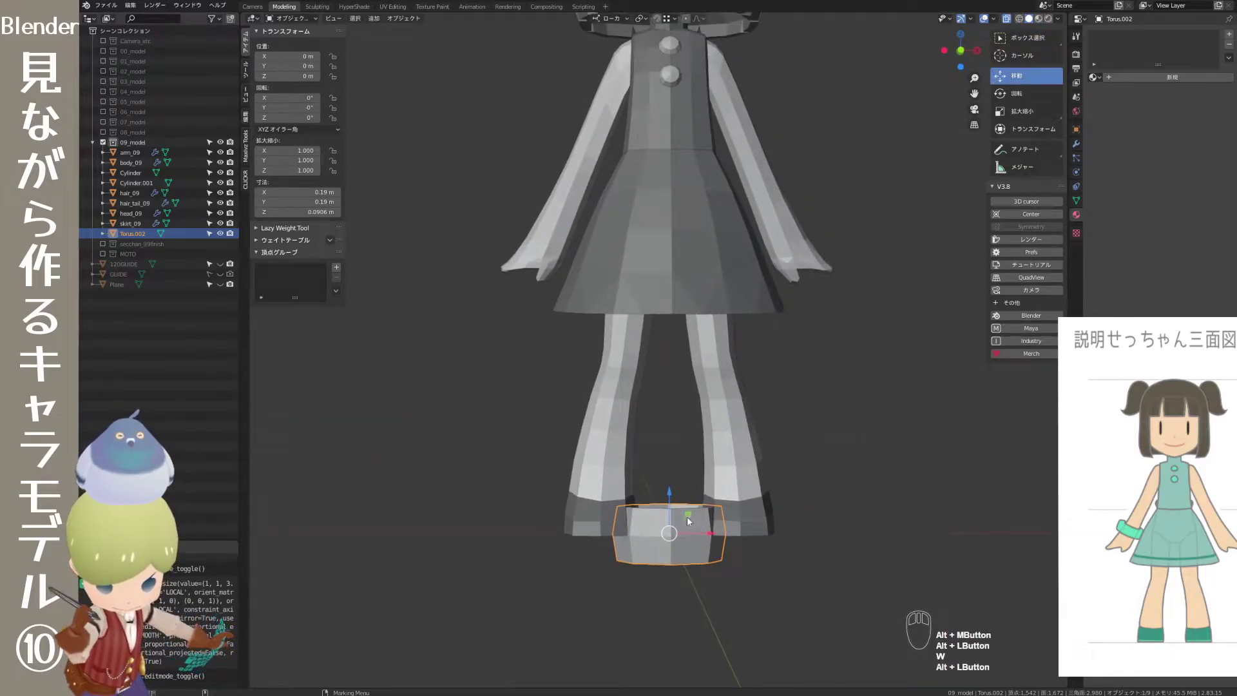
left_click_drag(693, 516, 569, 224)
left_click(520, 350)
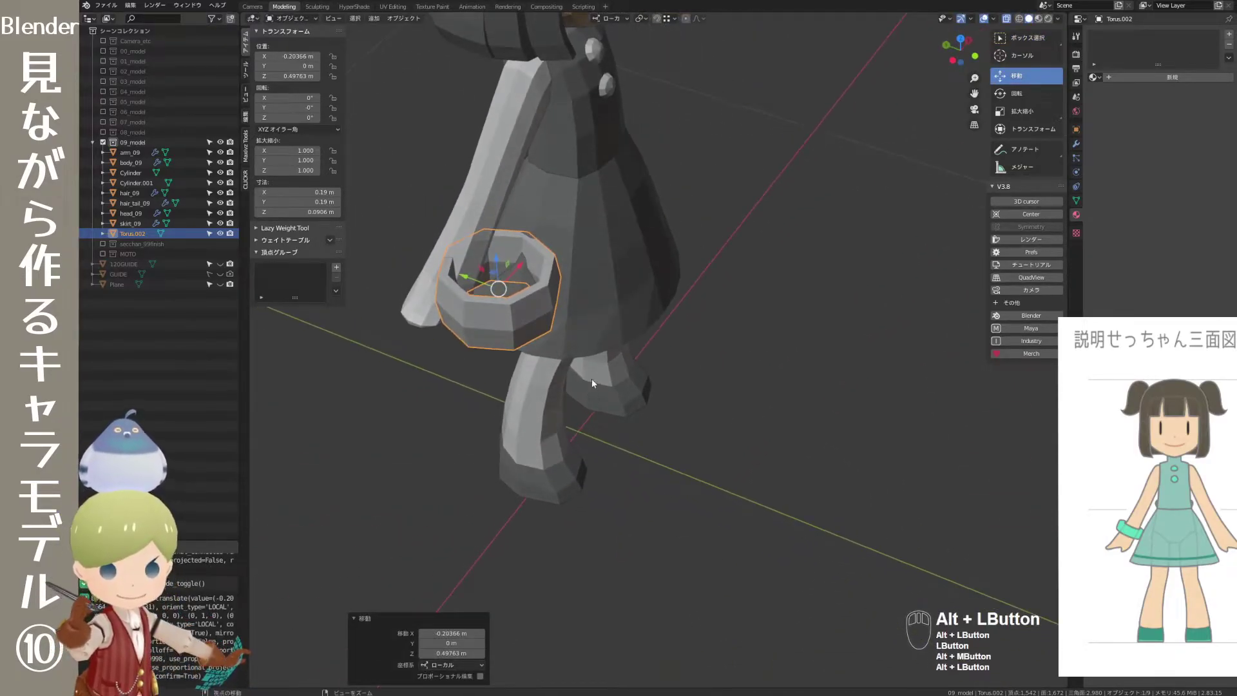
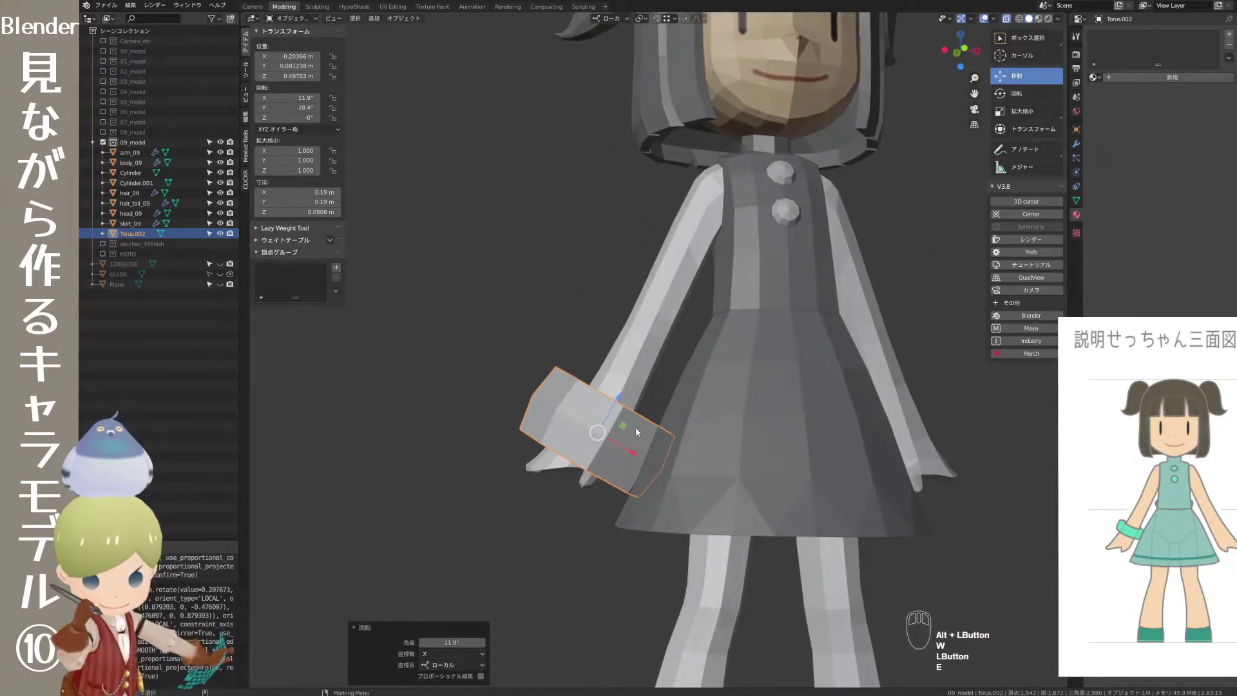
- Tilt the ring to the wrist angle and settle it onto the wrist at about 0.775 scale
left_click_drag(627, 429, 641, 394)
left_click_drag(563, 537, 574, 541)
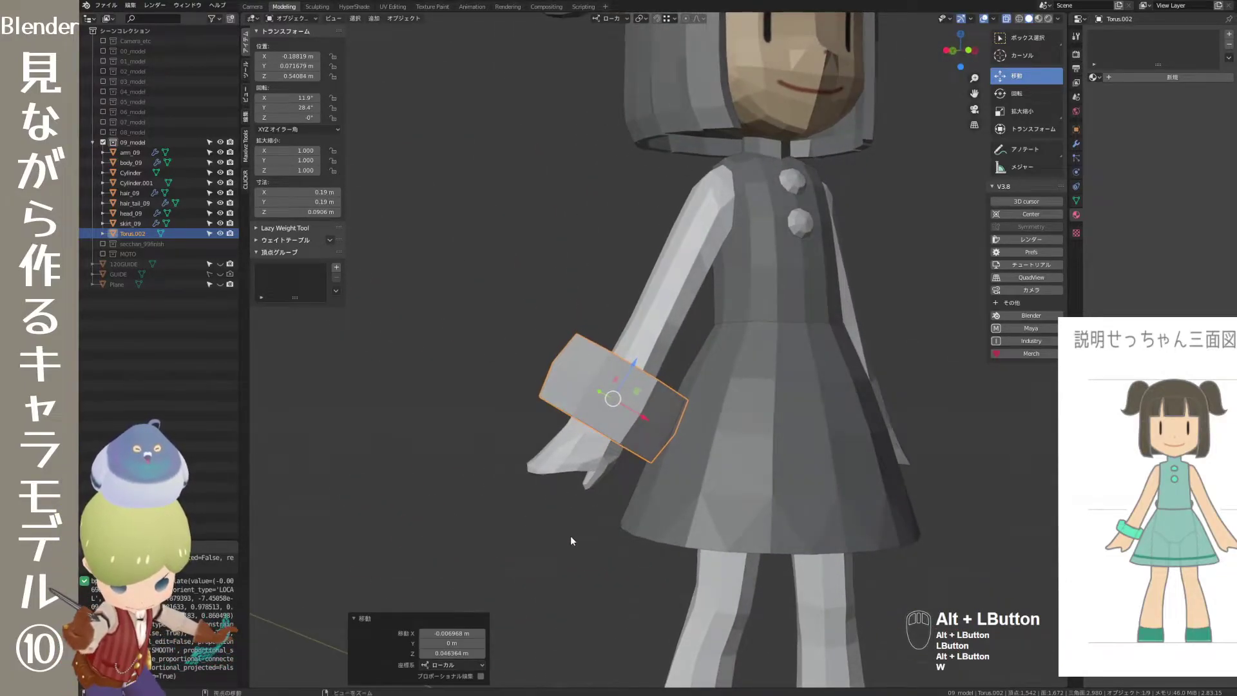
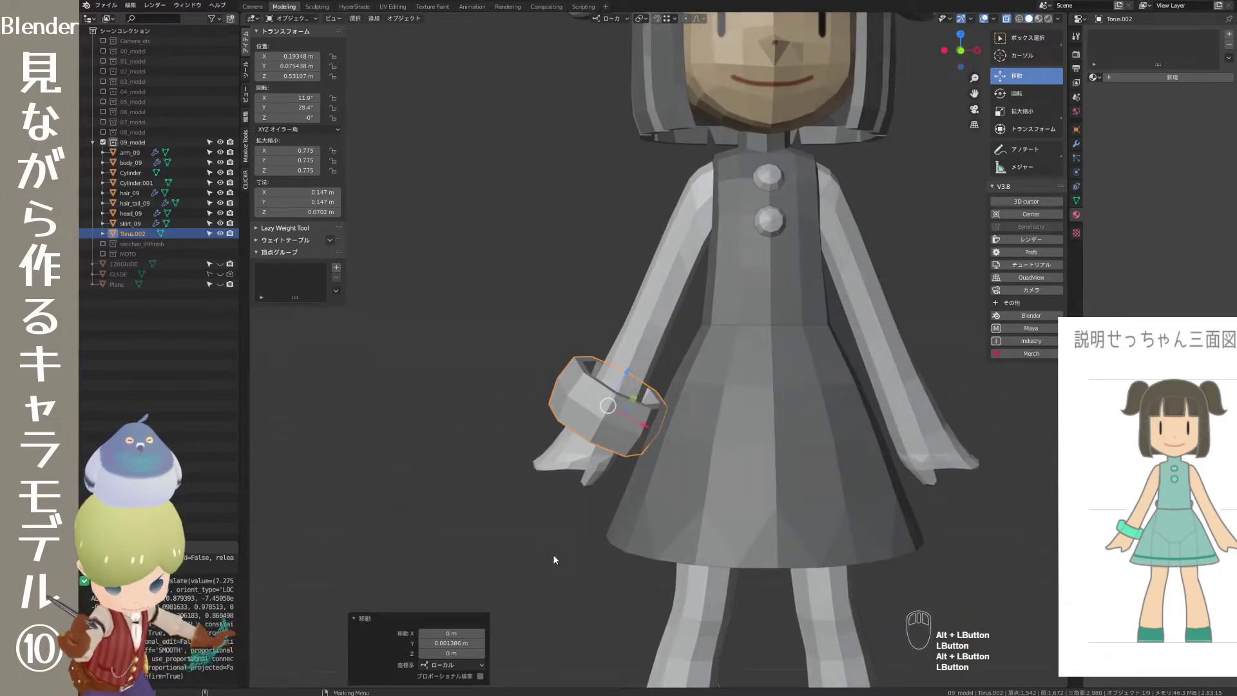
left_click(563, 562)
- Scale the bracelet down to 0.707 so it fits the wrist
left_click(615, 417)
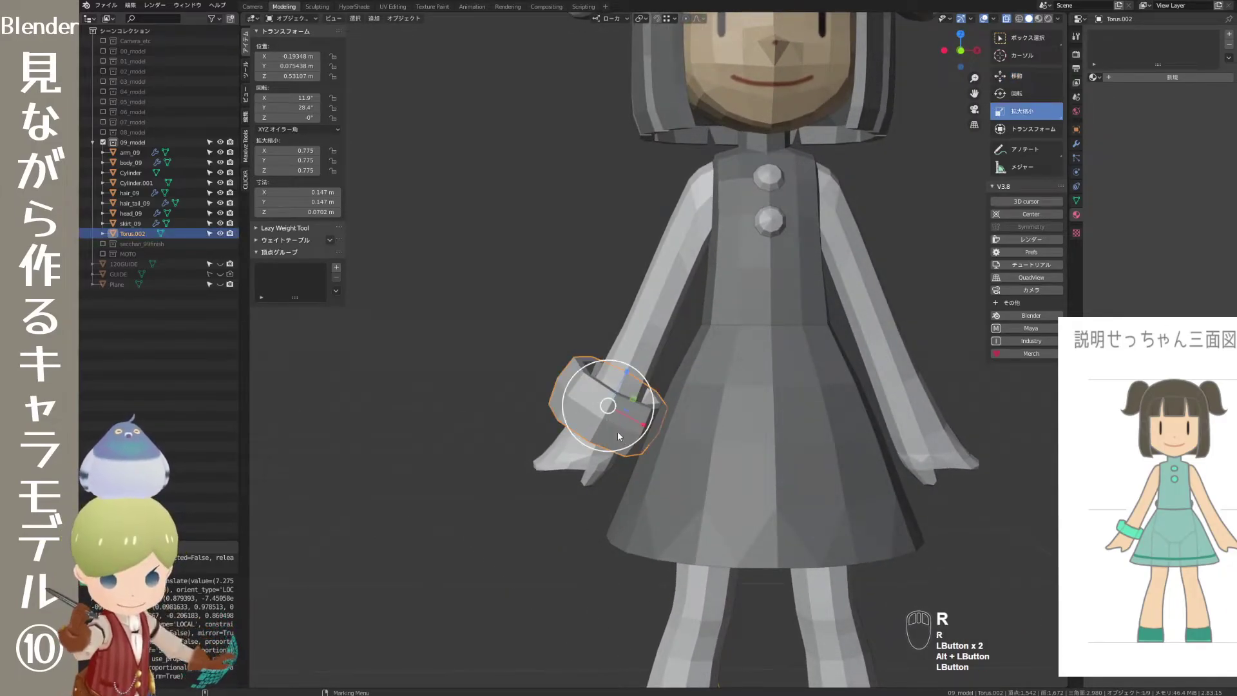
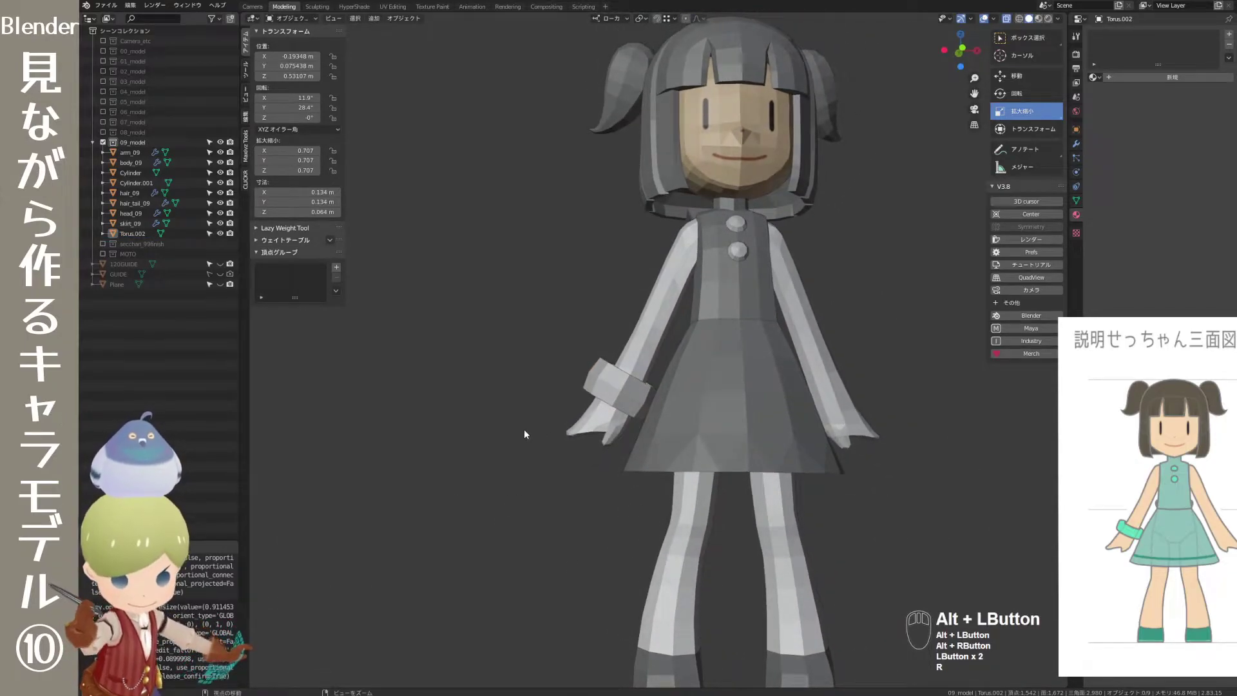
right_click(570, 430)
left_click(631, 432)
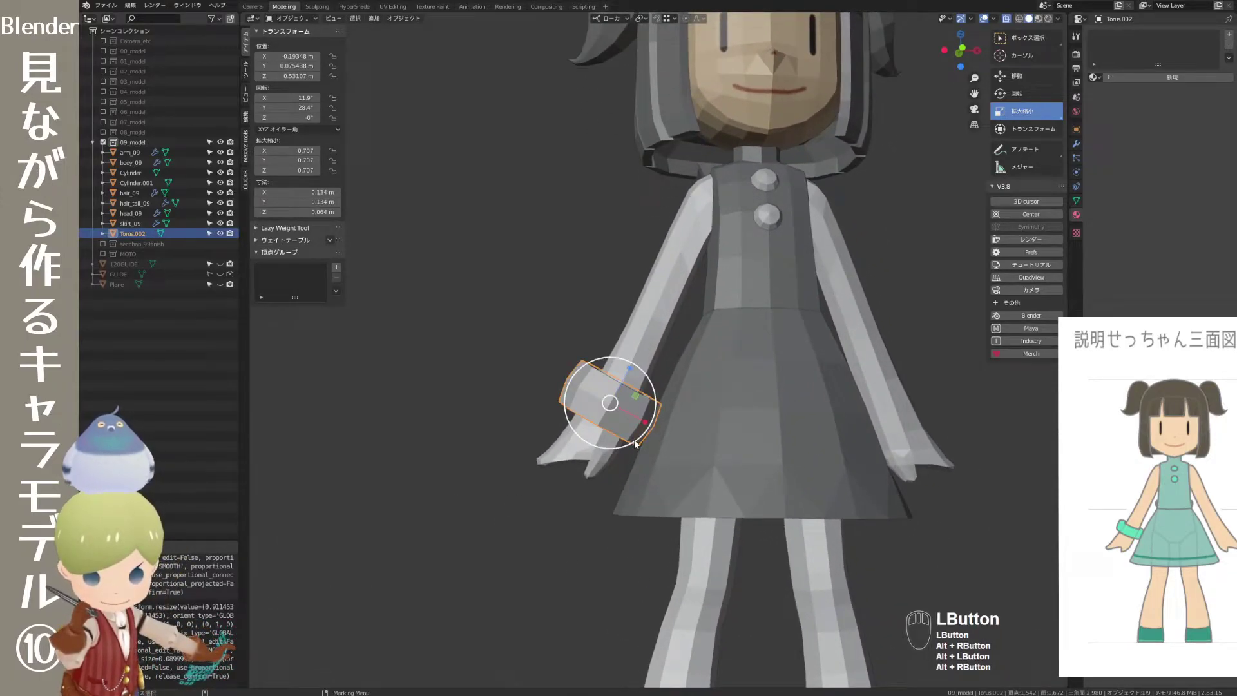
key("e")
left_click_drag(636, 437, 653, 407)
- Rotate the bracelet to follow the forearm's angle and check the fit
left_click(556, 572)
left_click_drag(693, 506, 523, 509)
left_click_drag(522, 523, 510, 543)
right_click(556, 510)
left_click_drag(534, 498, 537, 488)
left_click(565, 494)
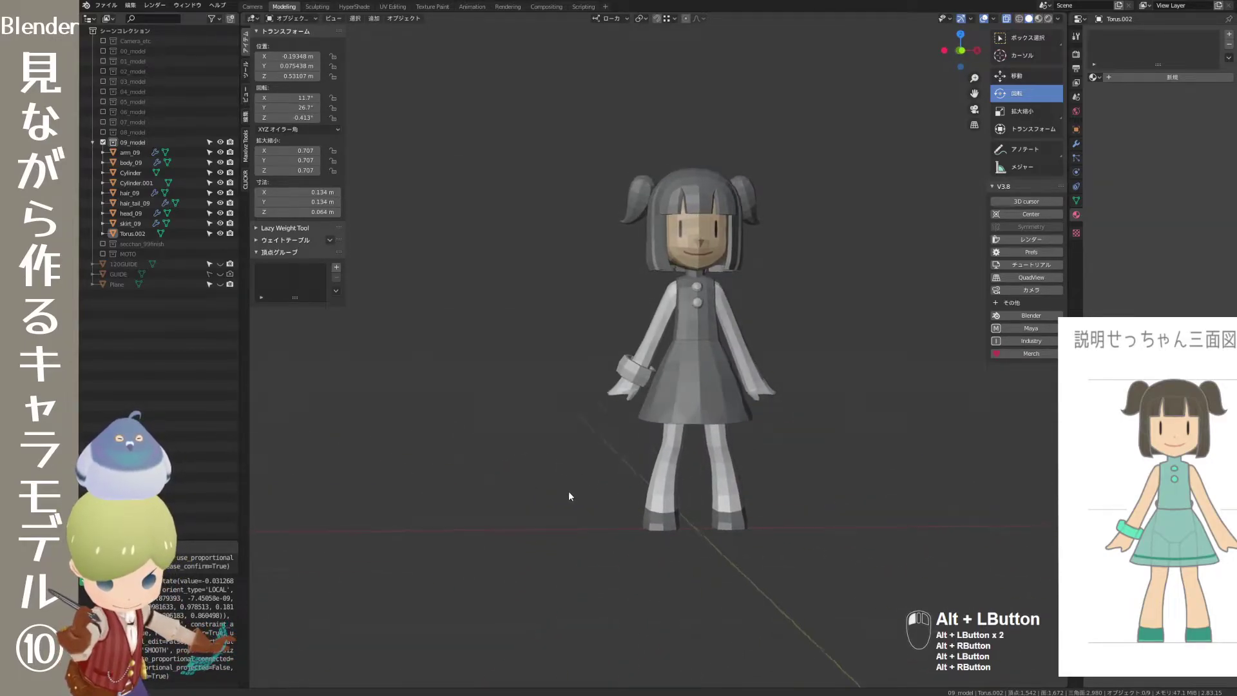
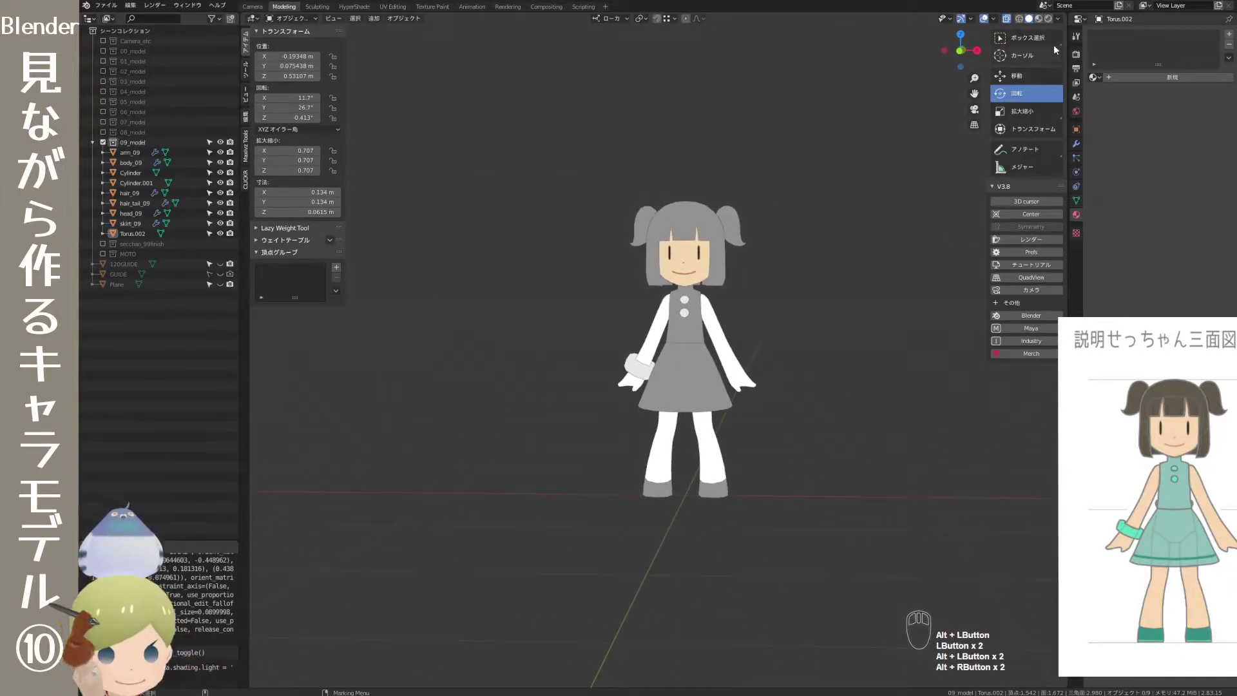
- Set viewport Lighting to Flat to preview the whole character unlit
left_click(1064, 25)
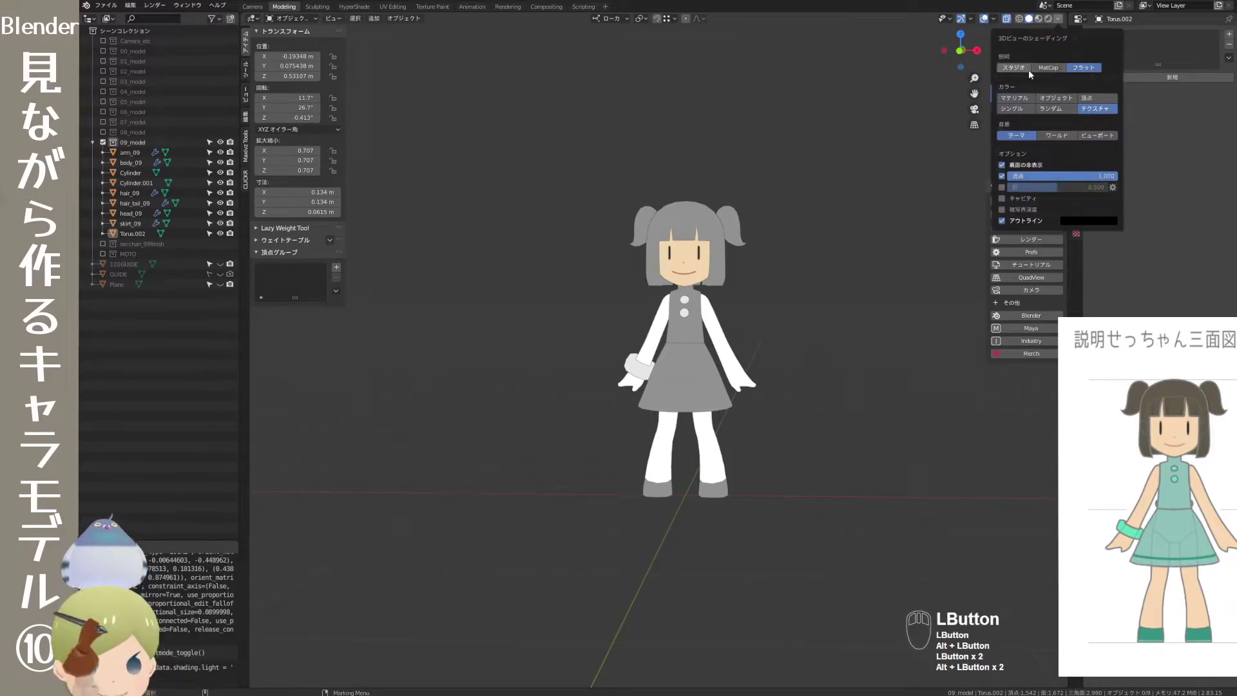
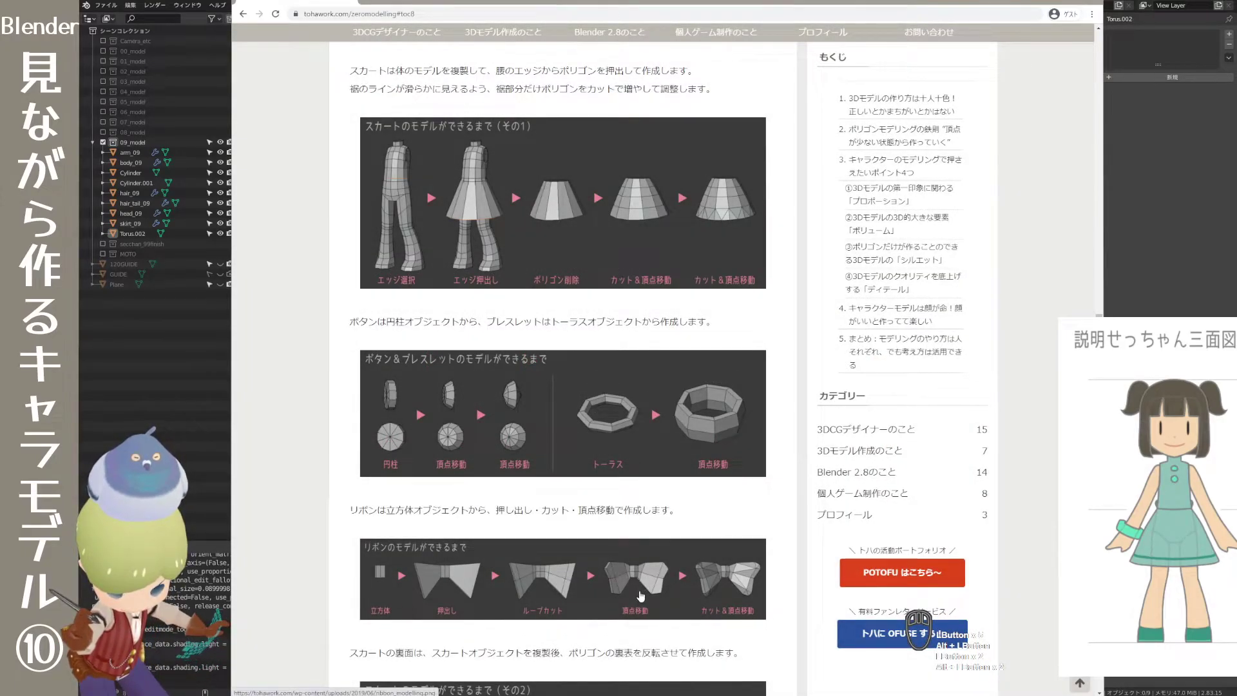
- Enlarge the blog's ribbon modelling diagram in the lightbox, then return to the model
left_click(646, 589)
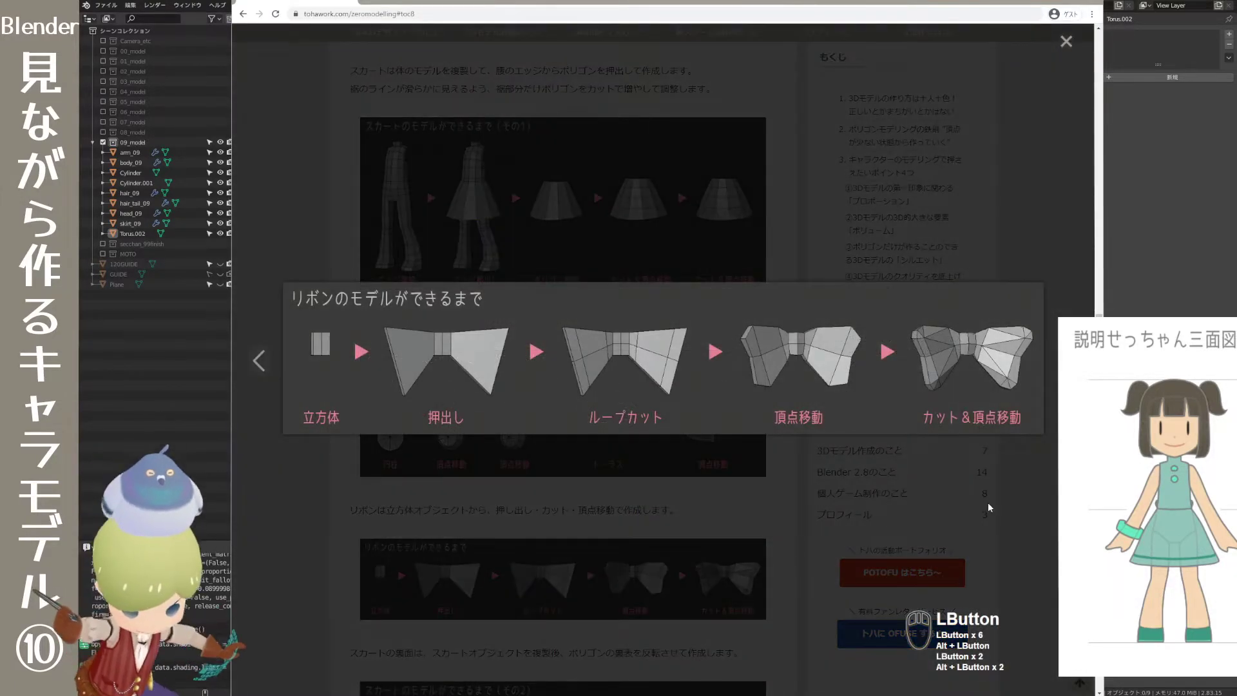
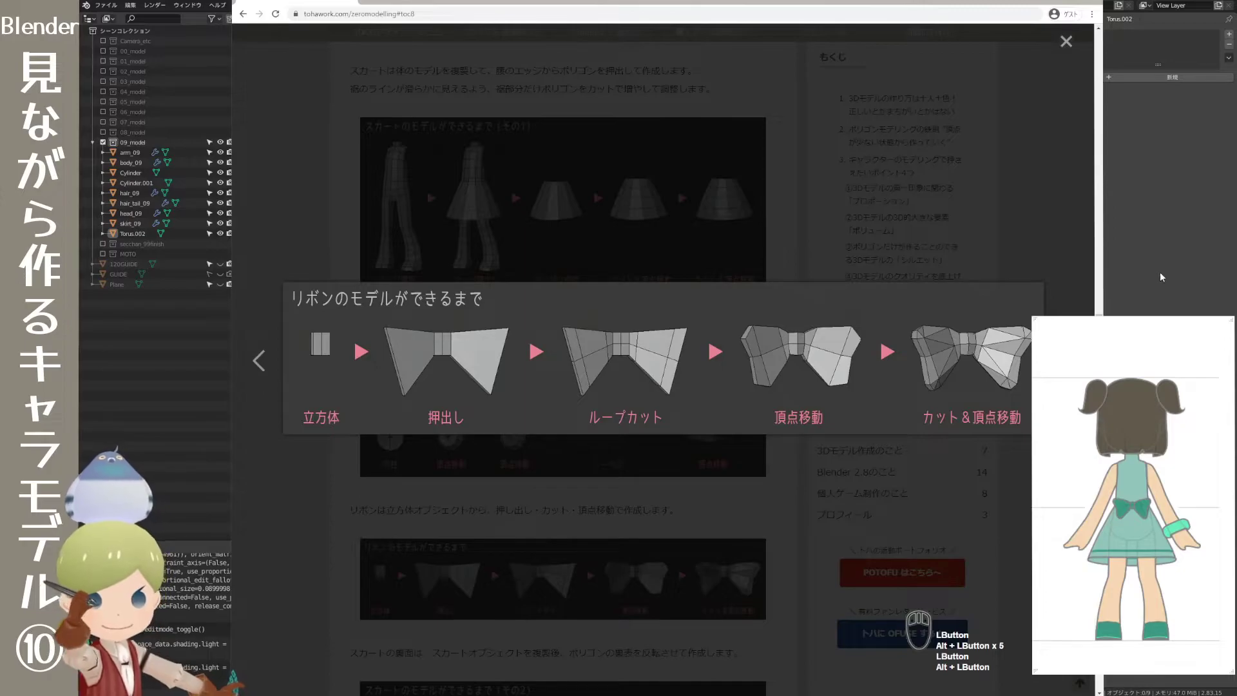
left_click(1161, 270)
- Add a new cube mesh at the character's feet as the starting block for the bow
left_click_drag(750, 455, 763, 464)
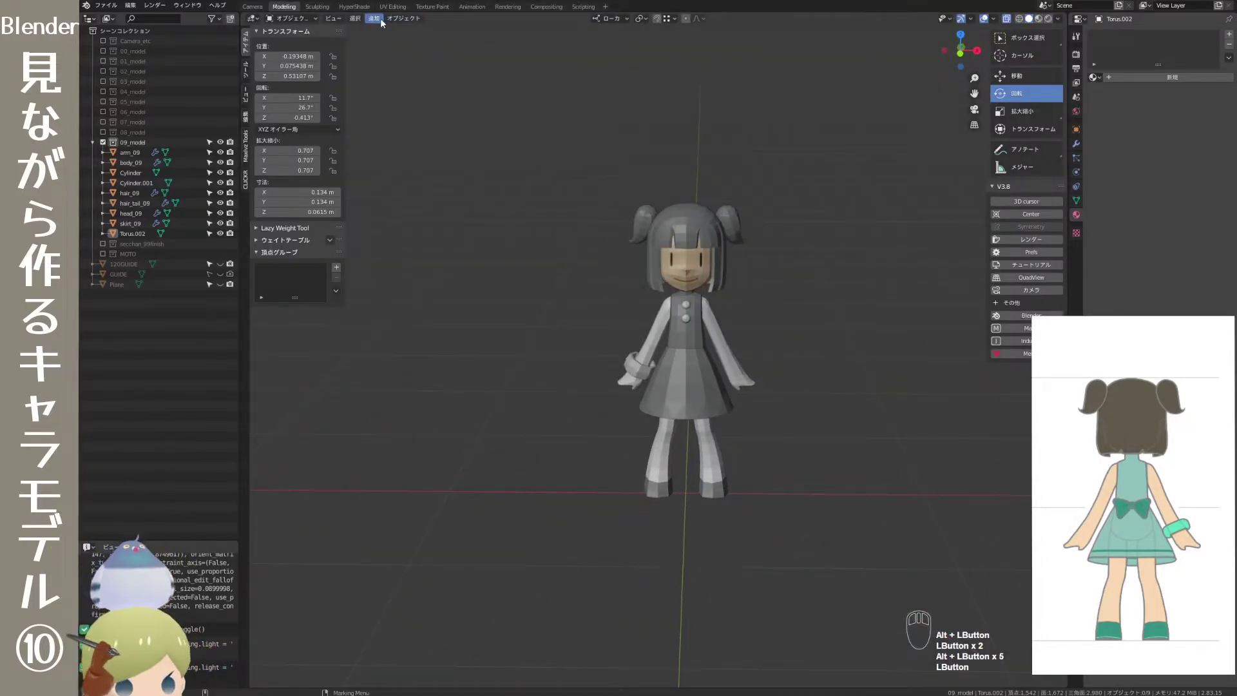
left_click(380, 23)
left_click(382, 28)
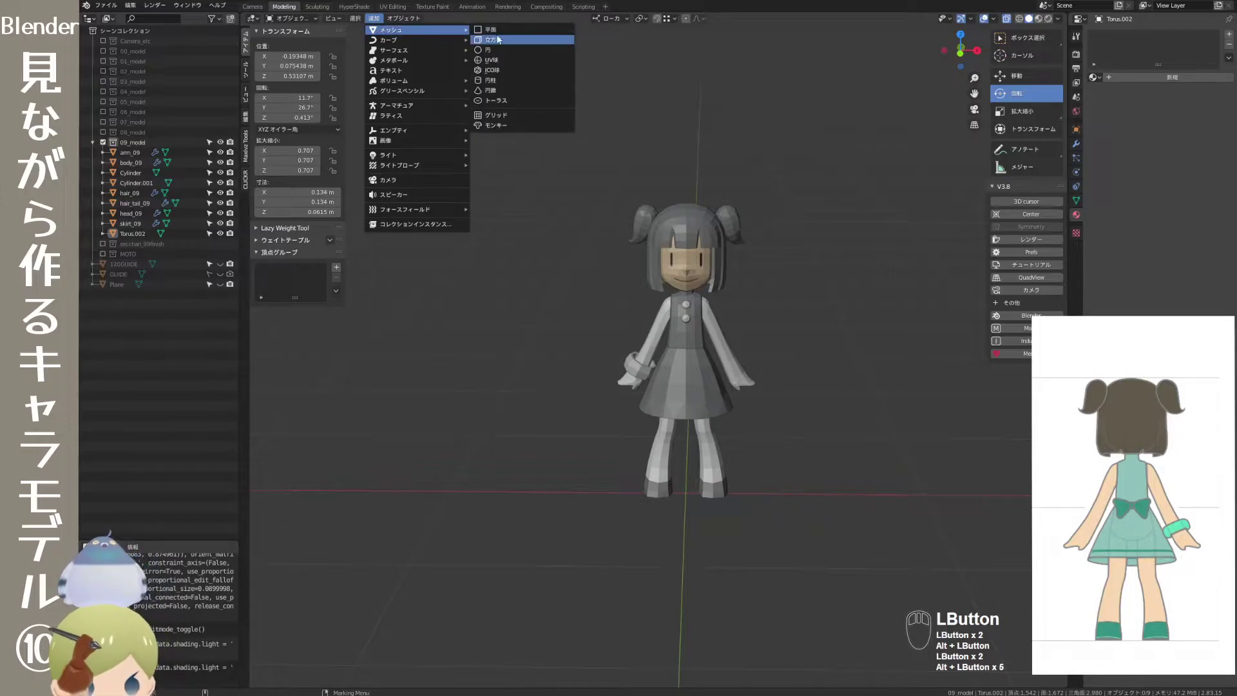
left_click(499, 42)
left_click_drag(785, 554, 668, 541)
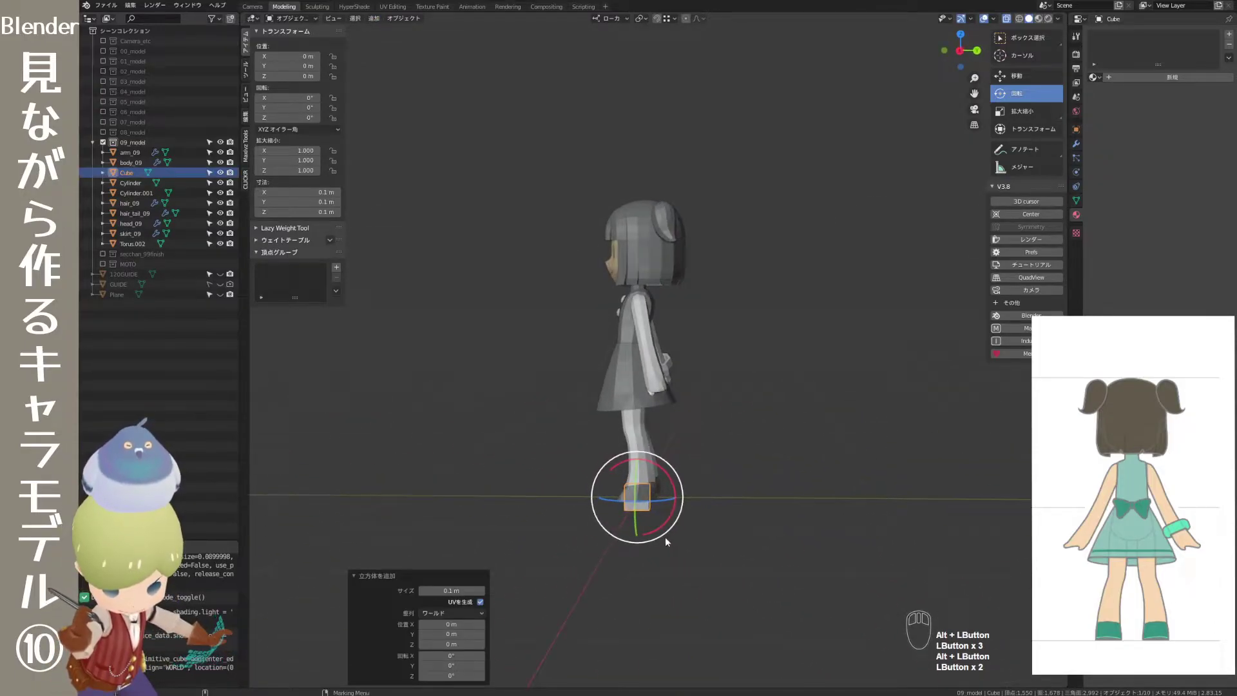
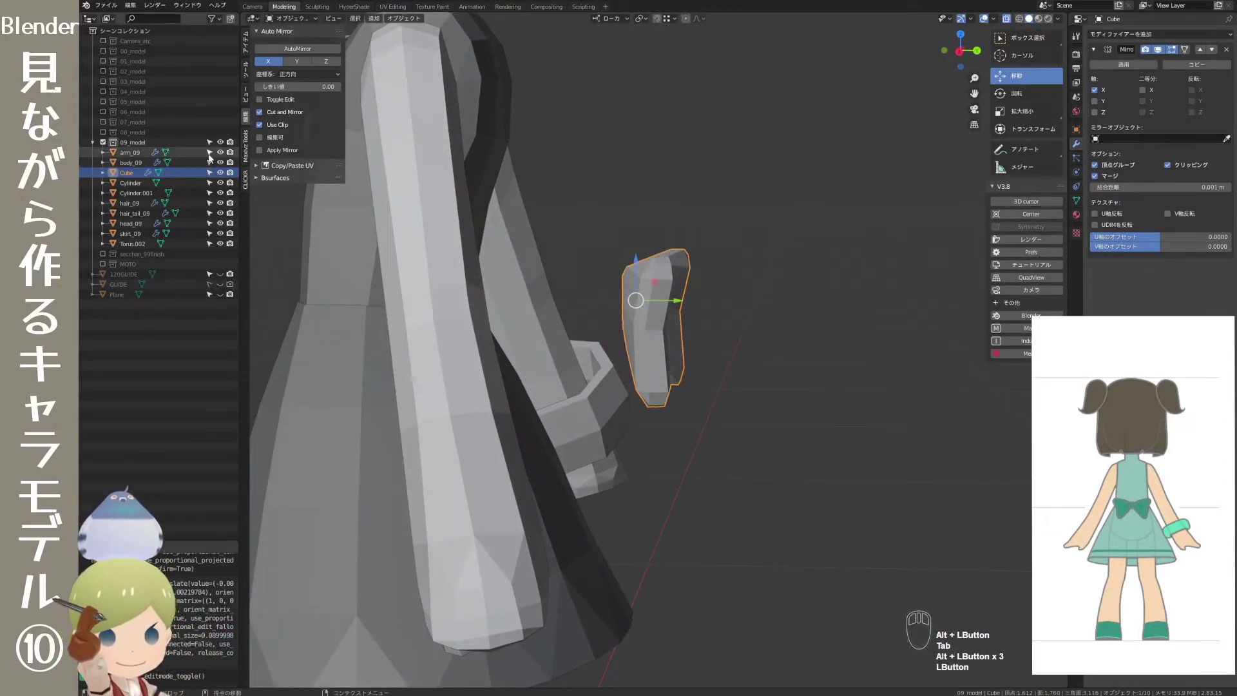
- Finish the mirrored bow shape and check its placement at the back of the waist
left_click(223, 156)
left_click_drag(754, 303, 787, 305)
left_click_drag(833, 309, 855, 312)
left_click(813, 294)
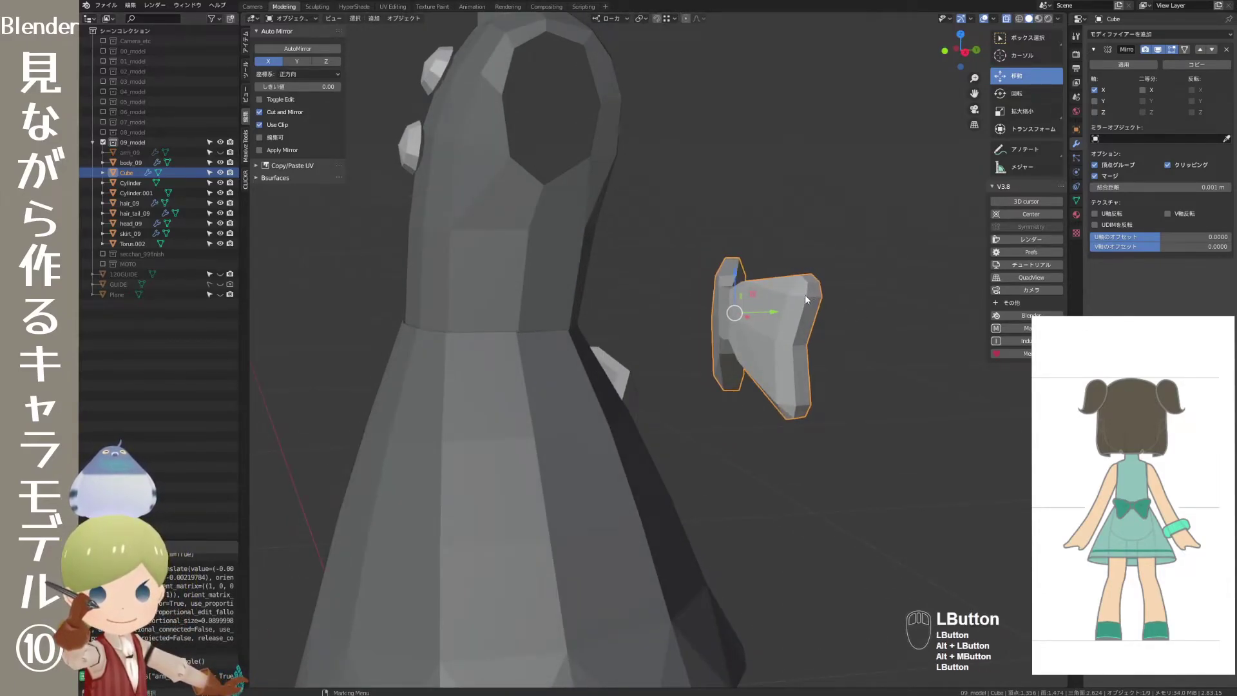
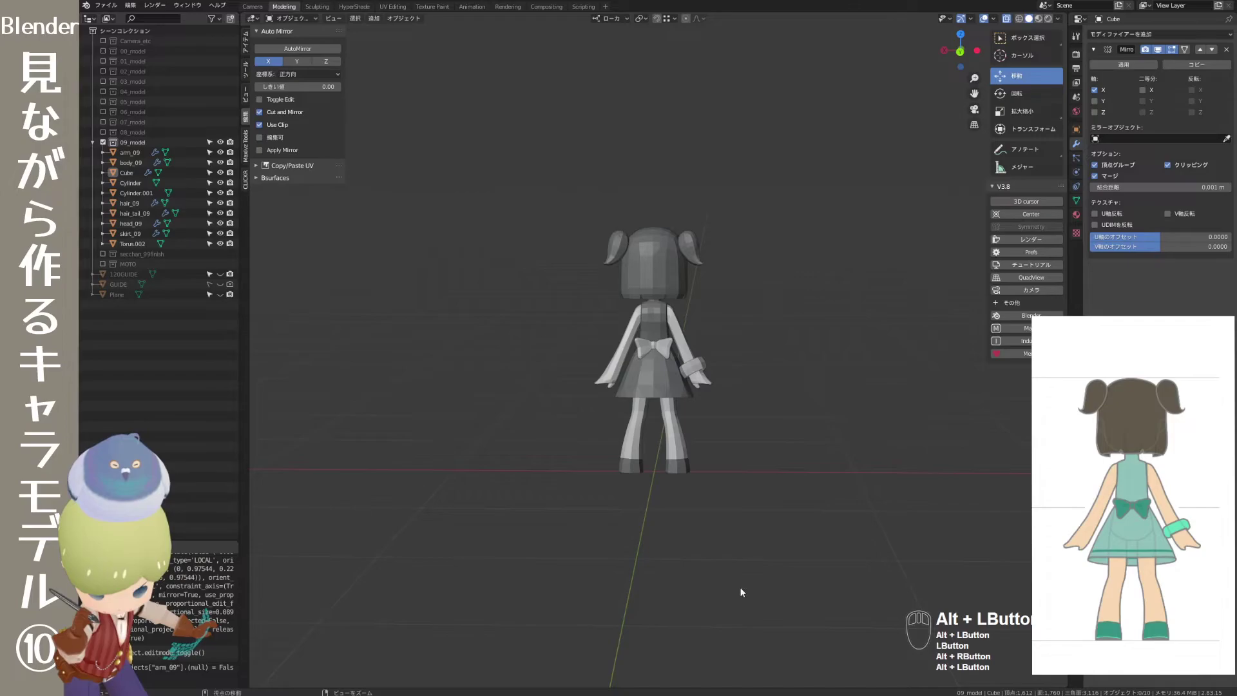
left_click_drag(746, 586, 824, 588)
left_click_drag(765, 589, 903, 576)
left_click_drag(827, 569, 589, 570)
left_click_drag(610, 563, 656, 560)
left_click_drag(709, 595, 814, 601)
left_click_drag(743, 575, 824, 582)
left_click_drag(742, 566, 793, 570)
left_click_drag(779, 563, 764, 557)
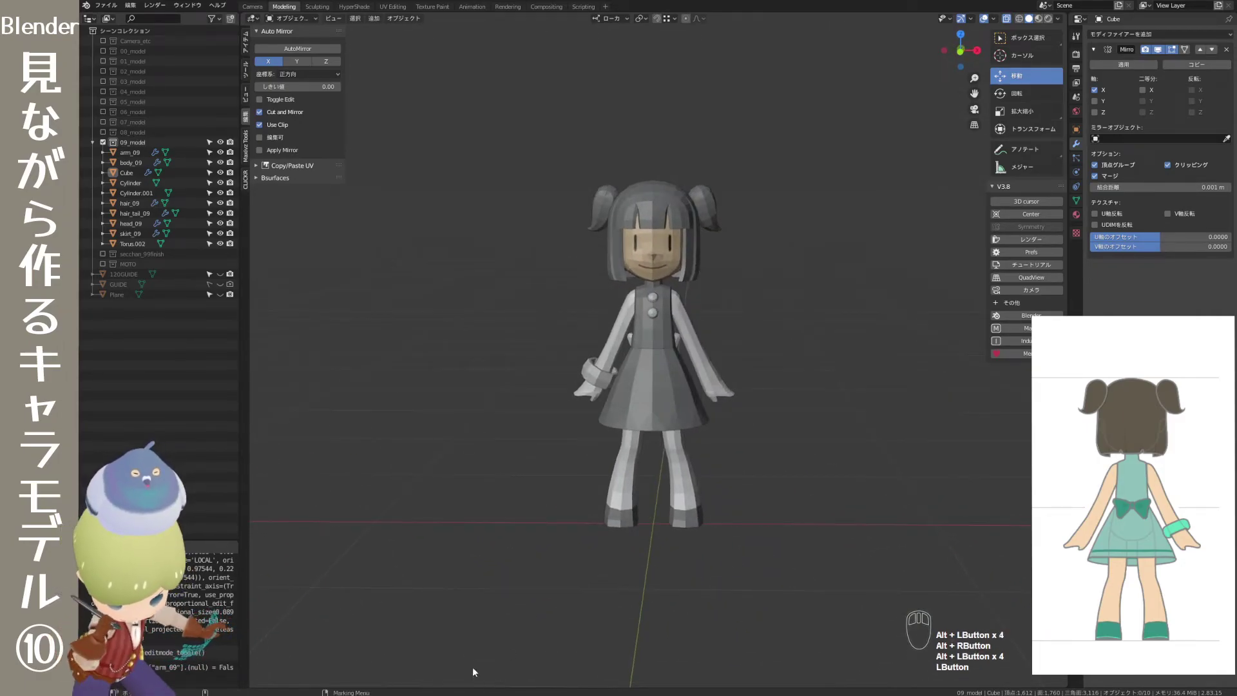
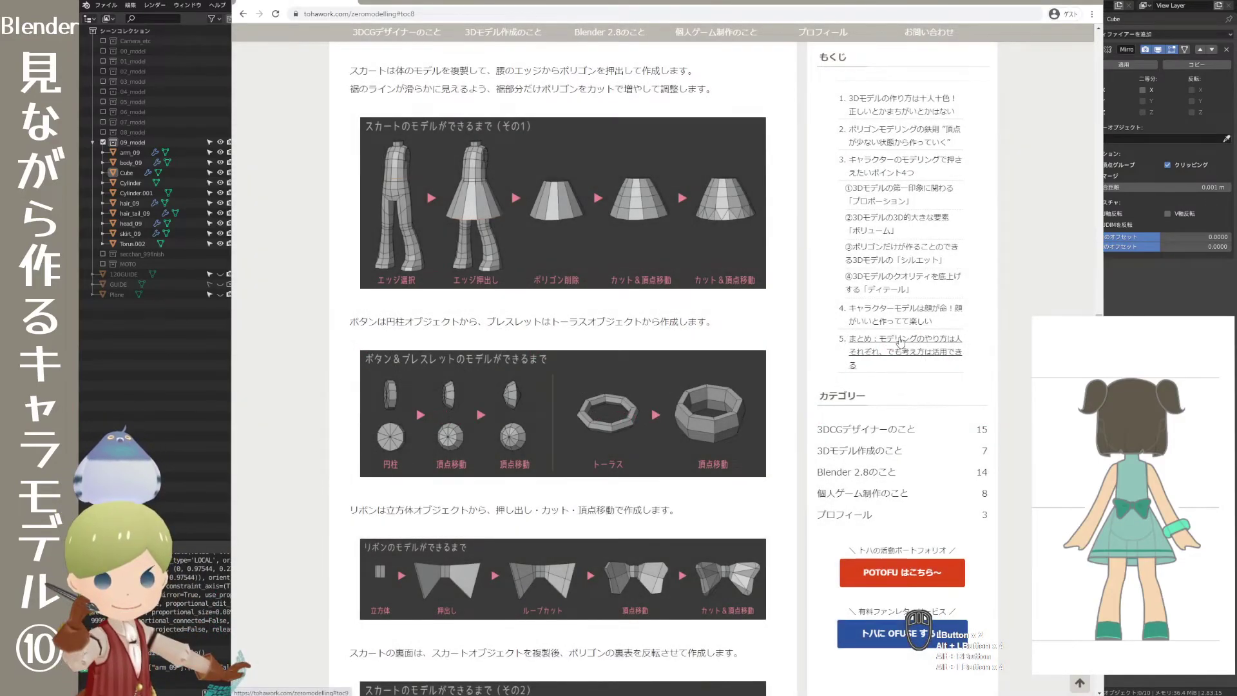
- Scroll the article down to the skirt back-face modelling diagrams
scroll("down", 3)
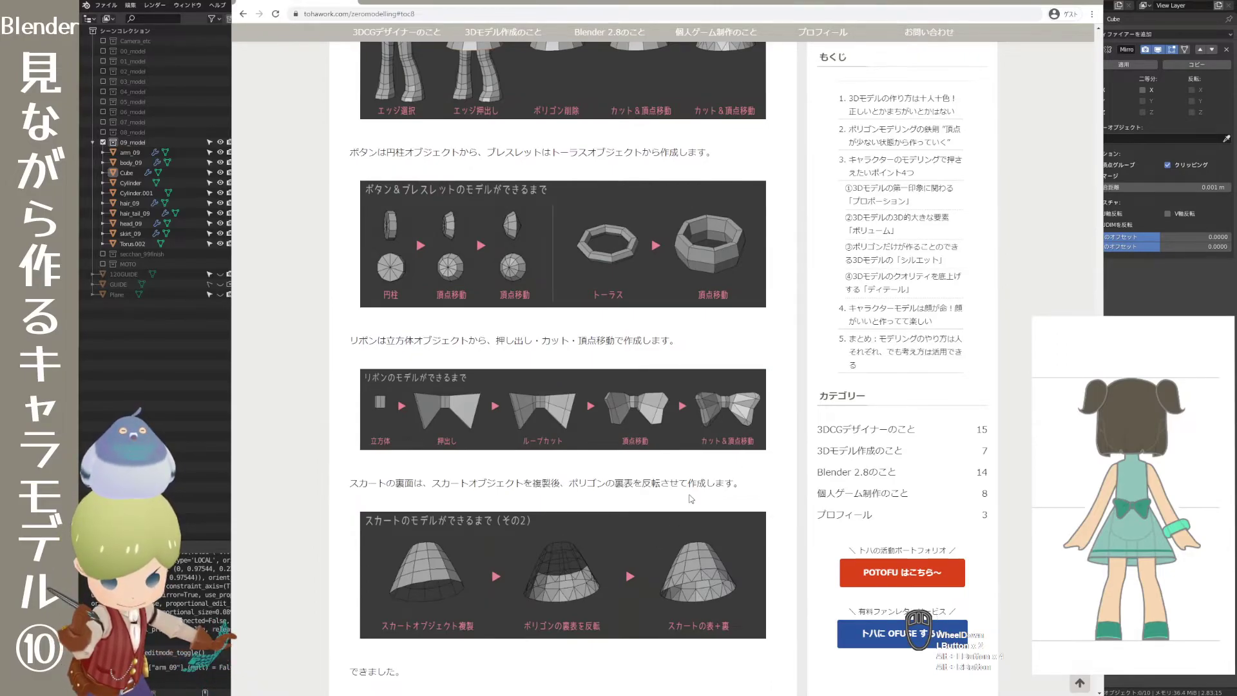
- Select the skirt and duplicate it in place with Shift+D as skirt_09.001
left_click(1132, 292)
left_click_drag(771, 395, 555, 384)
left_click_drag(652, 461, 644, 483)
left_click_drag(667, 432, 730, 440)
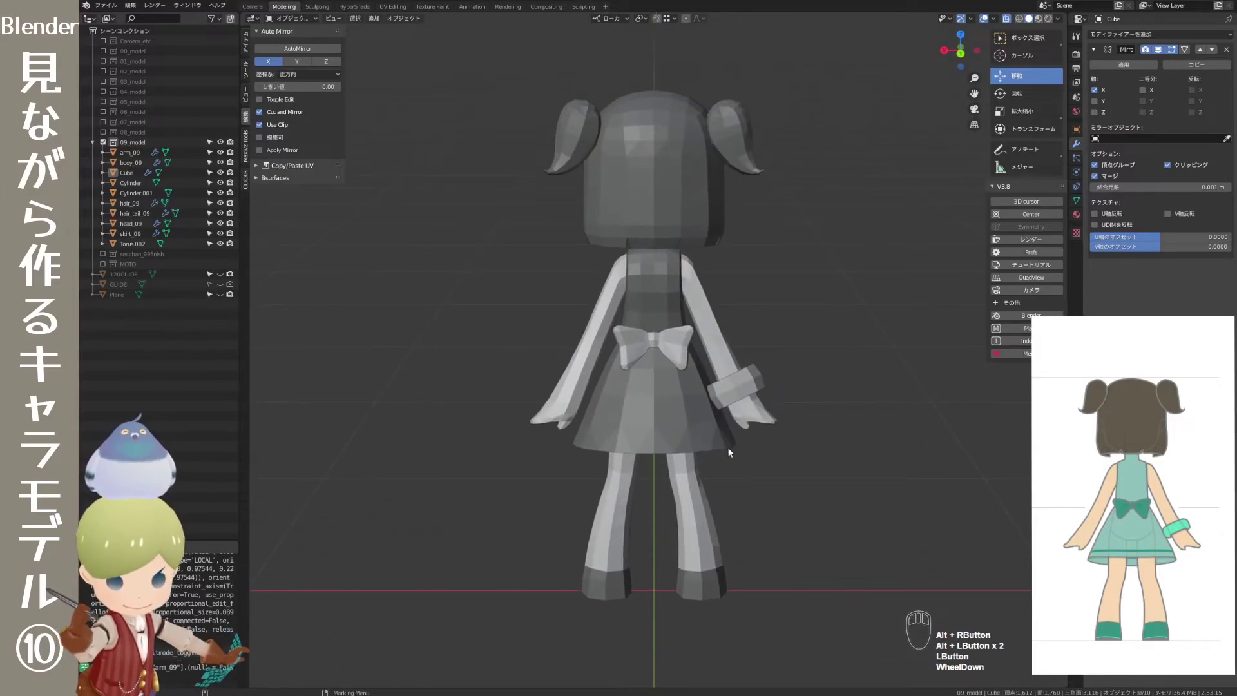
left_click(730, 449)
left_click_drag(752, 491, 867, 481)
left_click_drag(790, 465, 828, 458)
key("q")
left_click_drag(816, 335, 851, 340)
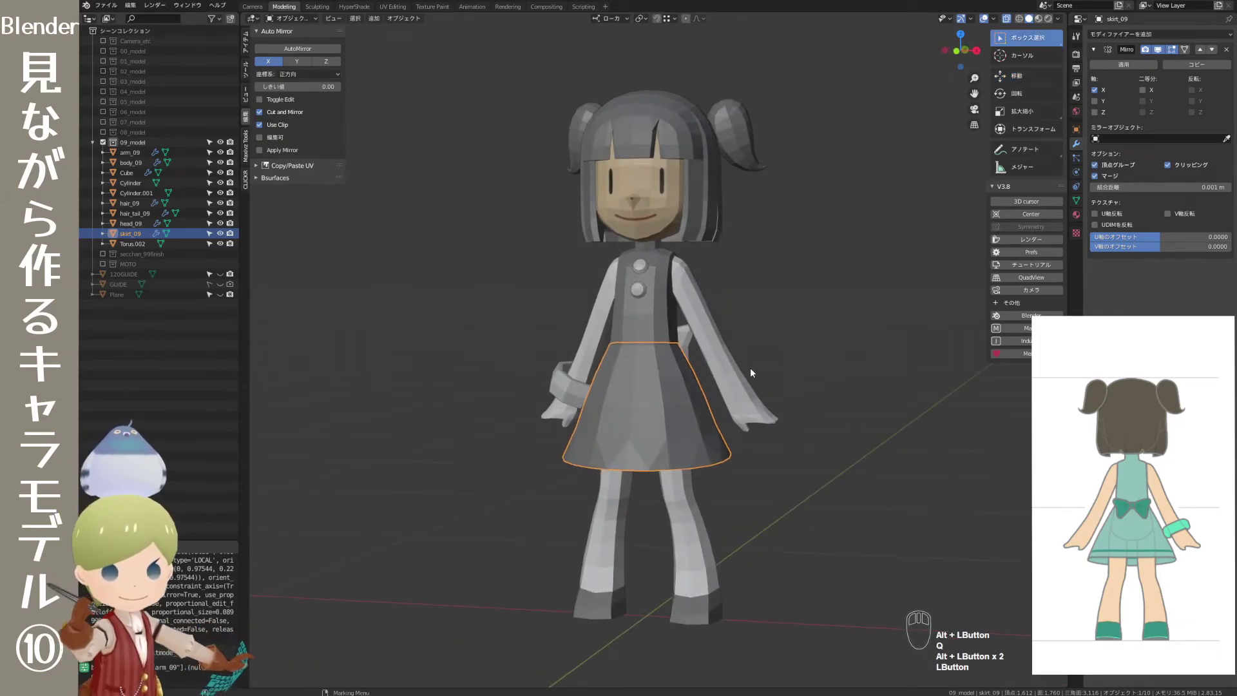
key("shift+d")
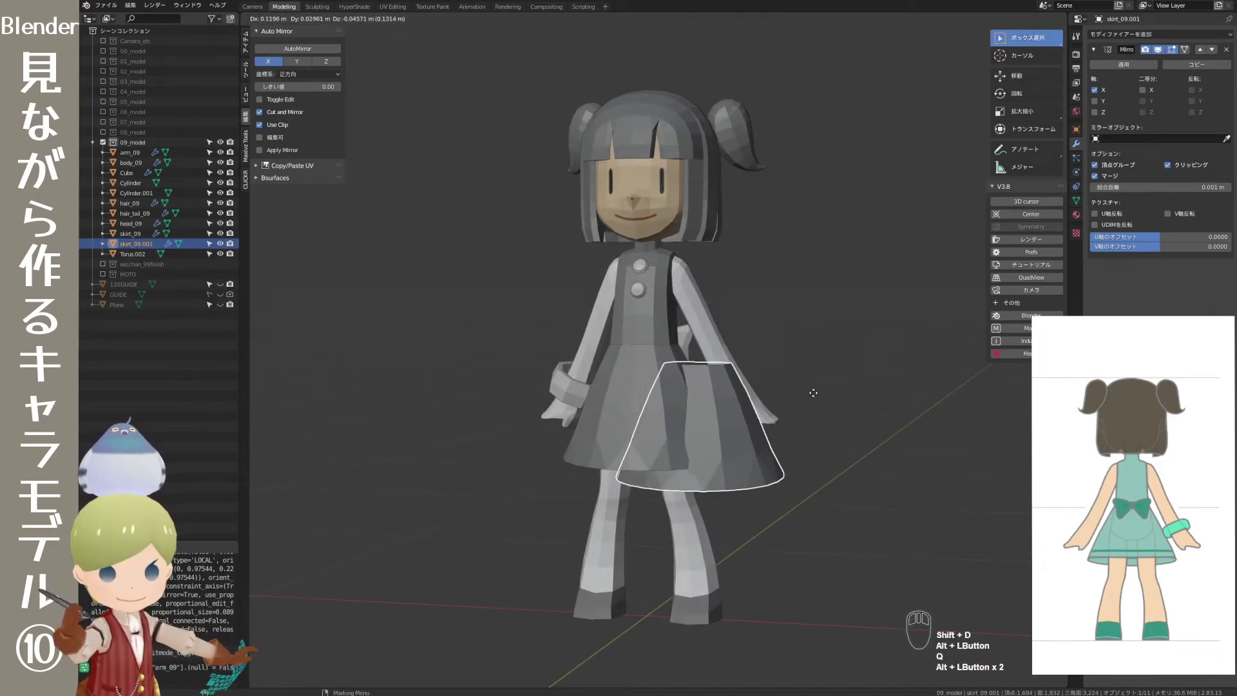
right_click(797, 403)
- In Edit Mode select all faces of the skirt copy and flip their normals inside out
left_click_drag(823, 313, 794, 312)
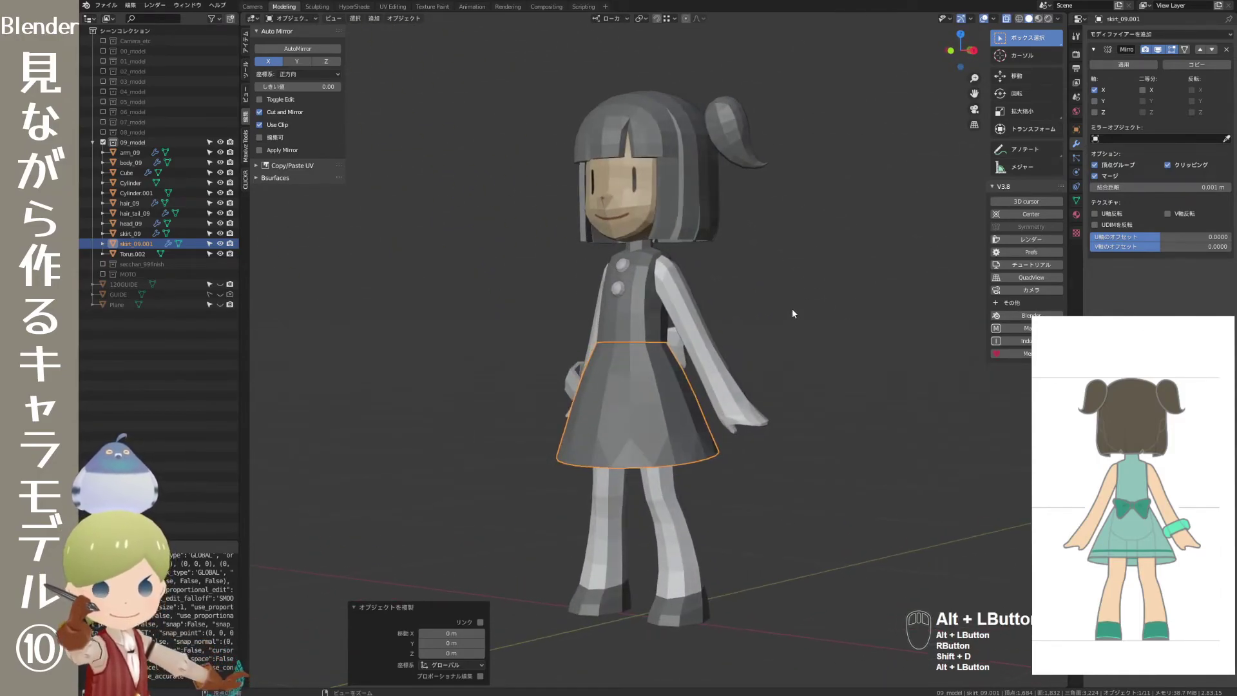
key("Tab")
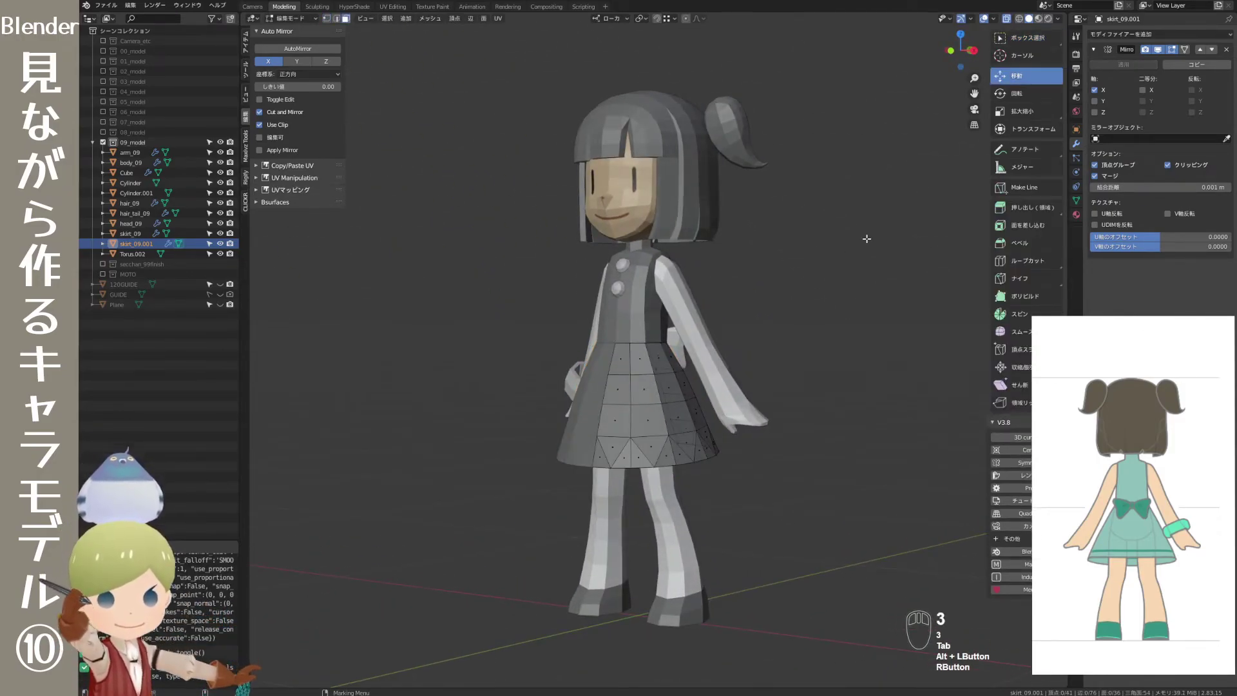
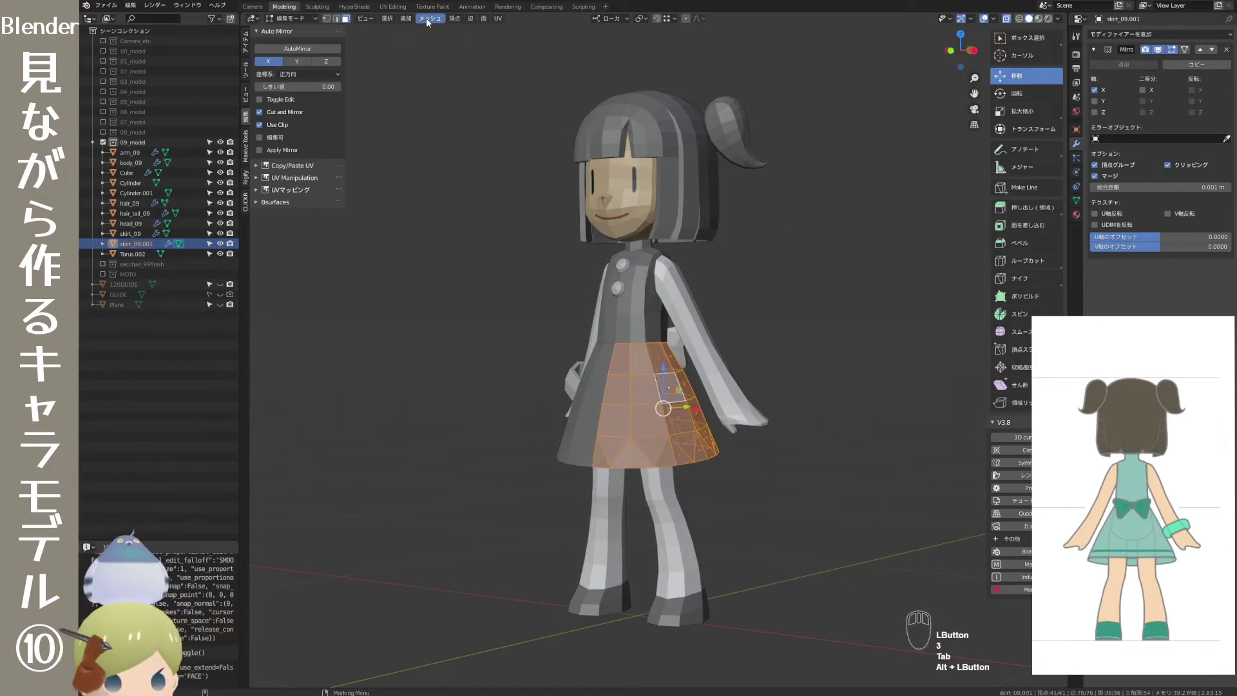
left_click_drag(432, 23, 451, 186)
left_click(519, 184)
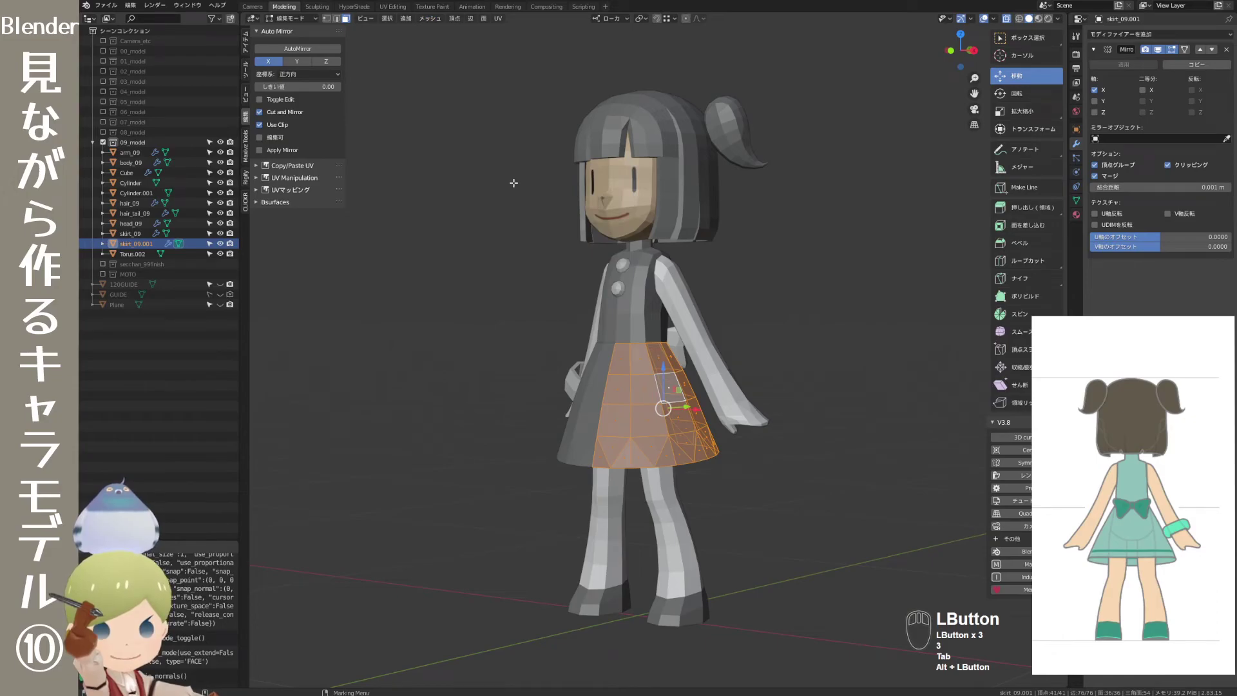
key("q")
key("Tab")
key("q")
left_click(506, 206)
- Frame the whole character and set the viewport shading lighting to Flat
left_click_drag(814, 336, 599, 317)
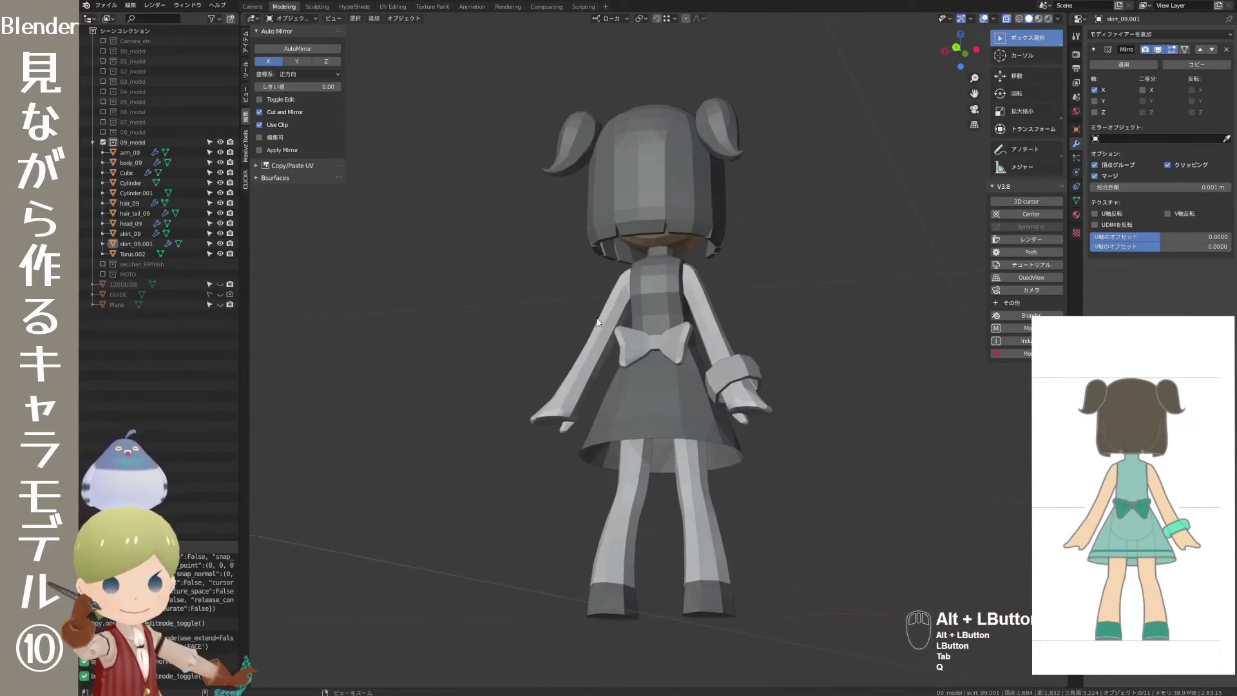
left_click_drag(654, 387, 837, 421)
left_click_drag(804, 410, 877, 408)
left_click_drag(782, 327, 727, 335)
left_click_drag(742, 318, 736, 305)
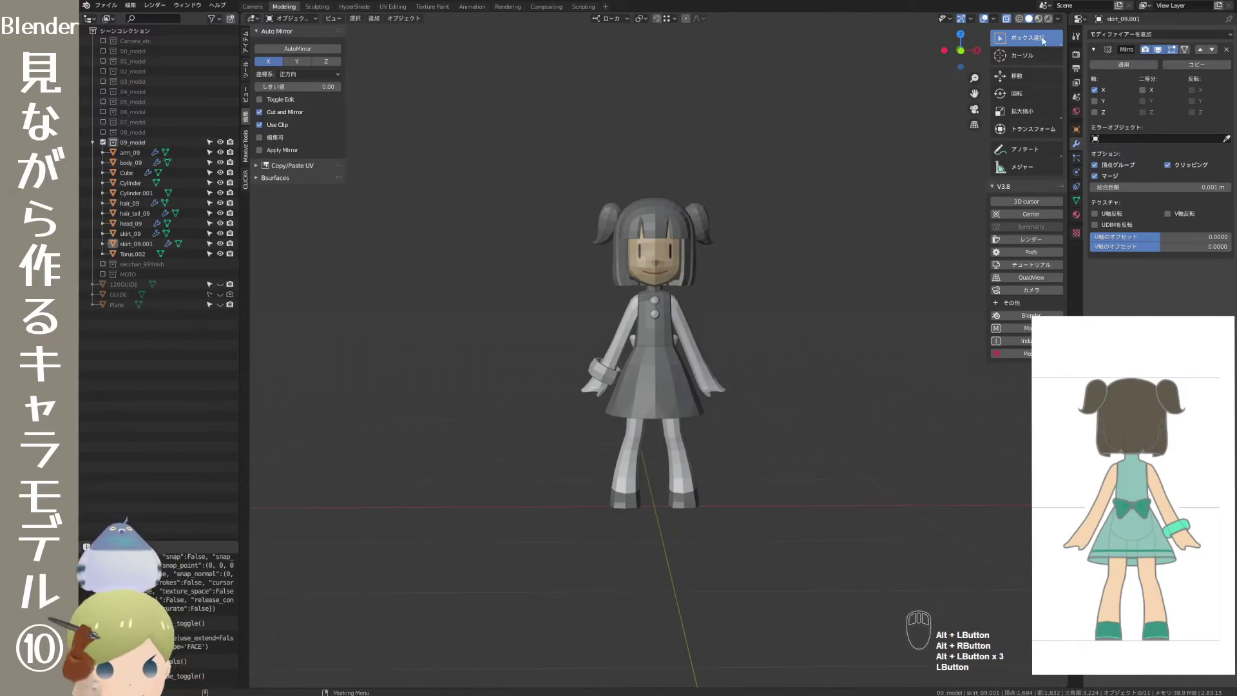
left_click(1063, 24)
left_click(1088, 69)
left_click(830, 331)
- Zoom out and centre the flat-shaded character in the viewport
right_click(781, 420)
left_click_drag(771, 445, 526, 463)
left_click_drag(590, 493, 818, 477)
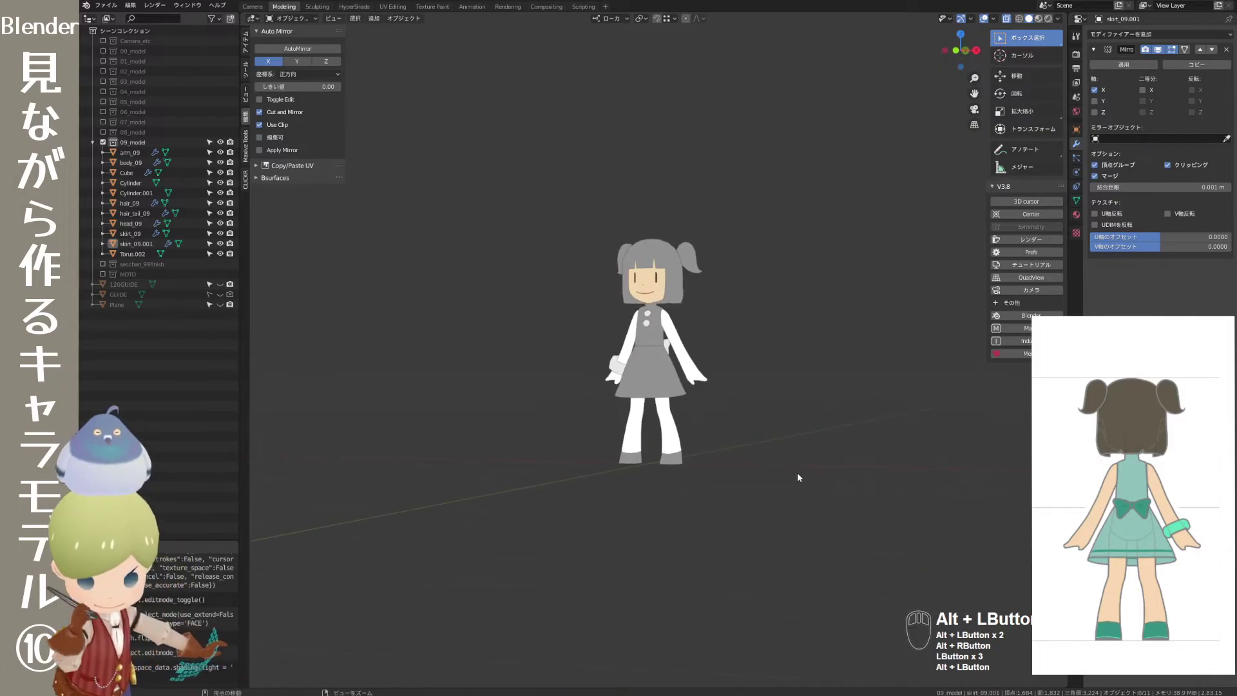
left_click_drag(732, 495, 753, 500)
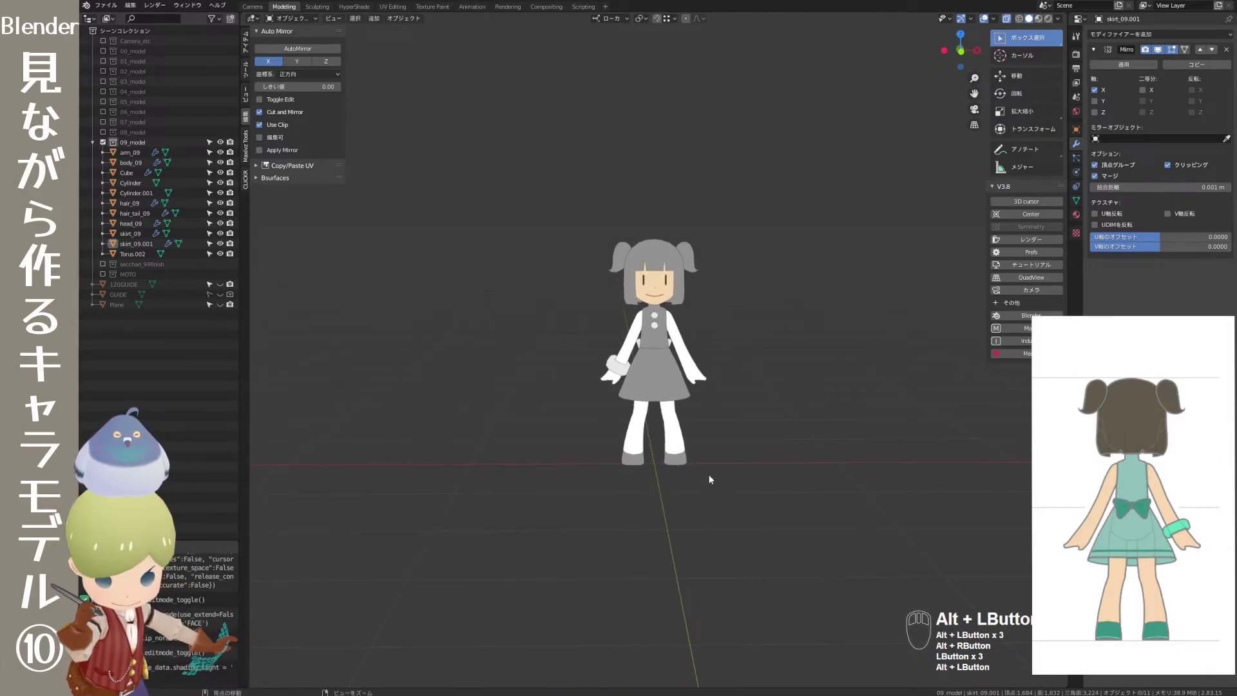
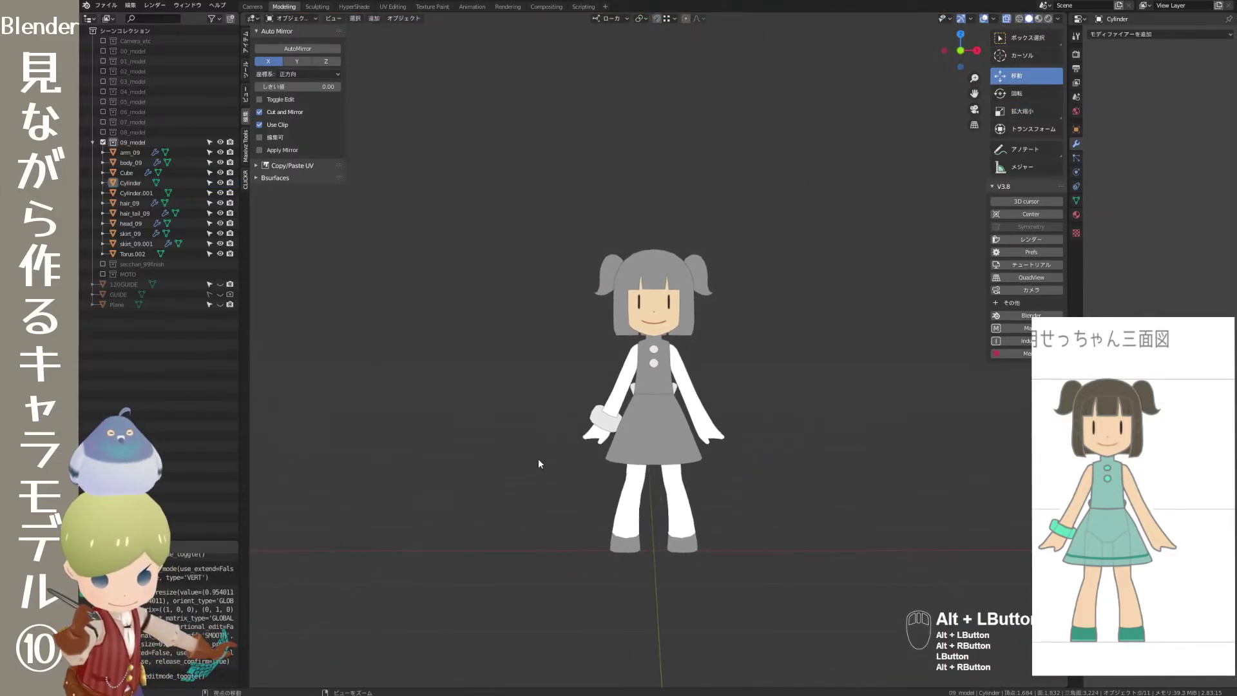
left_click_drag(489, 496, 472, 499)
left_click_drag(476, 527, 443, 524)
left_click_drag(565, 573, 502, 569)
left_click_drag(523, 584, 629, 580)
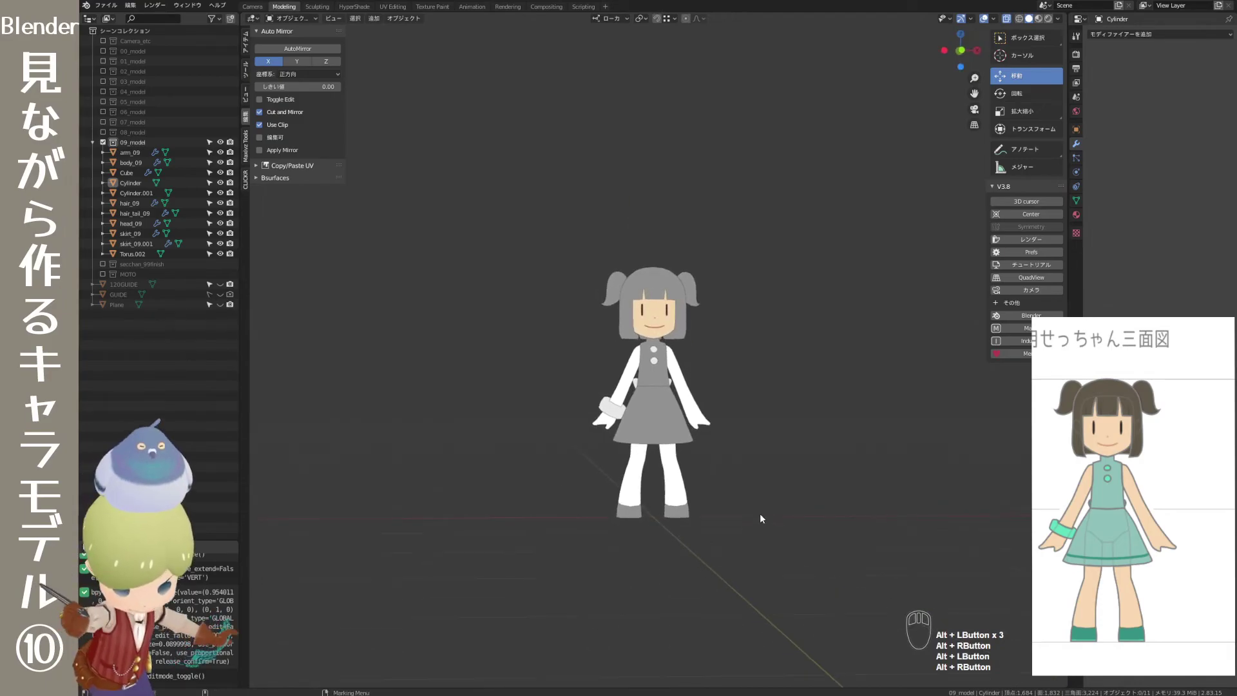
left_click(769, 509)
left_click_drag(786, 422, 856, 442)
left_click_drag(794, 442, 839, 427)
left_click_drag(809, 430, 877, 441)
left_click_drag(818, 439, 870, 436)
left_click_drag(815, 446, 864, 441)
left_click_drag(805, 452, 859, 448)
left_click_drag(764, 481, 832, 489)
left_click_drag(784, 489, 818, 485)
left_click(799, 487)
right_click(778, 464)
left_click_drag(782, 461, 796, 458)
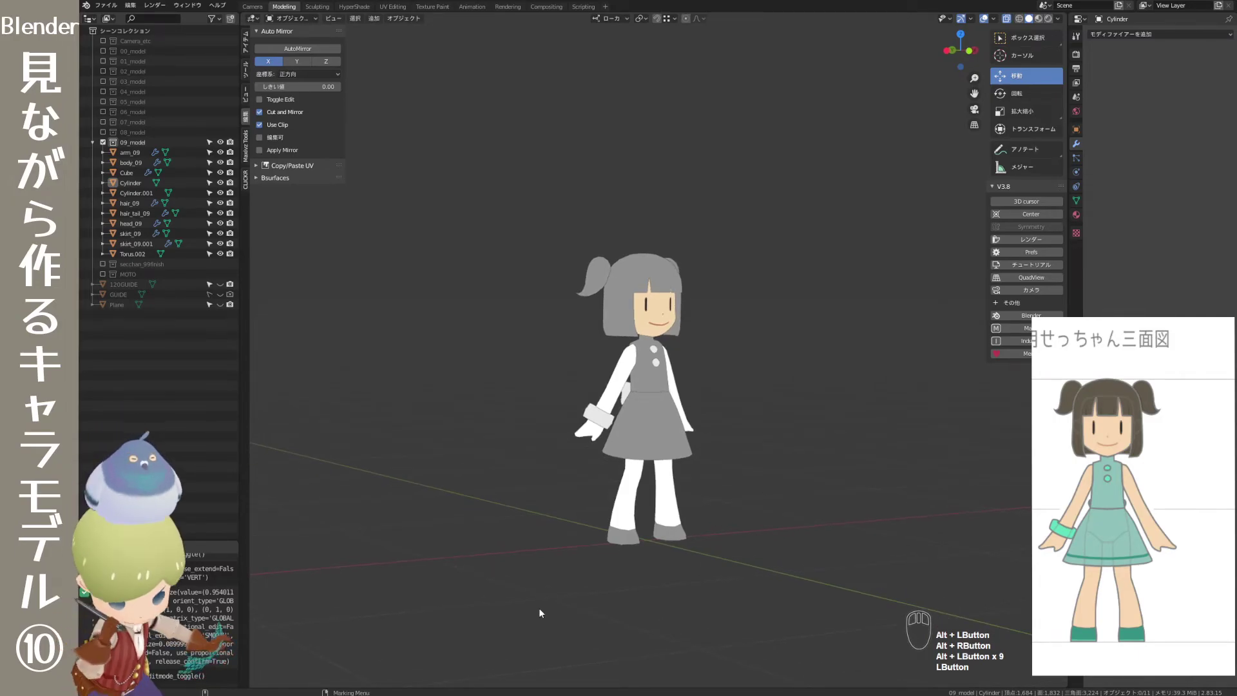
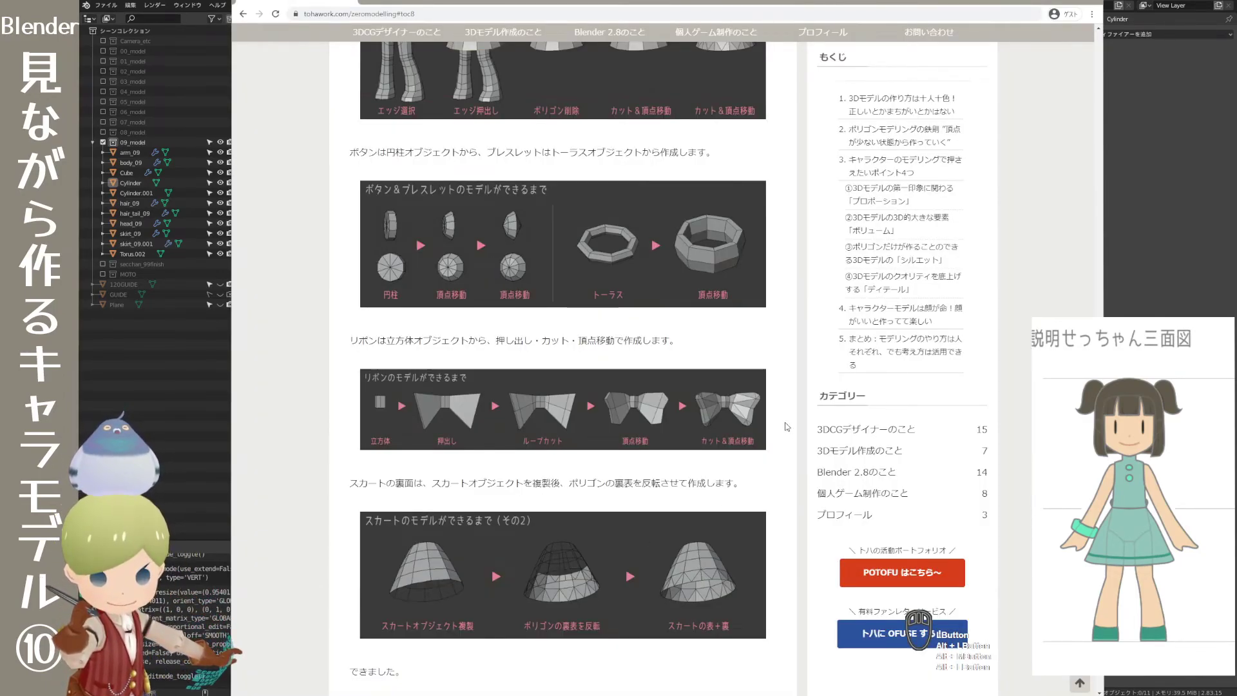
- Scroll the article to the 'modelling complete' smoothed-model images, then return to Blender
scroll("down", 3)
scroll("down", 3)
scroll("up", 3)
scroll("down", 3)
scroll("up", 3)
scroll("down", 3)
scroll("down", 3)
scroll("down", 3)
scroll("up", 3)
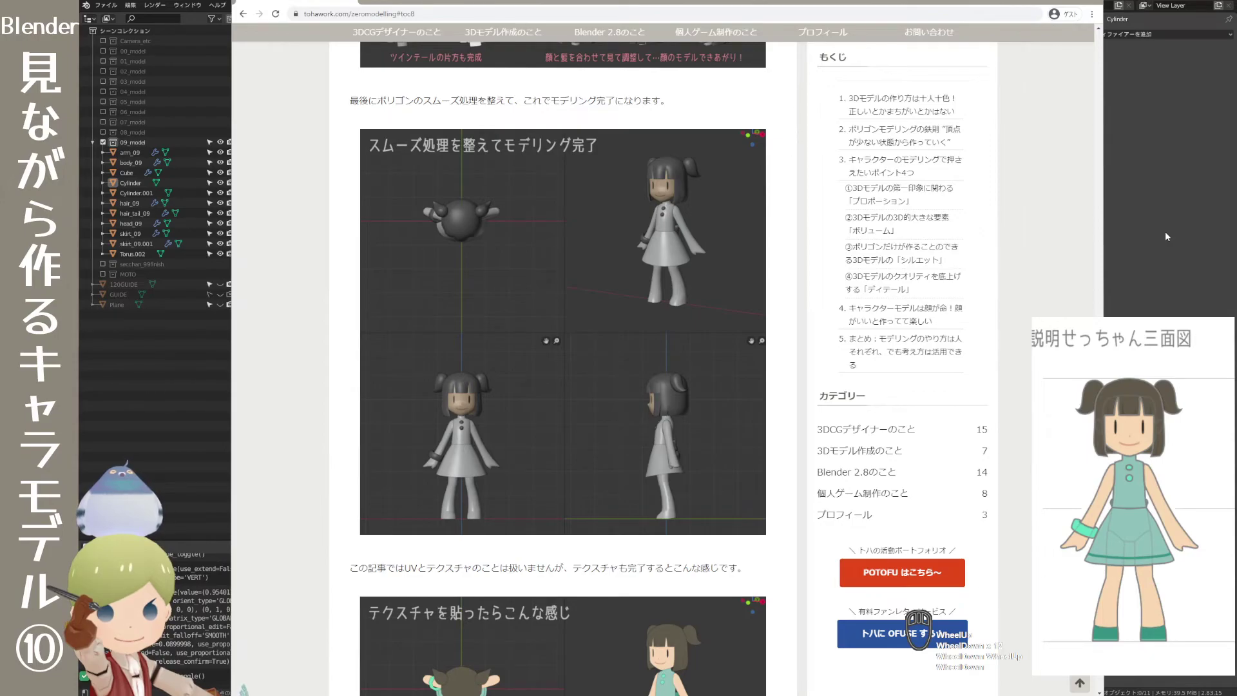
left_click(1171, 238)
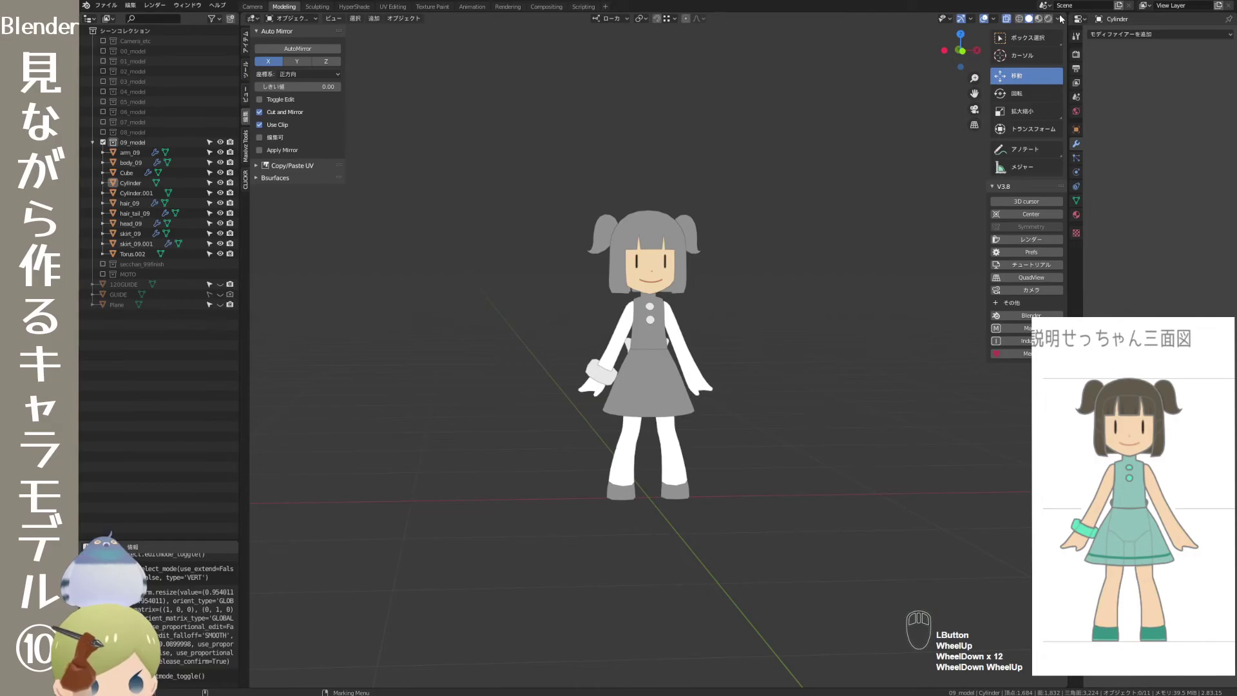
left_click(1061, 21)
left_click(1021, 74)
left_click_drag(833, 283, 876, 283)
left_click_drag(816, 301, 895, 299)
left_click_drag(820, 308, 865, 299)
left_click_drag(859, 303, 677, 313)
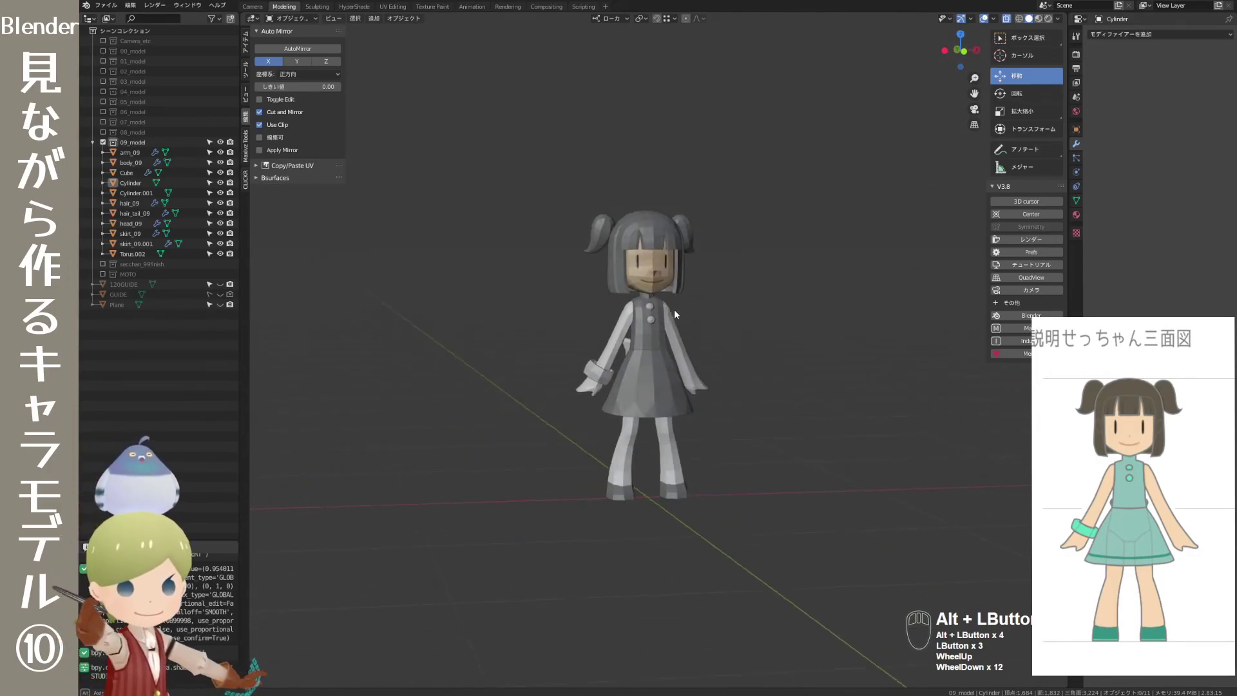
left_click(1059, 18)
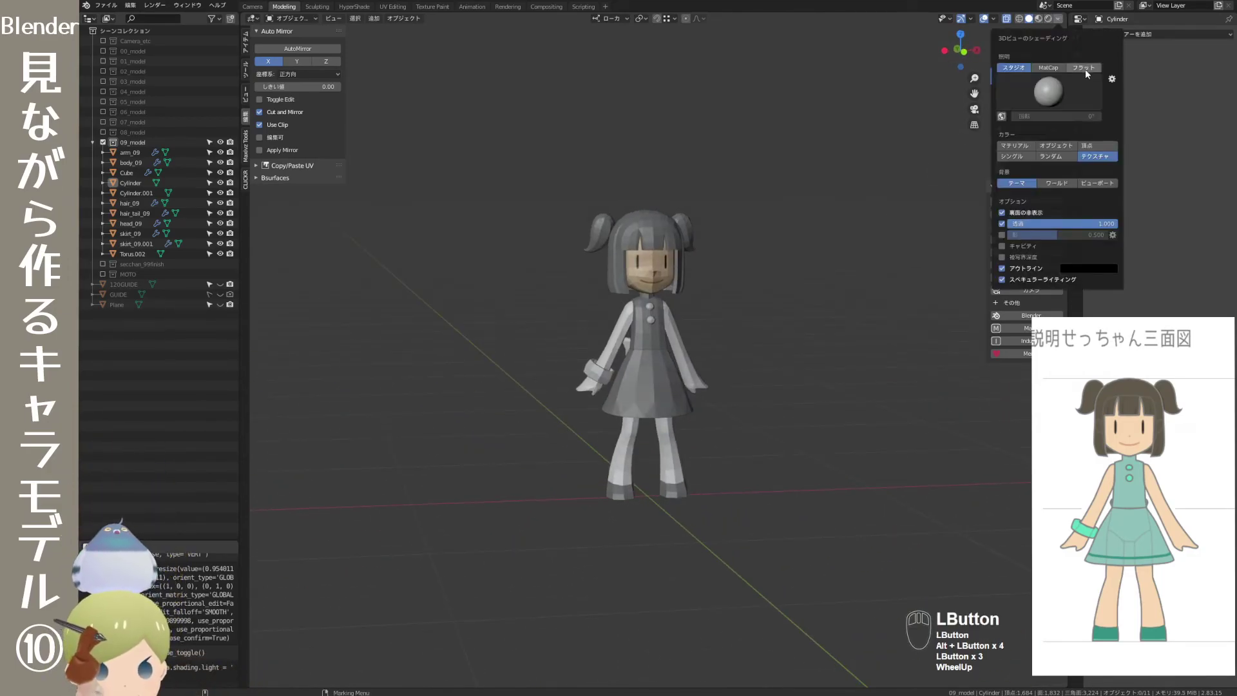
left_click(1089, 74)
left_click_drag(788, 405, 792, 395)
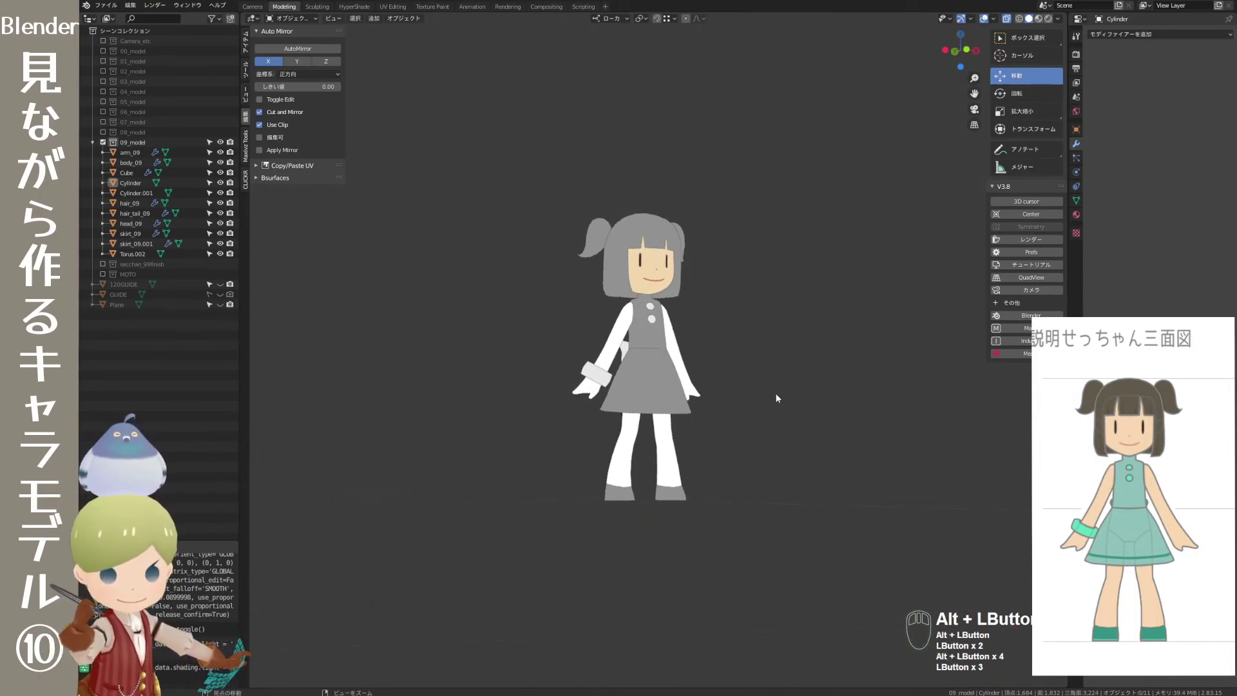
left_click_drag(715, 416, 701, 429)
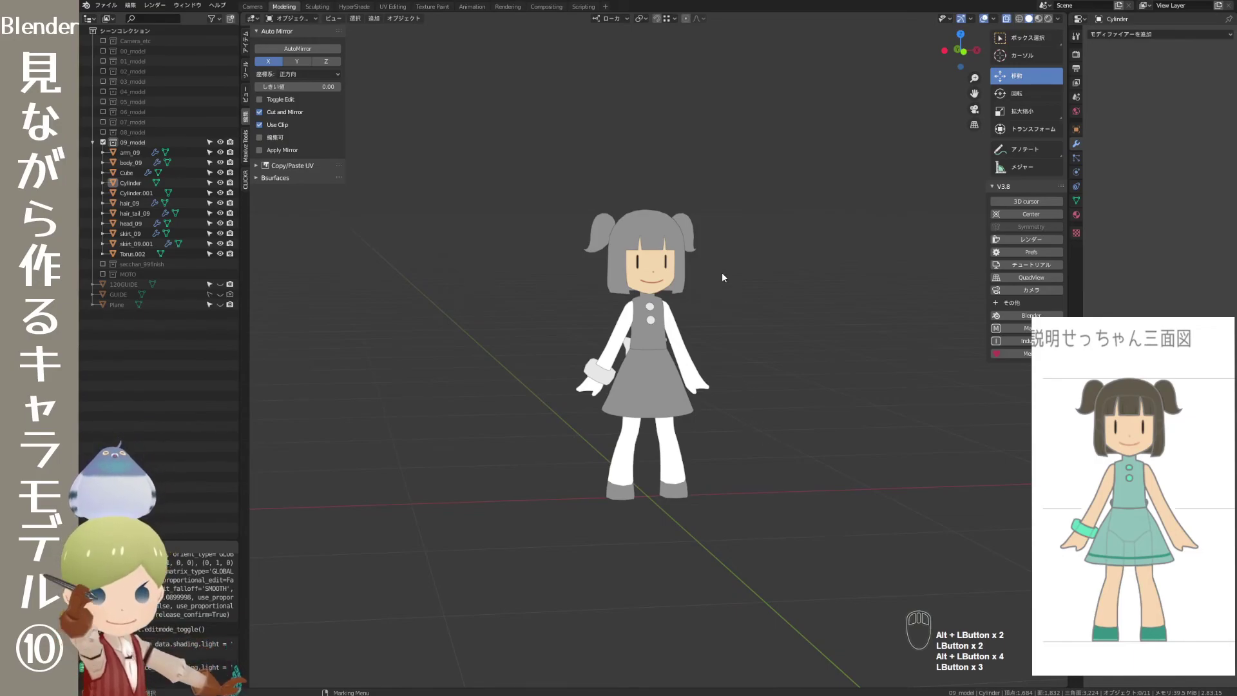
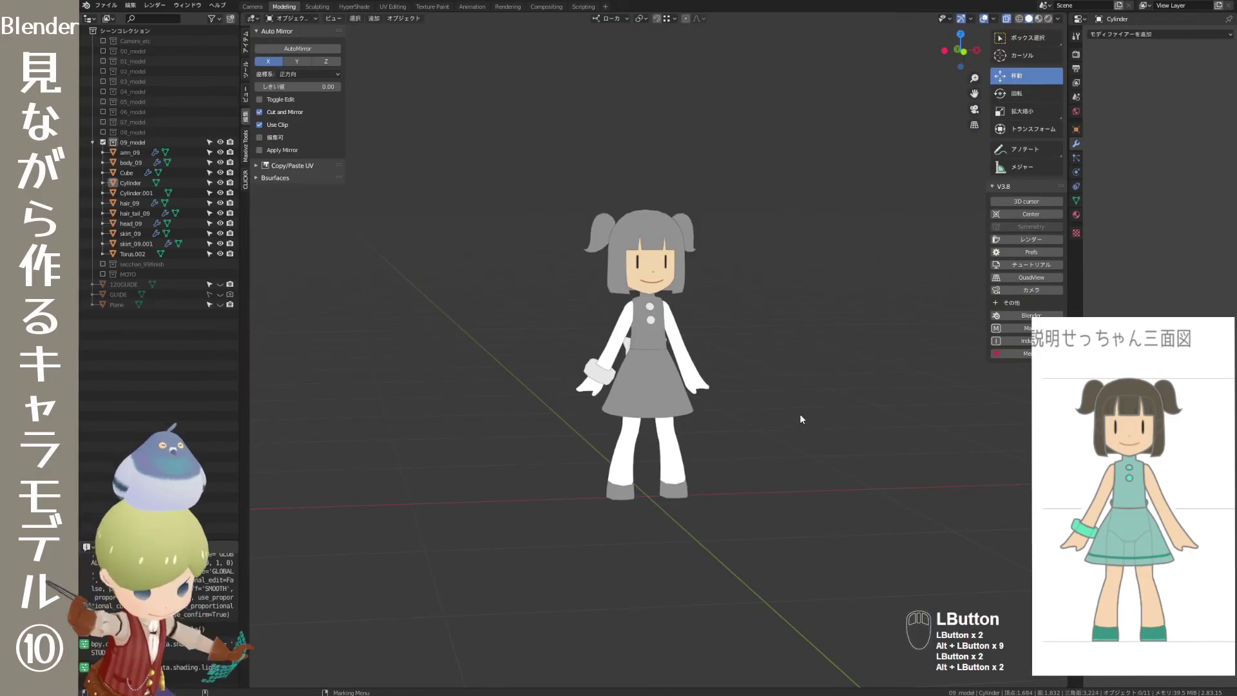
left_click_drag(788, 425, 839, 421)
left_click_drag(755, 456, 832, 465)
left_click_drag(772, 480, 846, 475)
left_click_drag(770, 491, 862, 479)
left_click_drag(762, 504, 852, 504)
left_click_drag(758, 510, 821, 518)
left_click_drag(789, 512, 783, 509)
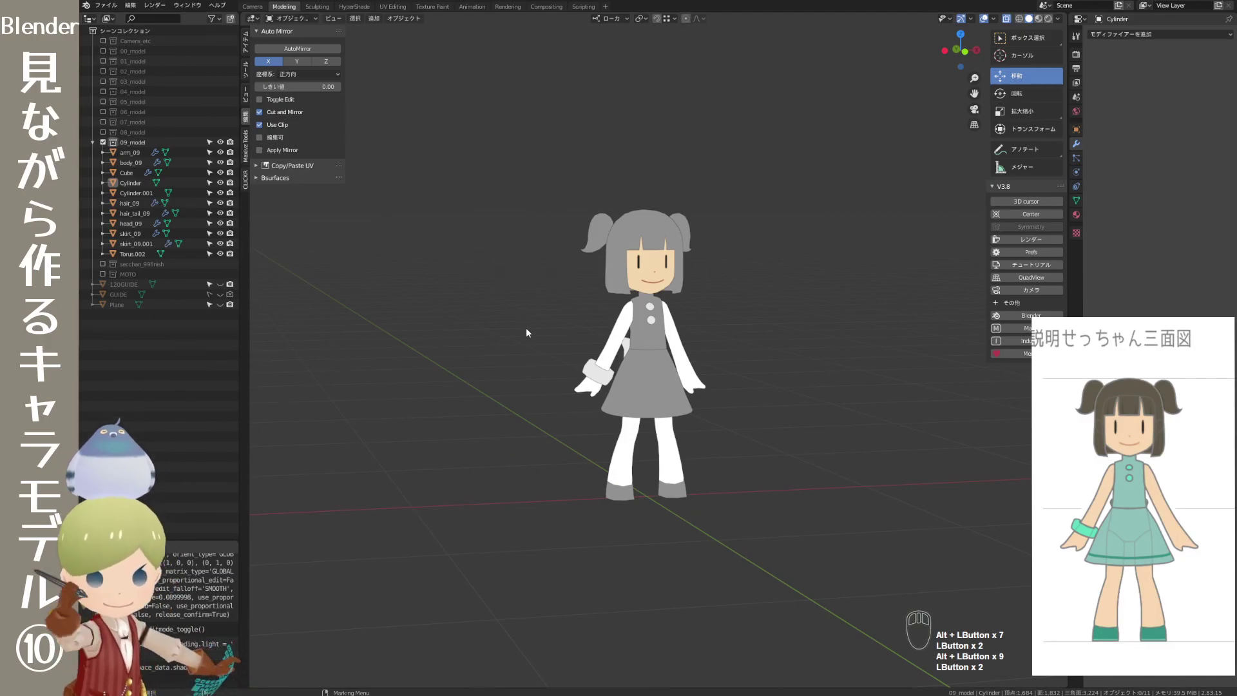
left_click_drag(532, 420, 534, 421)
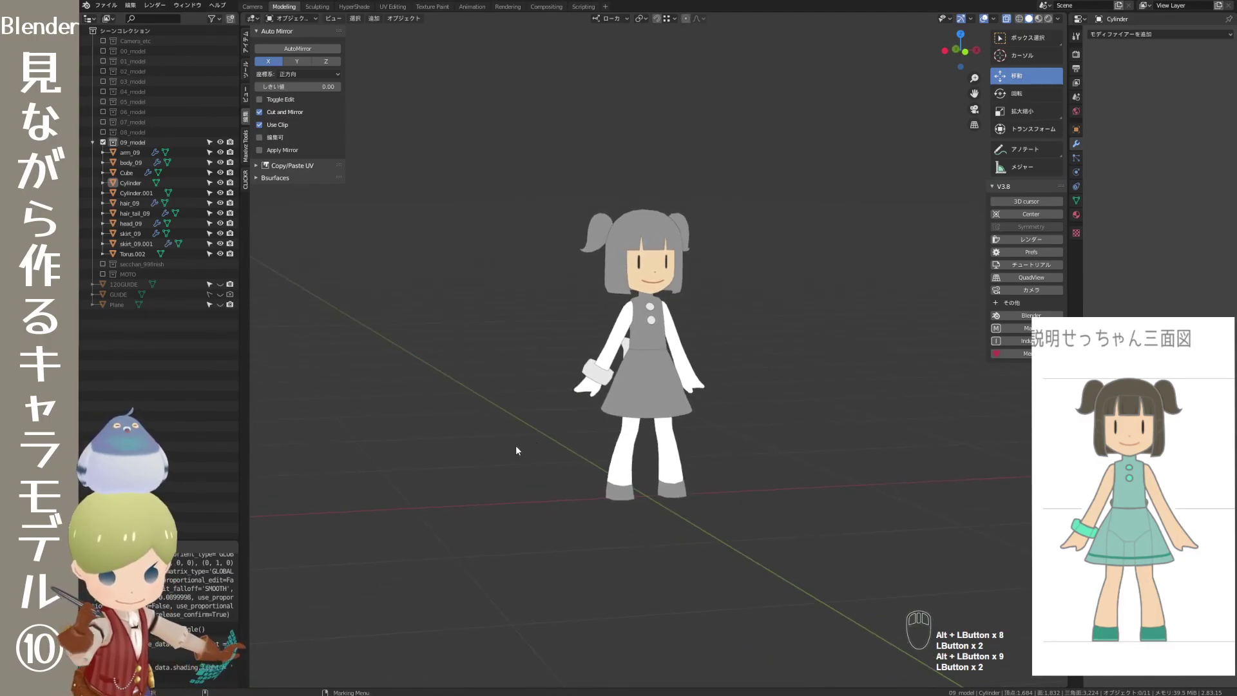